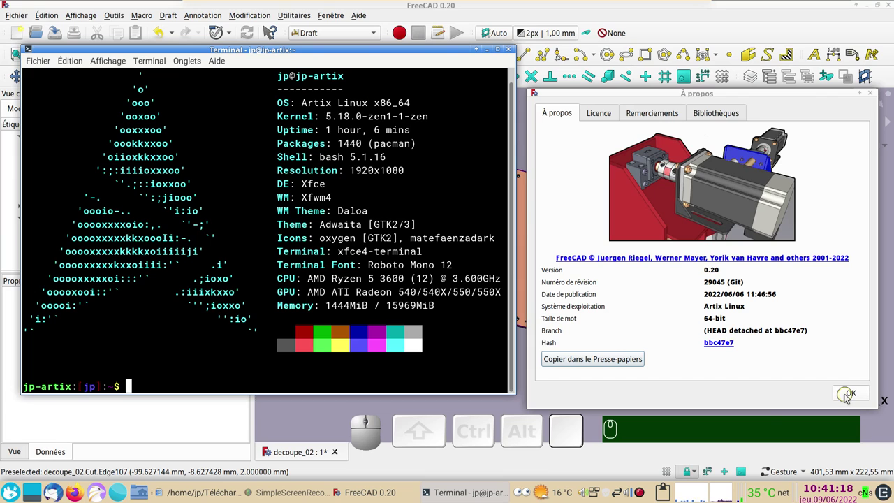
Close the About window and terminal, then browse and dismiss the Draft array type list.
left_click(849, 397)
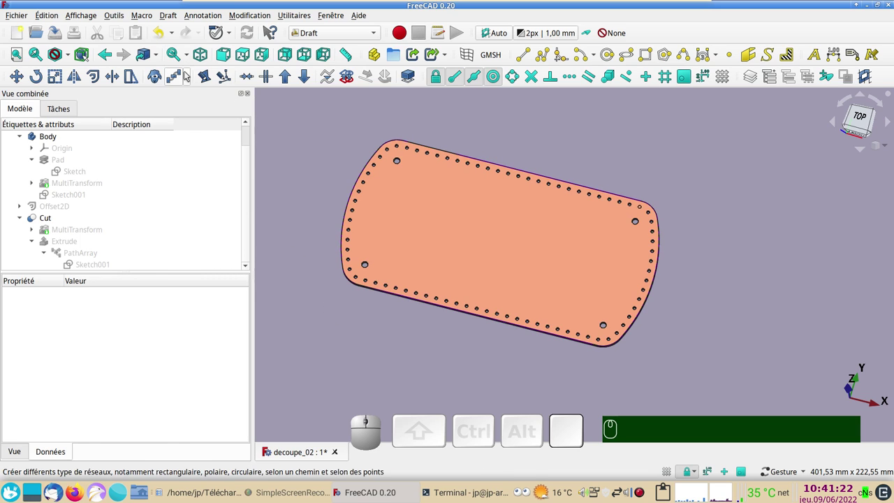
left_click(188, 75)
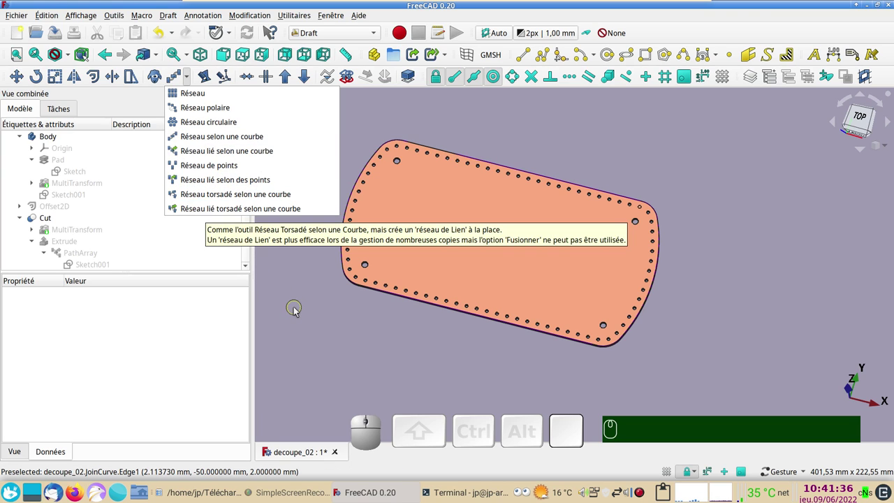
right_click(295, 307)
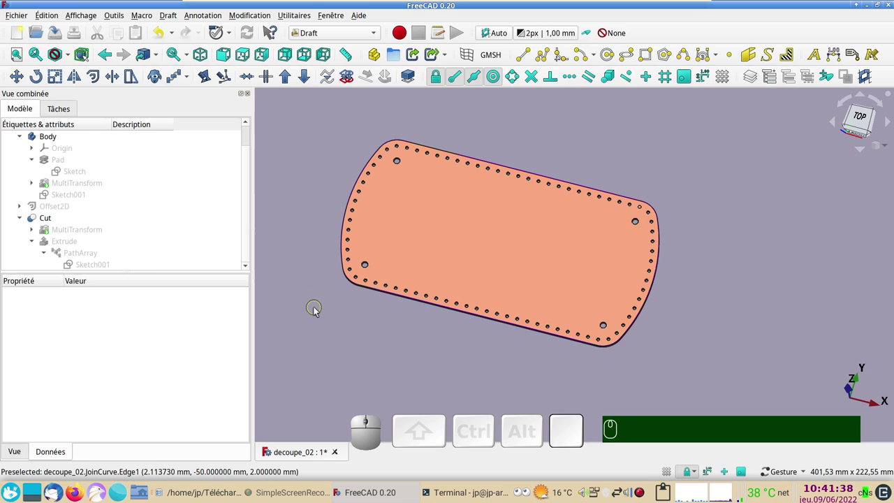
Zoom and pan the view to reposition the perforated plate for inspection.
scroll("up", 3)
left_click_drag(321, 311, 376, 314)
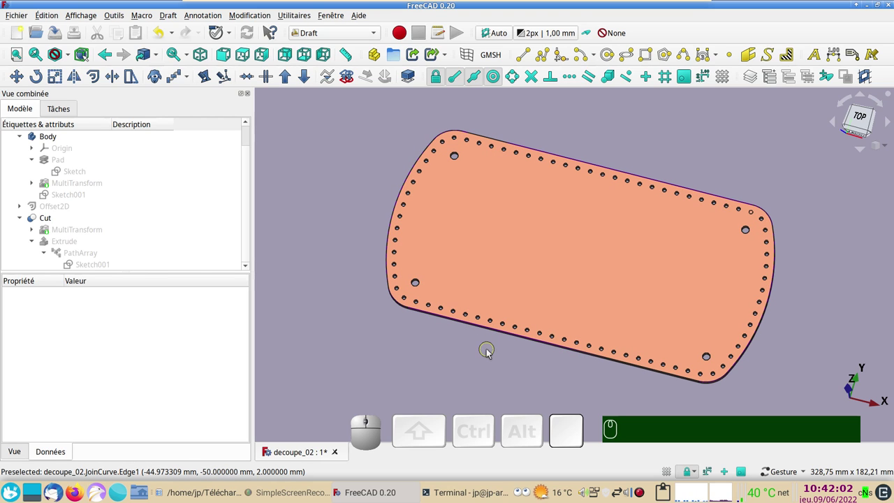
Review the base Sketch's and the Pad's properties in the model tree, toggling their visibility.
left_click(560, 390)
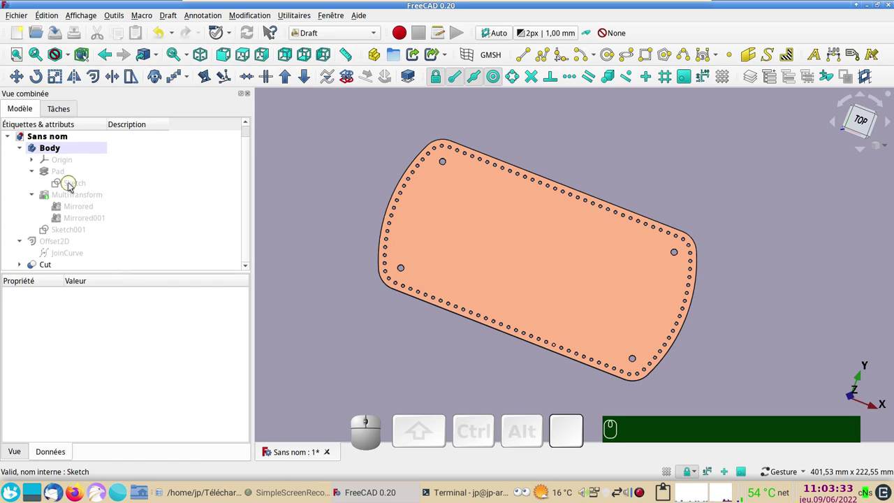
left_click(72, 184)
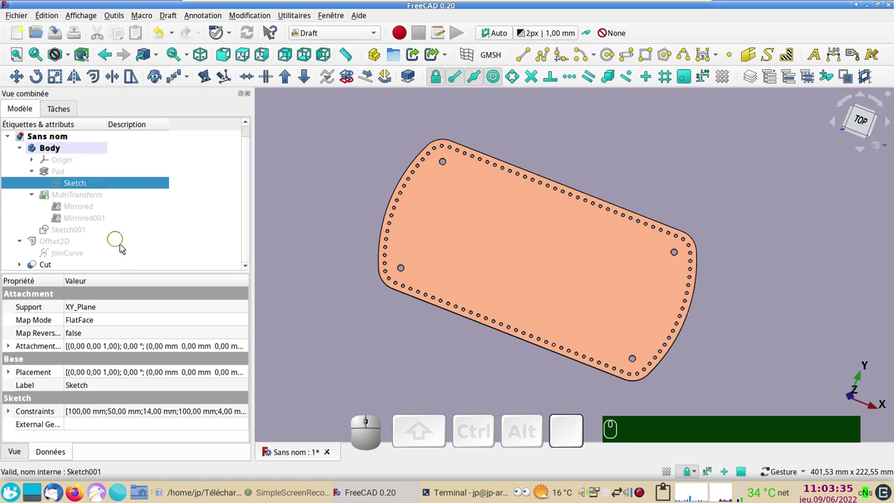
key("space")
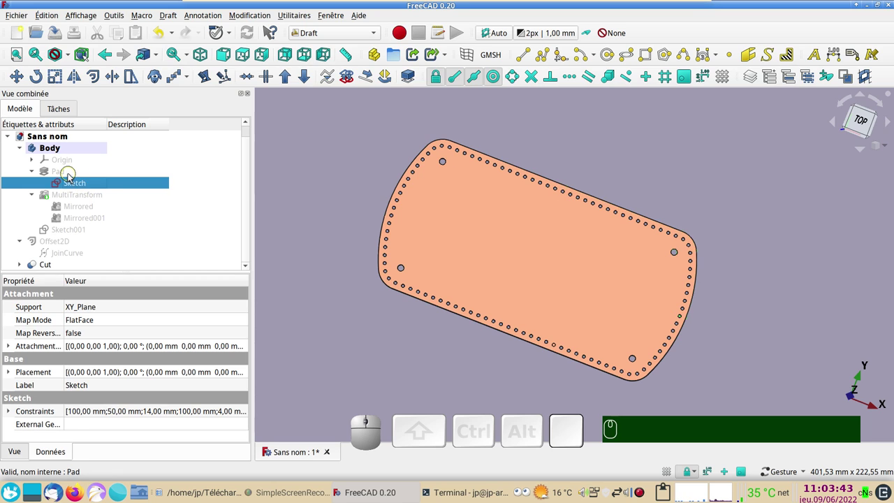
left_click(72, 177)
left_click(77, 185)
key("space")
left_click(70, 176)
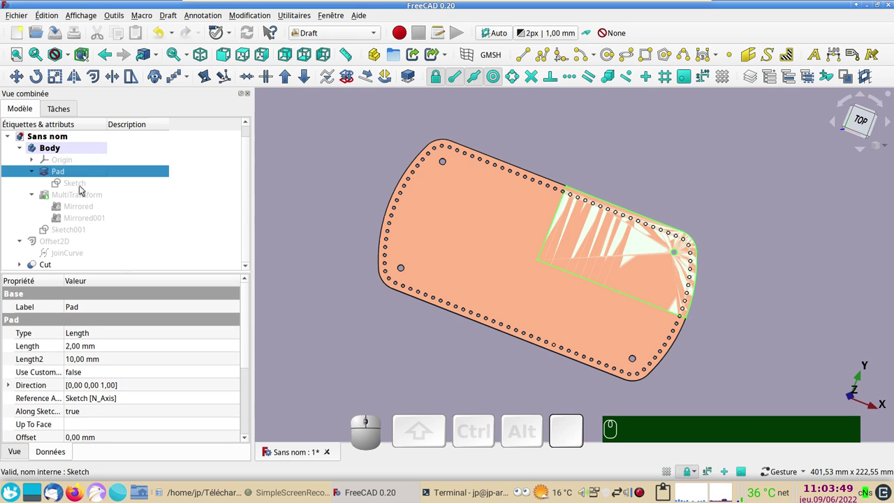
Examine the MultiTransform with its Mirrored and Mirrored001 operations, rotating the plate slightly.
left_click(83, 198)
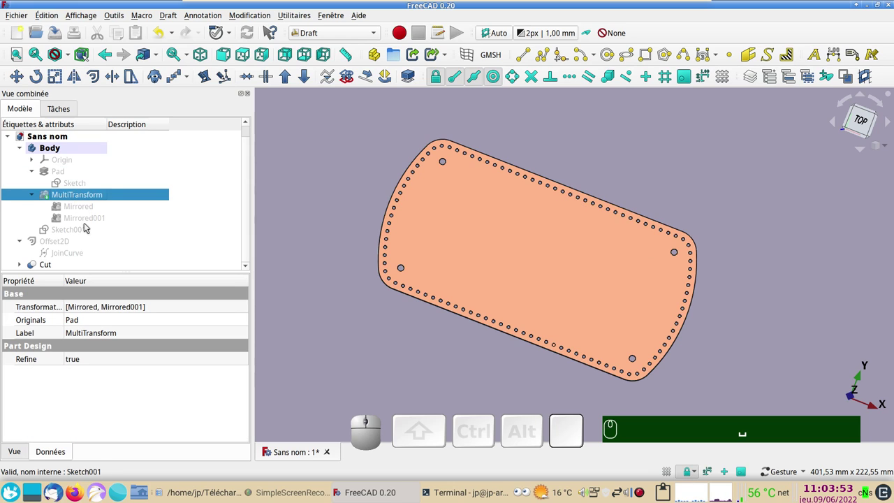
key("space")
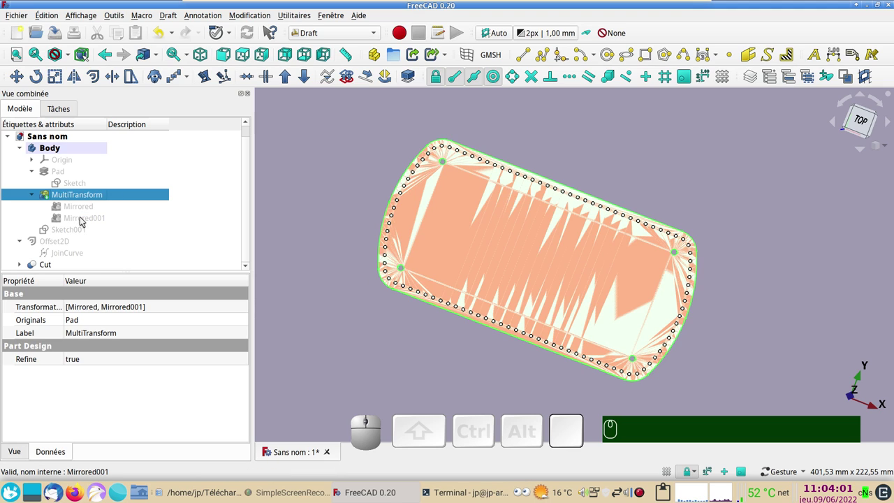
key("space")
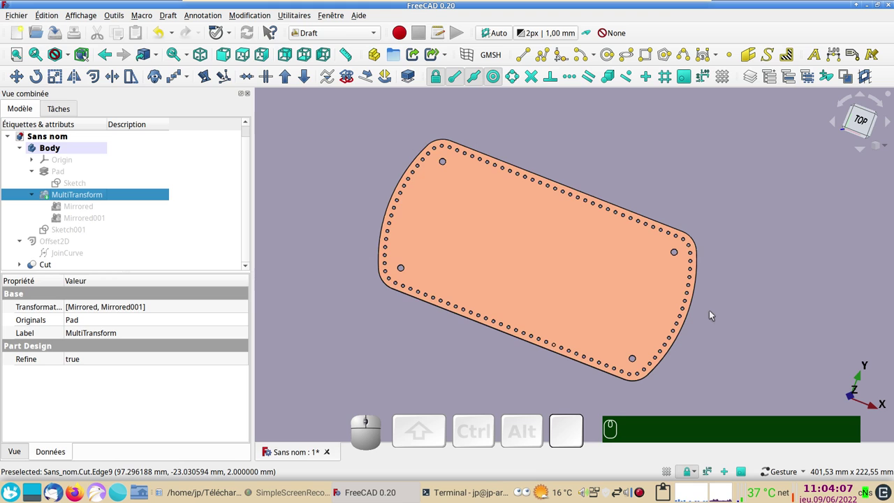
left_click_drag(512, 383, 526, 382)
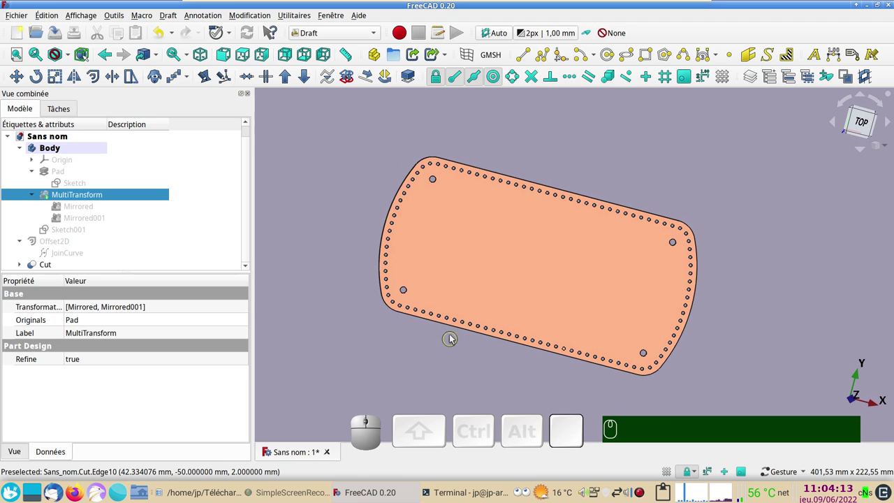
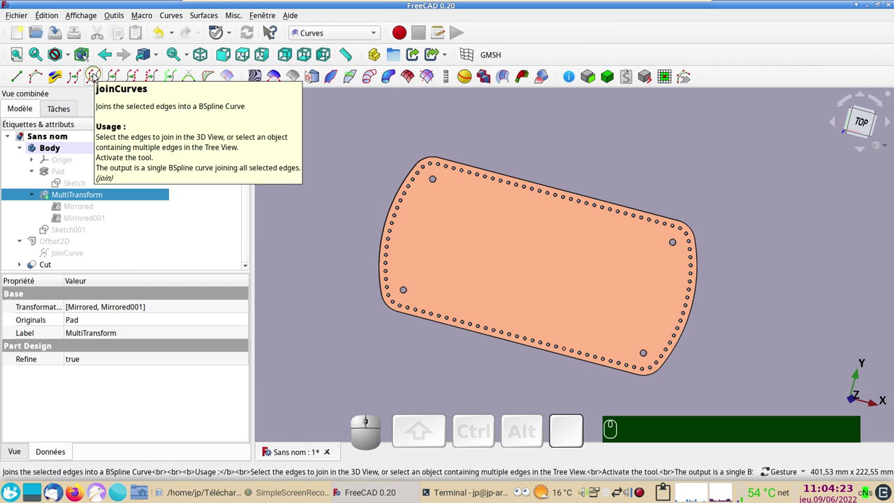
Show the JoinCurve outline and its -4 mm Offset2D curve, and hide the Cut solid.
left_click(76, 255)
key("space")
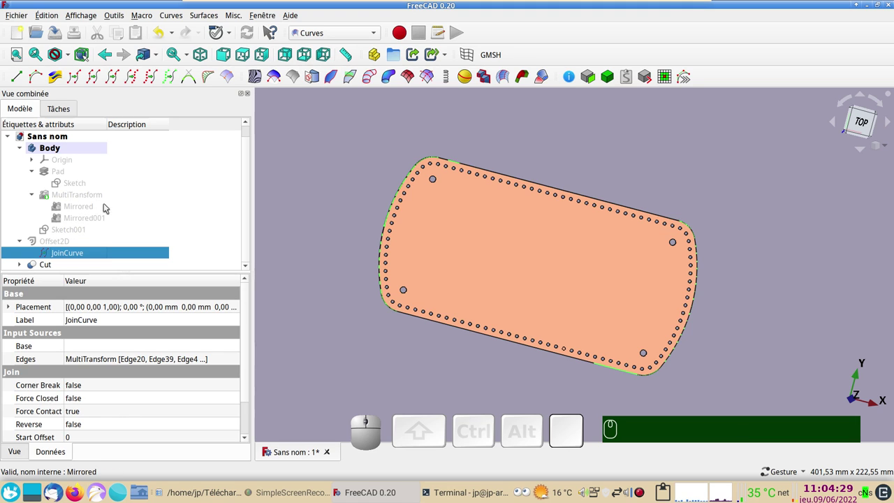
left_click(58, 269)
key("space")
left_click(58, 244)
key("space")
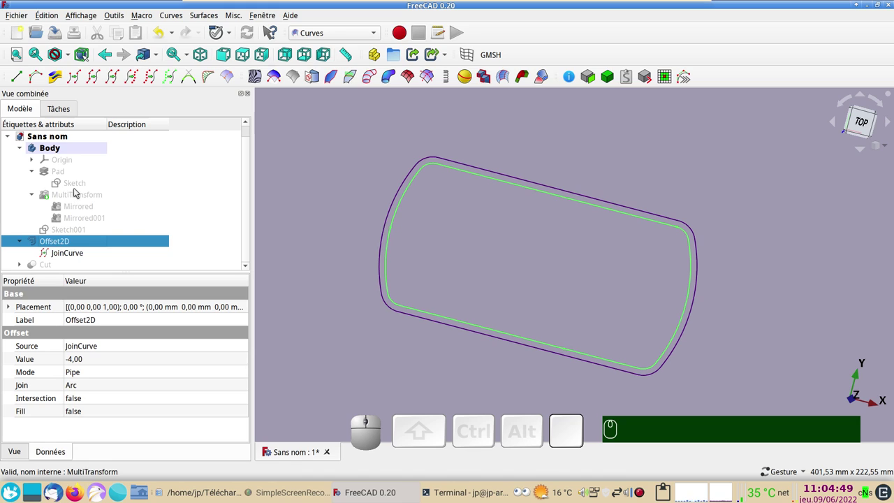
Hide the JoinCurve and expand Cut > Extrude to reveal the PathArray of 104 stitching holes.
left_click(79, 234)
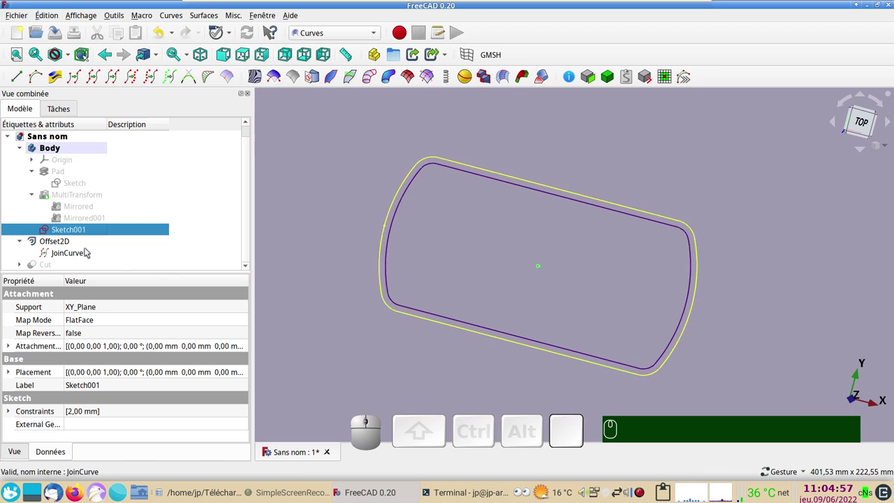
left_click(70, 252)
key("space")
scroll("down", 3)
left_click(22, 262)
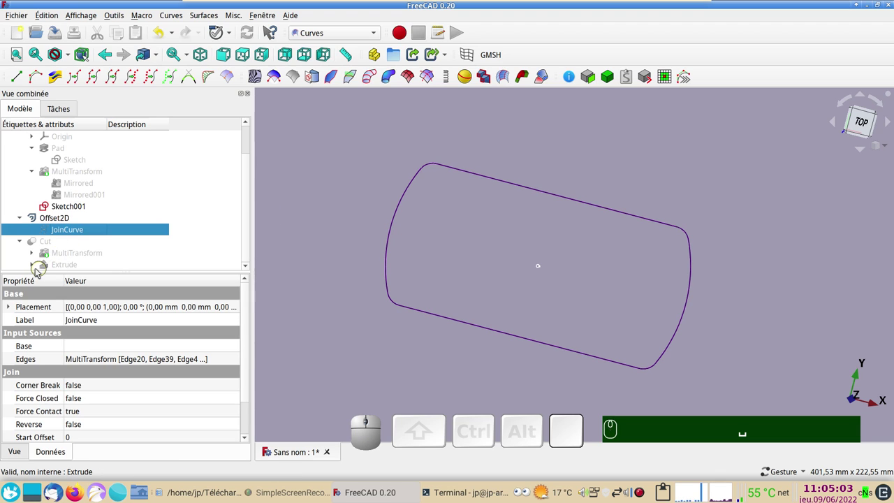
left_click(37, 268)
scroll("down", 3)
left_click(93, 267)
key("space")
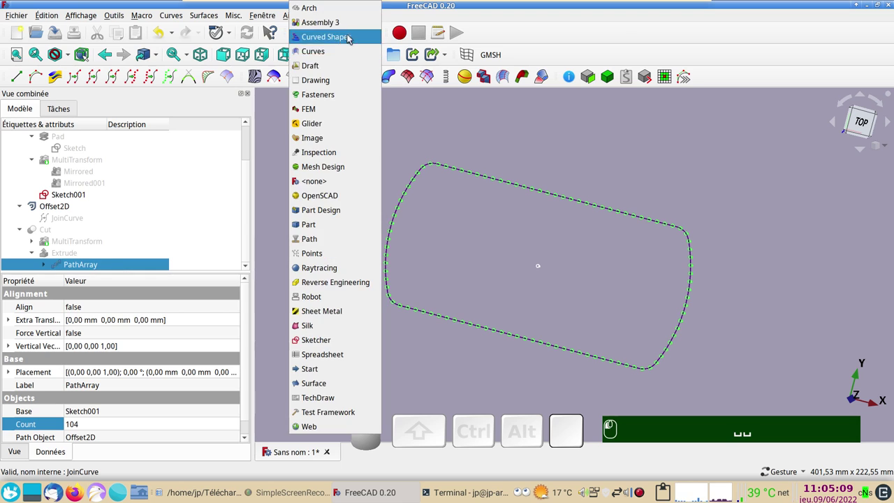
Switch to the Draft workbench and browse the array type list before closing it.
left_click(333, 70)
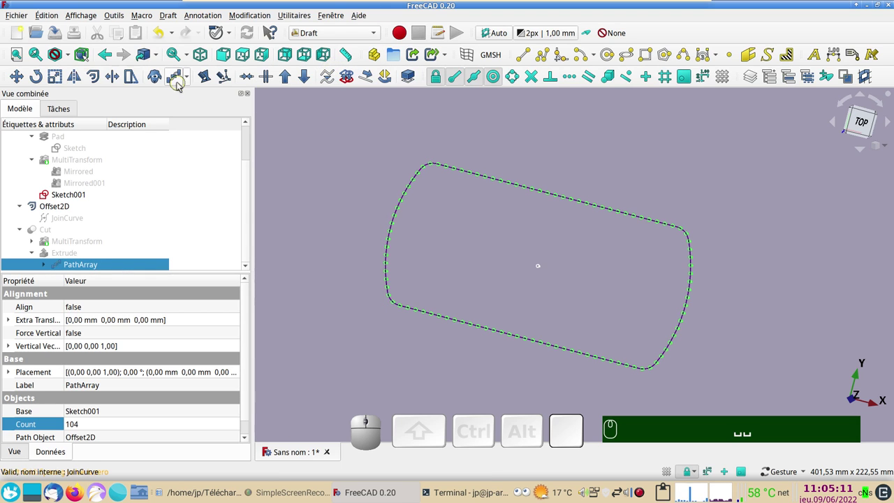
left_click(189, 81)
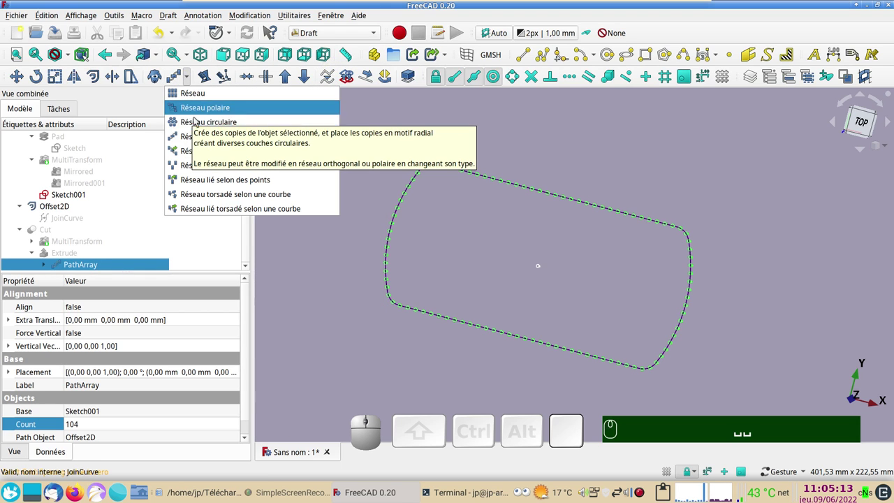
left_click(414, 127)
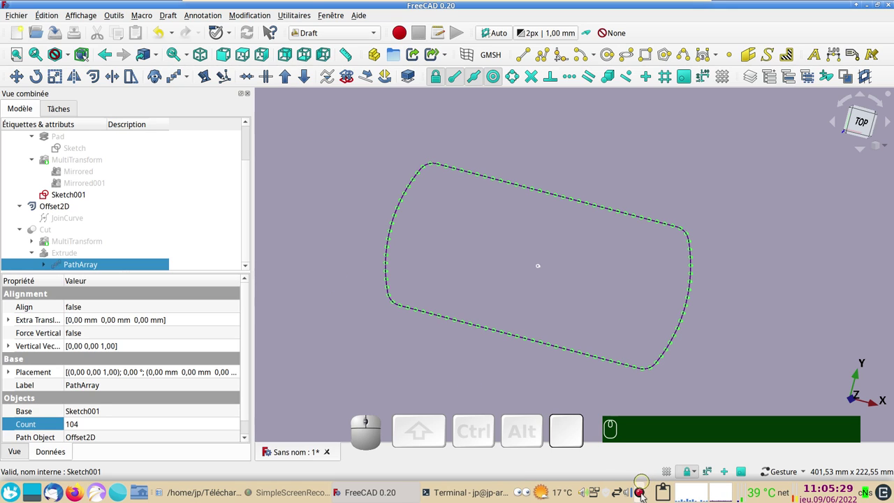
Create a new document with a Body and start an empty sketch on the XY plane.
left_click(638, 402)
left_click(19, 35)
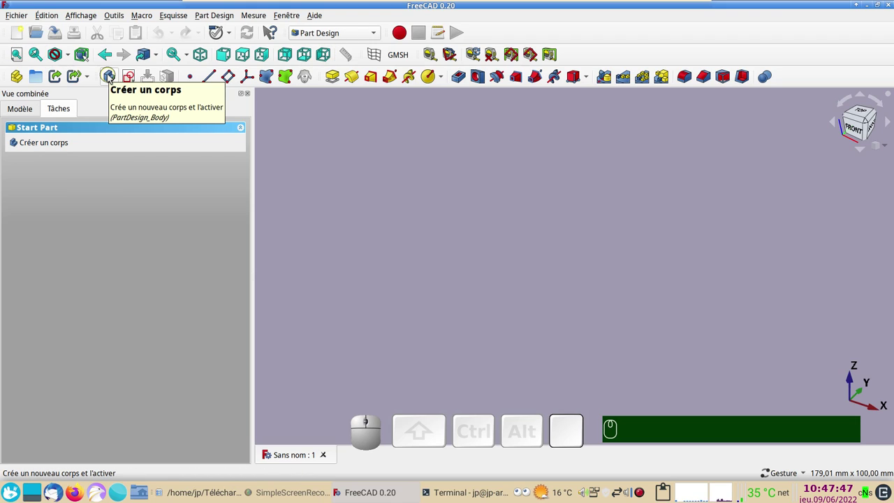
left_click(72, 144)
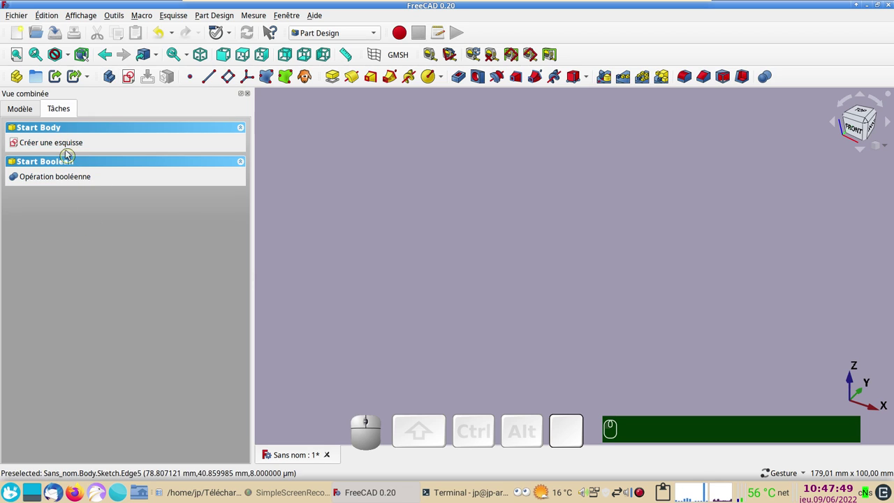
left_click(68, 140)
left_click(80, 178)
left_click(153, 136)
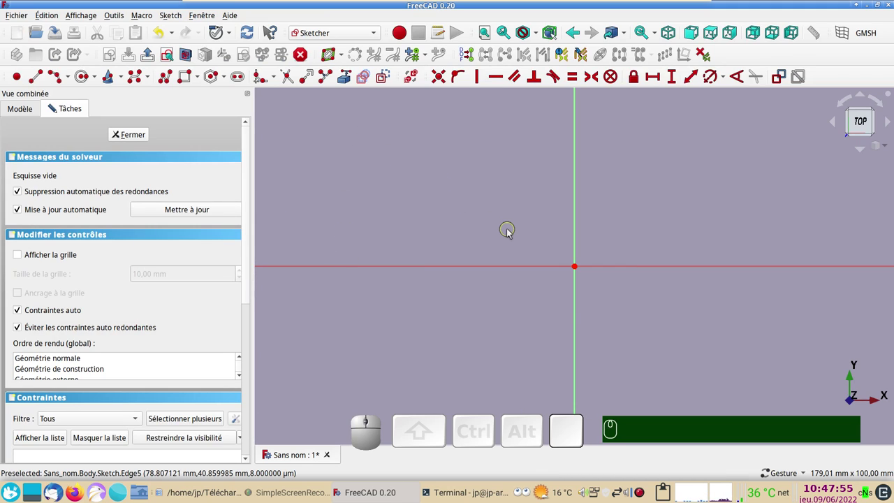
Draw a rectangle at the origin and constrain its vertical edge to a 50 mm height.
scroll("down", 3)
left_click_drag(507, 234, 353, 159)
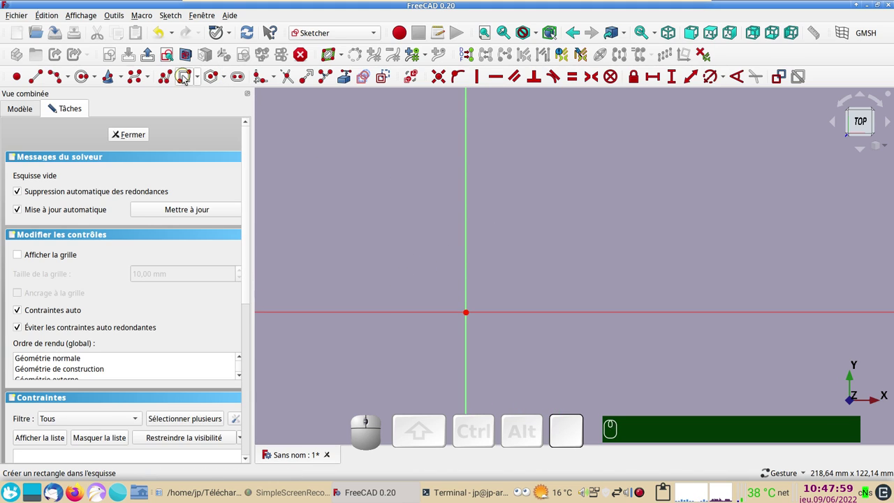
left_click(186, 78)
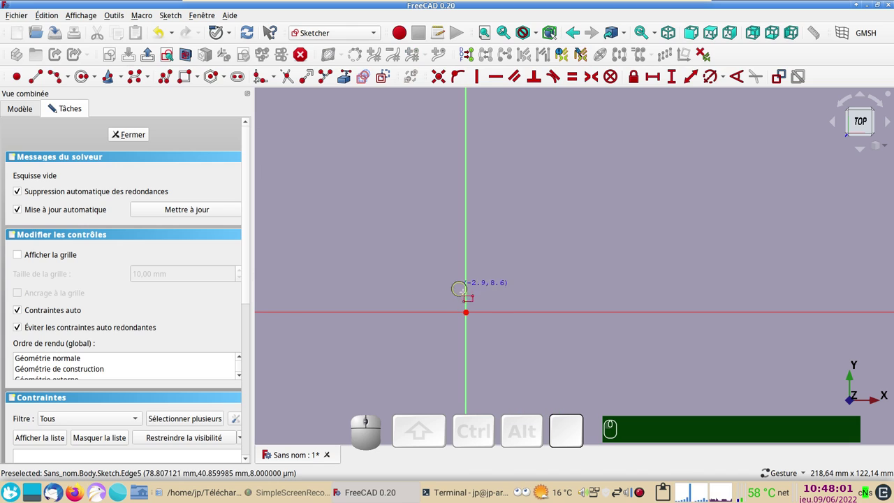
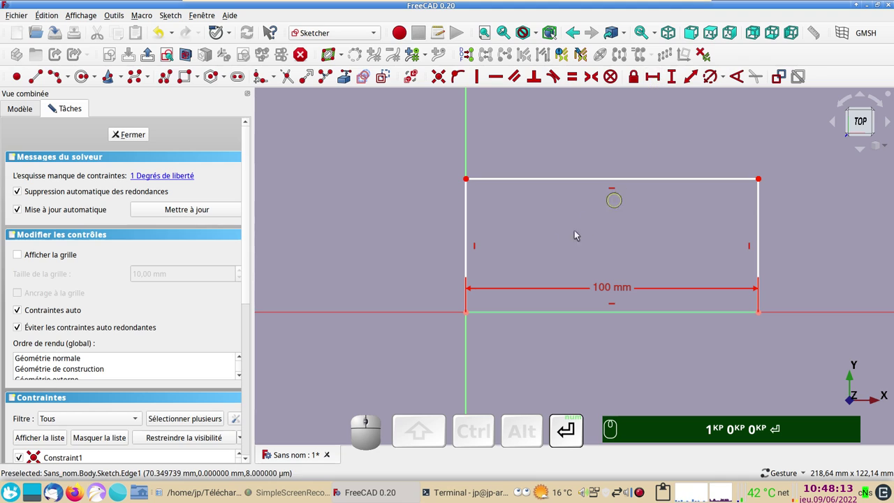
left_click(471, 227)
left_click(675, 78)
key("KP_5")
key("KP_0")
key("KP_Enter")
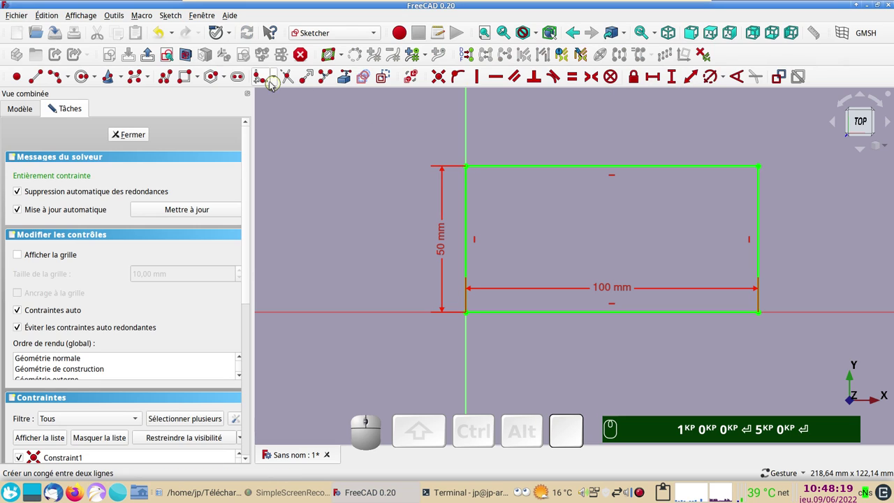
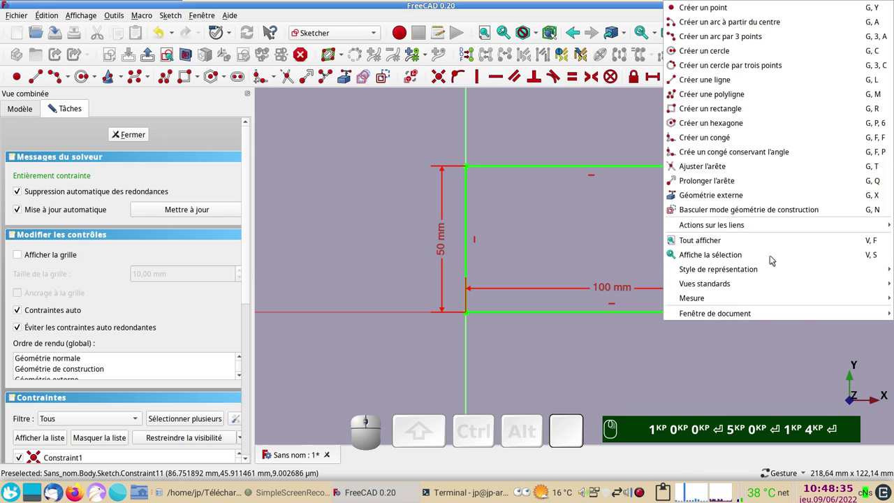
Round the rectangle's top-right corner with a 14 mm fillet.
left_click(652, 239)
left_click(763, 246)
key("KP_1")
key("KP_0")
key("Return")
key("KP_5")
key("KP_4")
key("Delete")
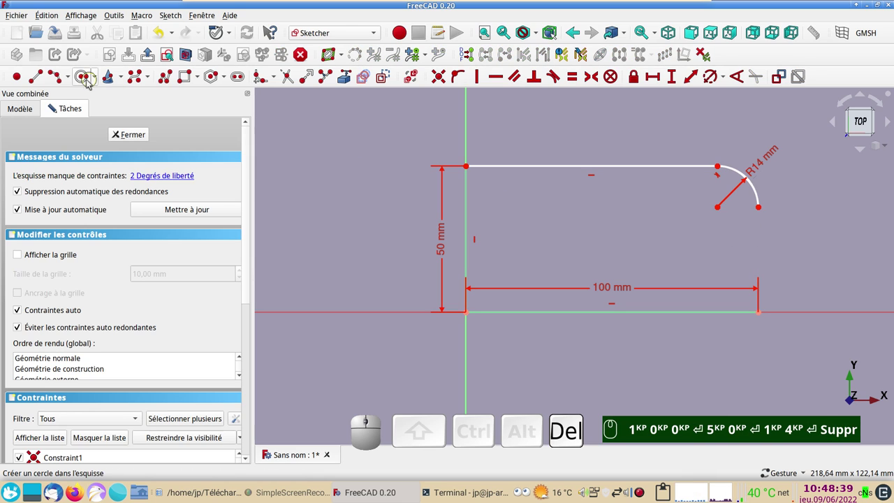
Replace the right side with a tangent, perpendicular-constrained arc of 100 mm radius.
left_click(76, 80)
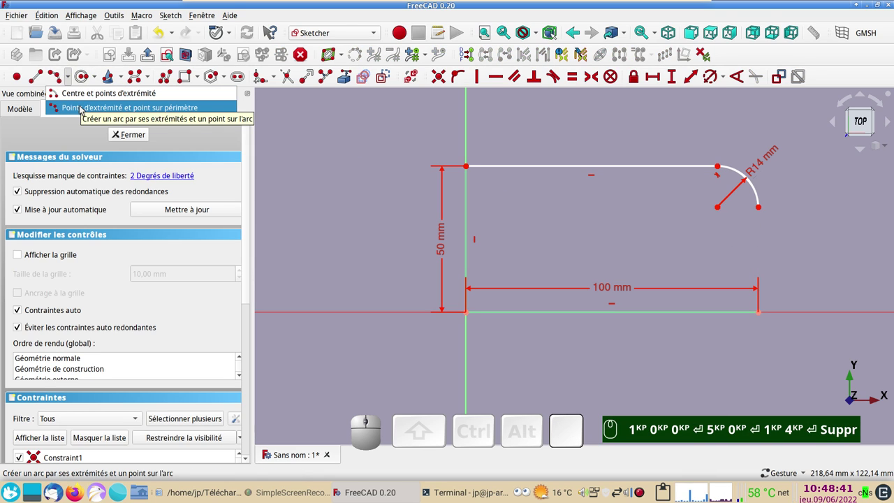
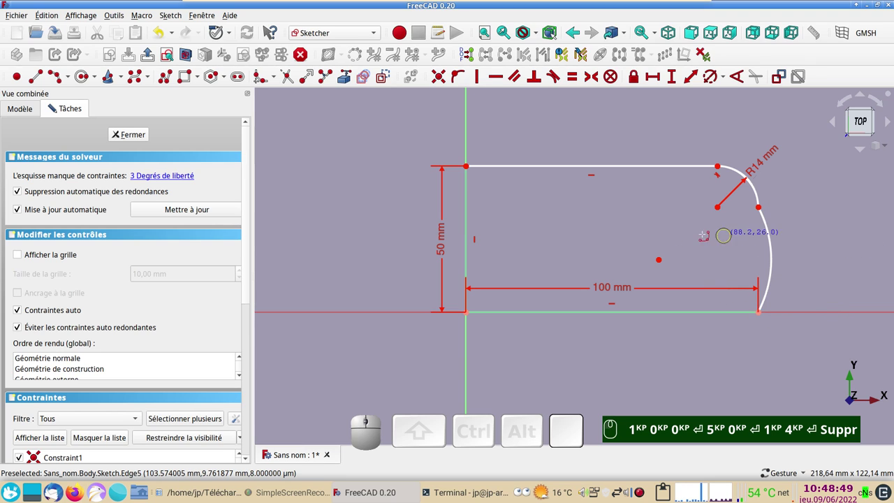
type("t")
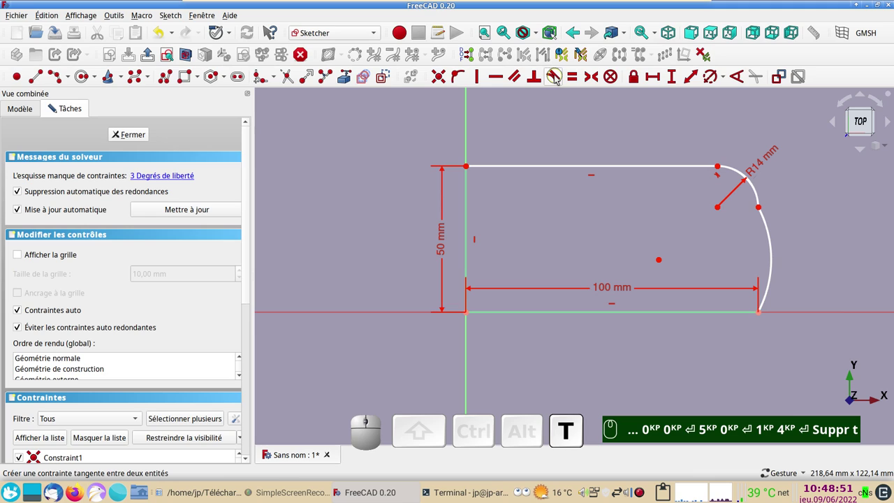
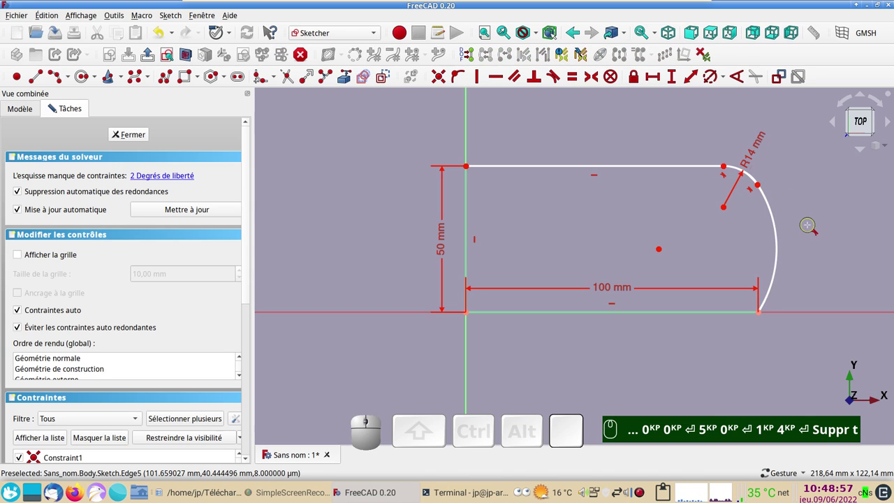
type("n")
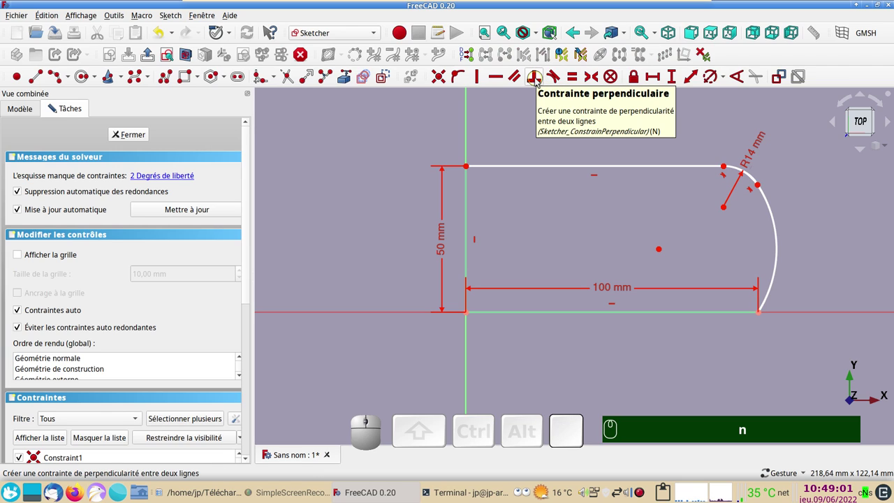
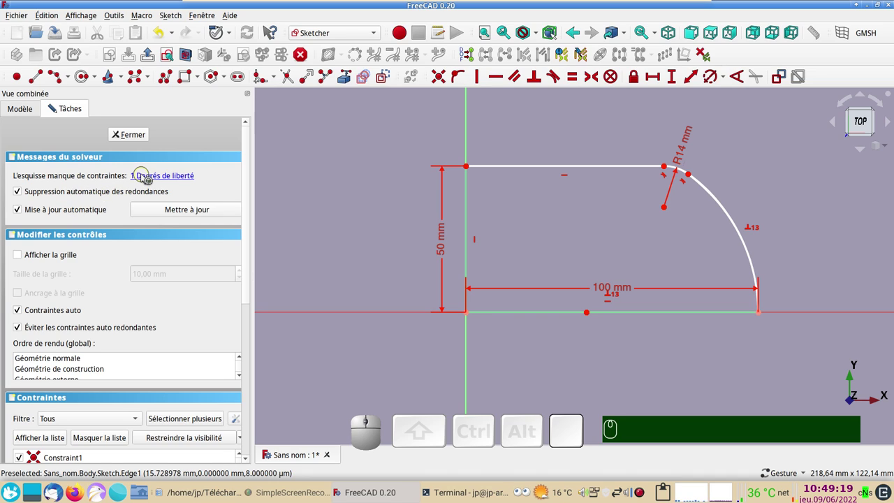
left_click(150, 174)
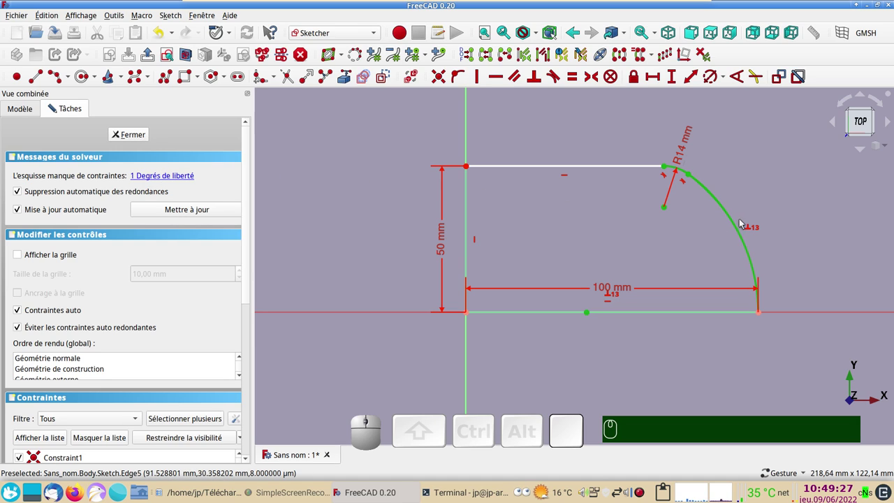
left_click(735, 222)
left_click(723, 165)
left_click(712, 192)
left_click(713, 81)
key("KP_1")
key("KP_0")
key("KP_Enter")
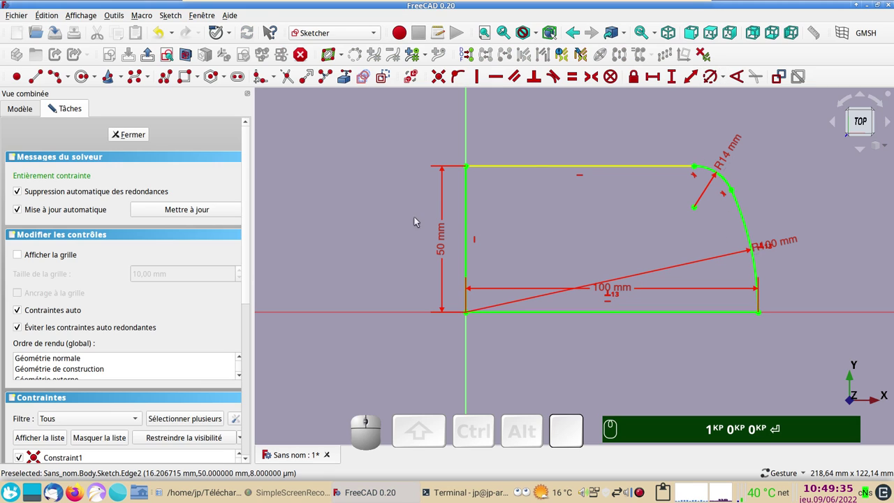
Close and reopen the sketch, then zoom to bring the rounded corner into view.
left_click(139, 136)
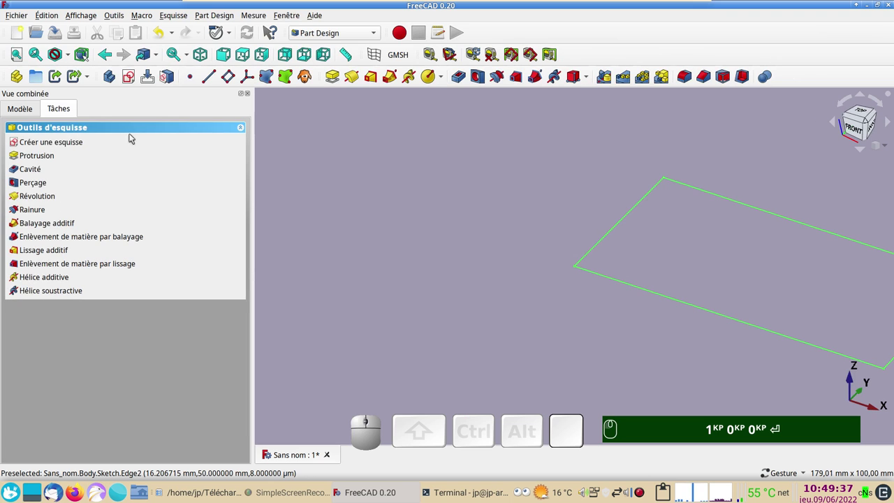
left_click(23, 109)
key("KP_1")
key("KP_0")
key("Return")
left_click(67, 185)
key("KP_1")
key("KP_0")
key("Return")
scroll("up", 3)
left_click_drag(720, 169, 558, 282)
key("KP_1")
key("KP_0")
key("Return")
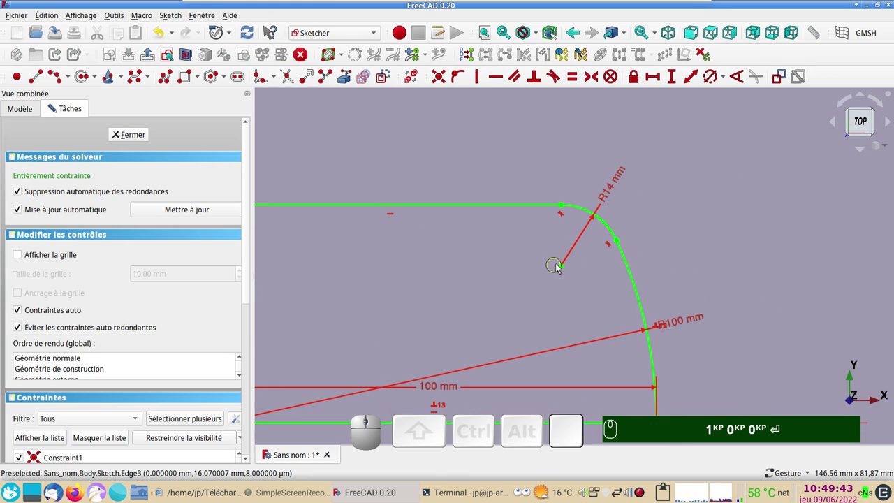
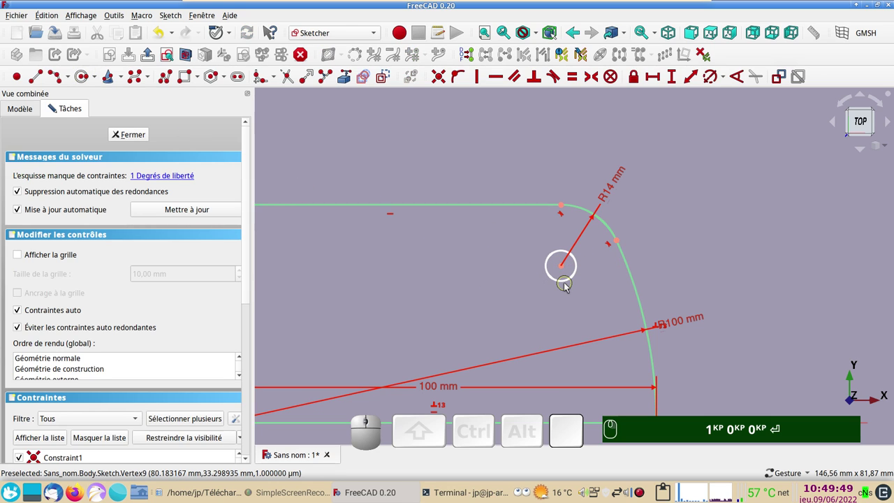
Add a 4 mm diameter circle at the fillet's centre and finish editing the sketch.
left_click(568, 285)
key("KP_1")
key("KP_0")
key("Return")
left_click(713, 80)
key("KP_4")
key("Return")
key("KP_Enter")
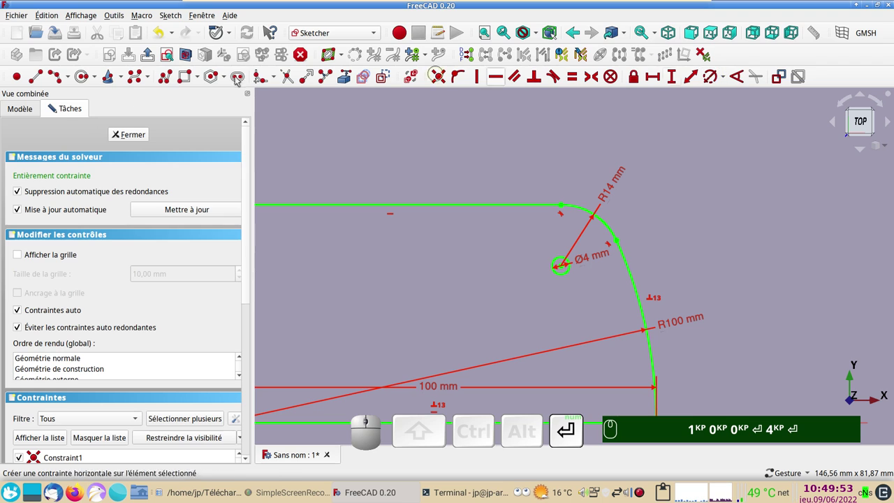
left_click(134, 138)
scroll("down", 3)
Pad the sketch into a 2 mm thick quarter plate with its corner hole.
right_click(492, 205)
left_click(340, 76)
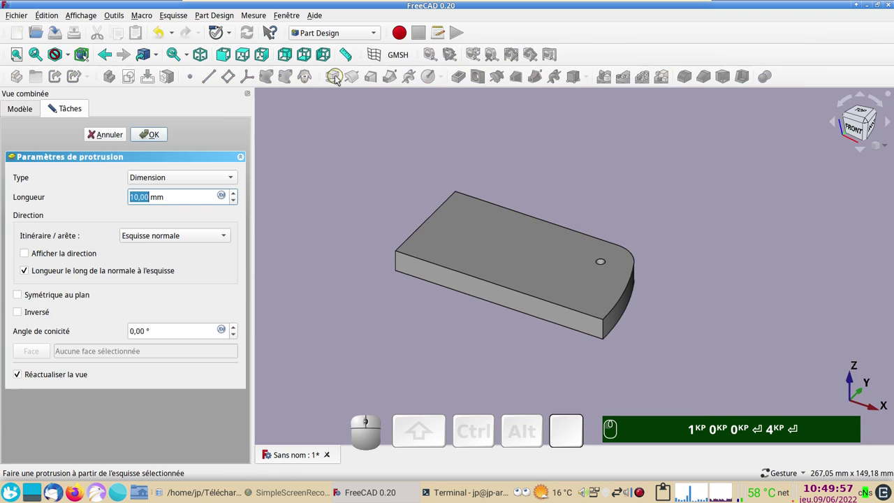
key("KP_2")
key("KP_1")
key("KP_0")
key("Return")
key("KP_4")
key("KP_2")
key("Return")
key("KP_Enter")
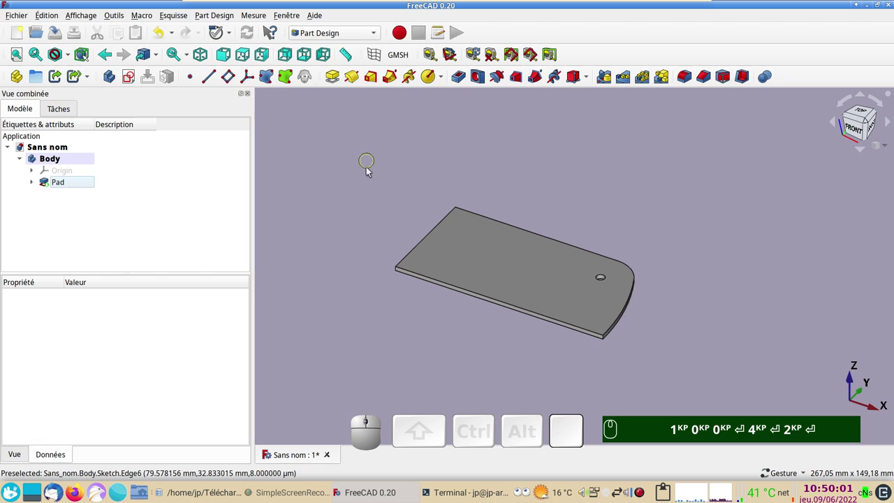
scroll("down", 3)
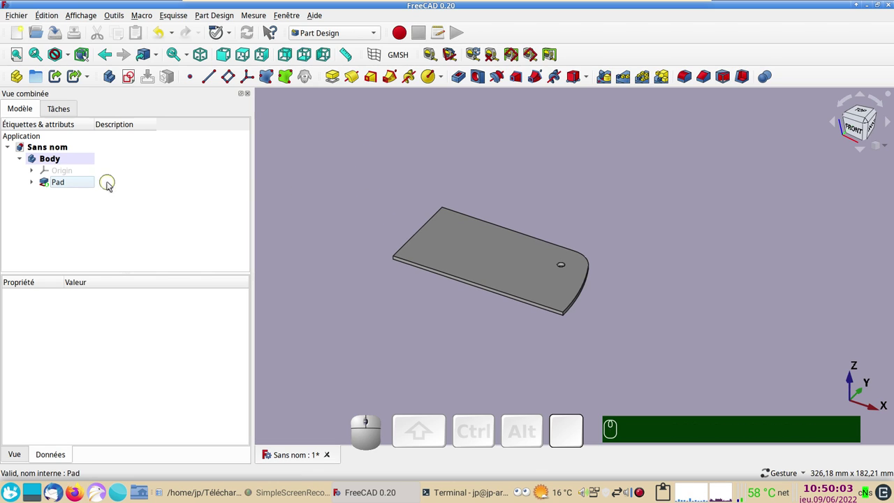
Start a MultiTransform on the Pad and add a first Mirror across the vertical sketch axis.
left_click(86, 183)
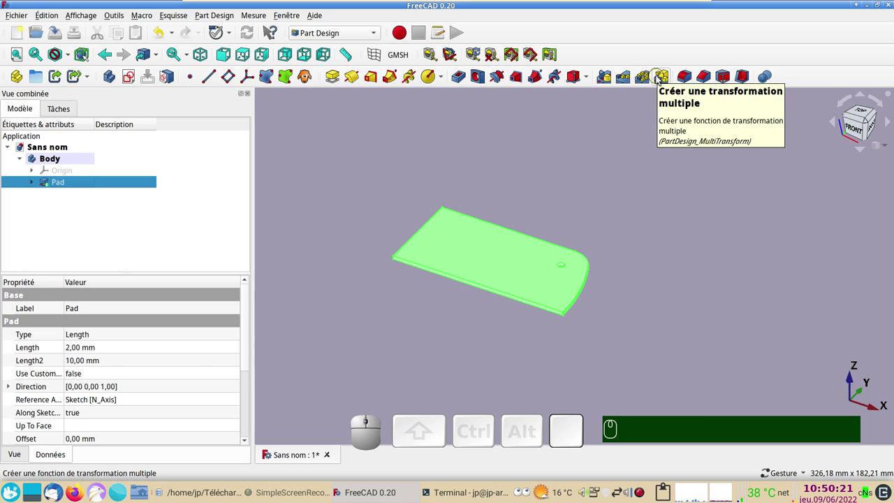
left_click(661, 79)
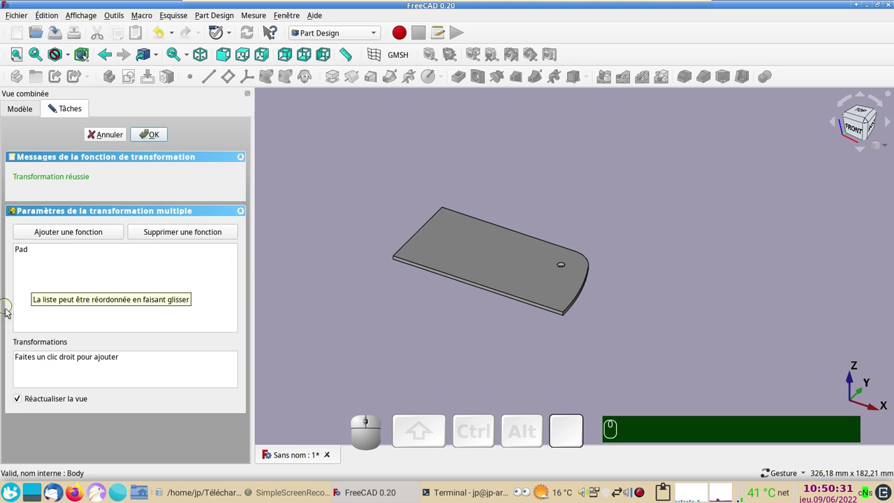
right_click(67, 376)
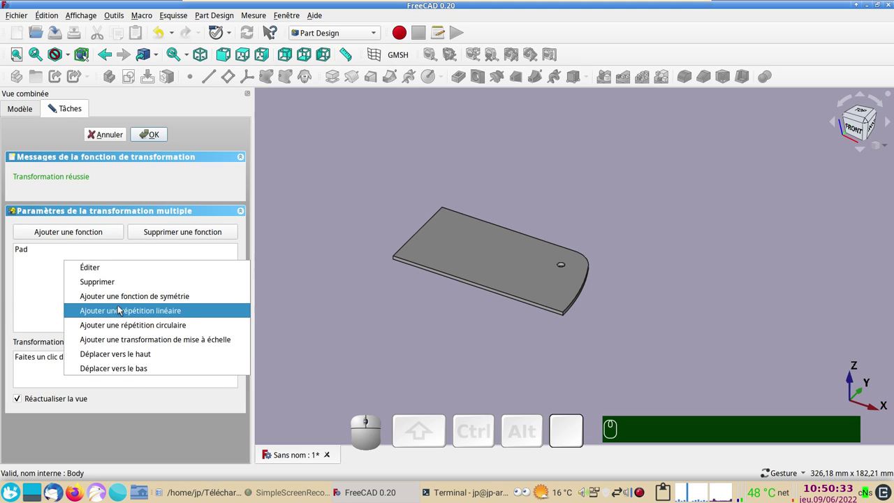
left_click(127, 300)
scroll("down", 3)
left_click_drag(432, 340, 313, 373)
left_click(127, 443)
Add a second Mirror across the horizontal sketch axis and finish the MultiTransform.
right_click(125, 378)
left_click(190, 298)
left_click(215, 420)
left_click(202, 420)
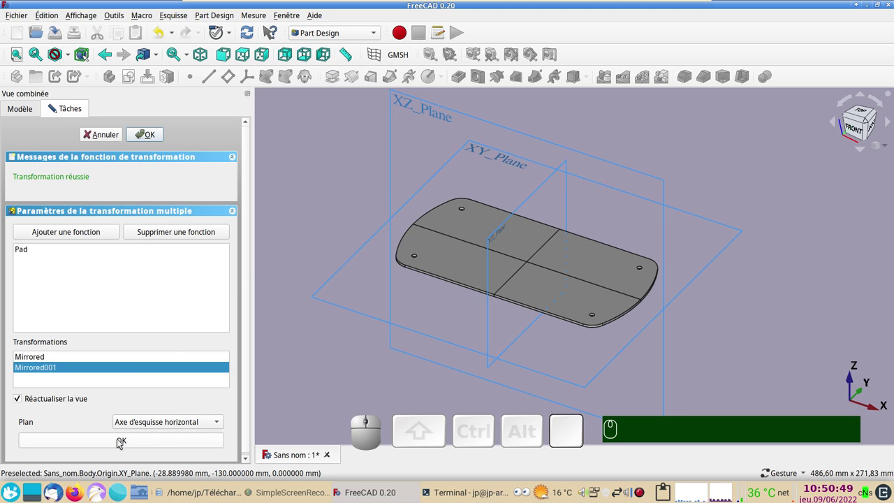
left_click(121, 443)
left_click(155, 134)
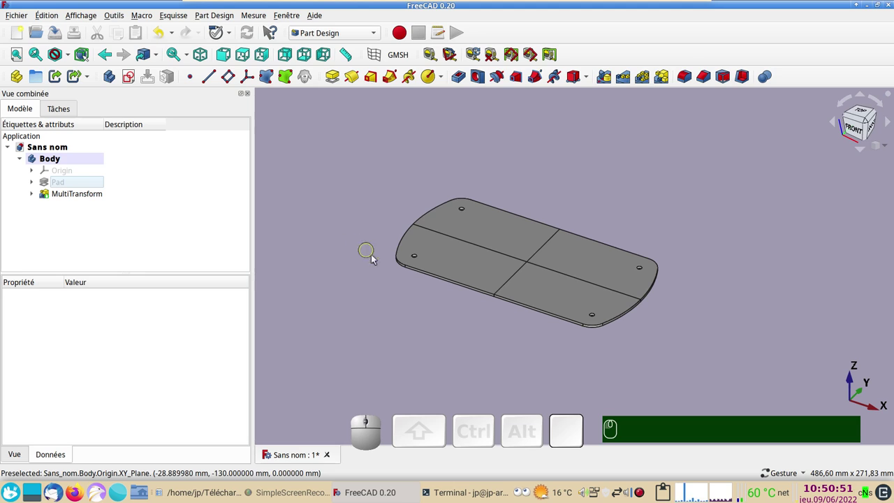
Set the MultiTransform's Refine property to true and recompute the plate.
left_click(77, 197)
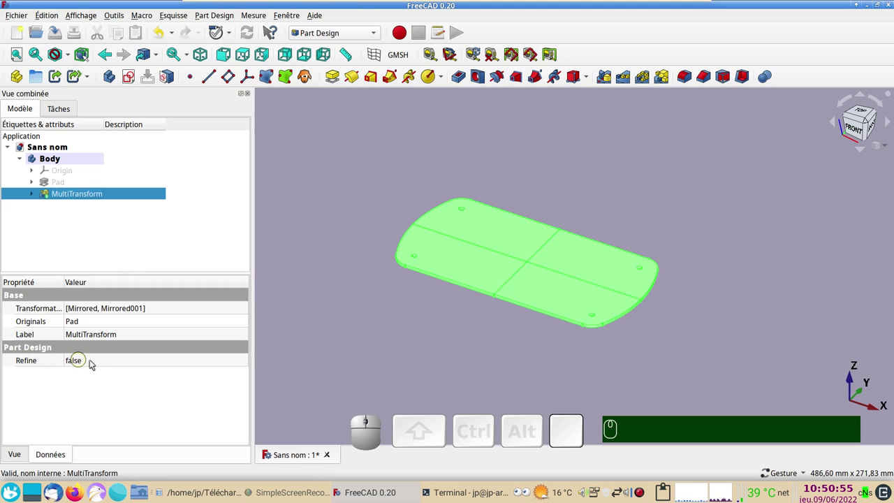
left_click(96, 361)
left_click(96, 364)
left_click(95, 377)
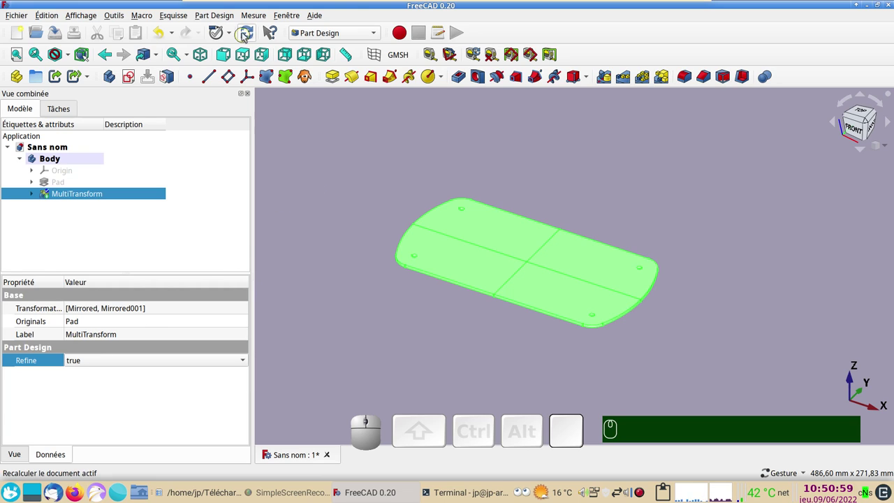
left_click(246, 34)
left_click(319, 228)
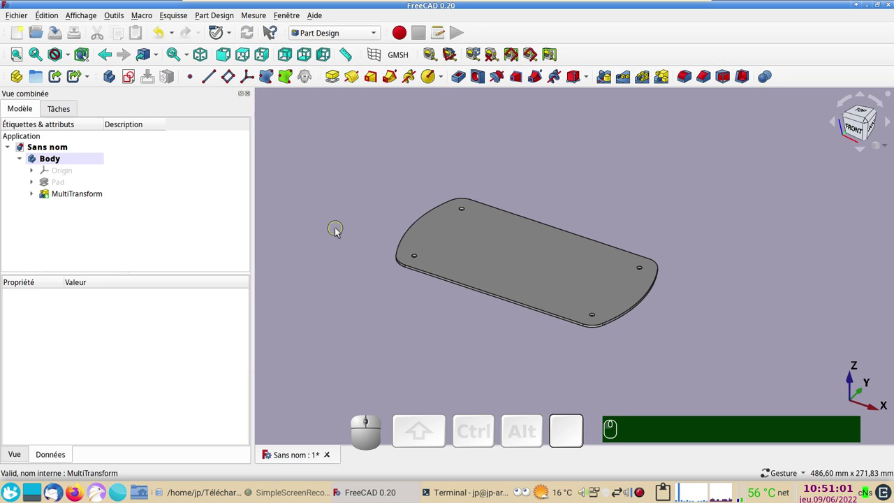
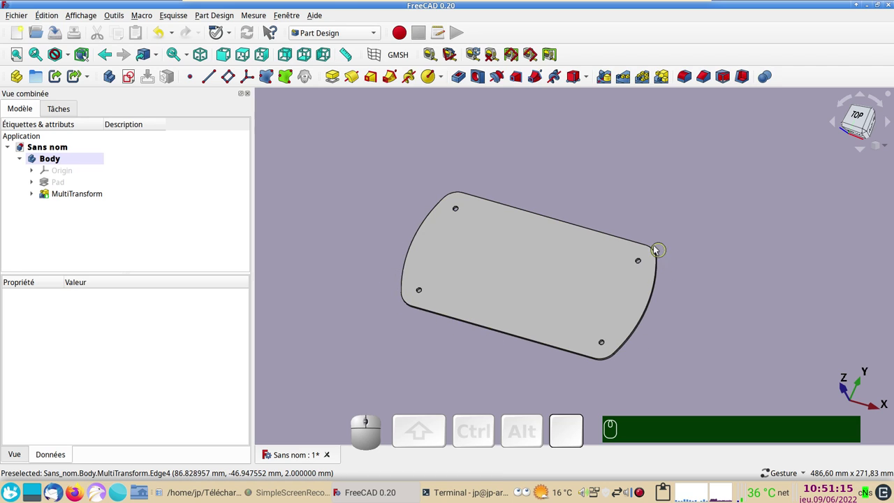
Create a new sketch, Sketch001, on the XY_Plane.
left_click(553, 393)
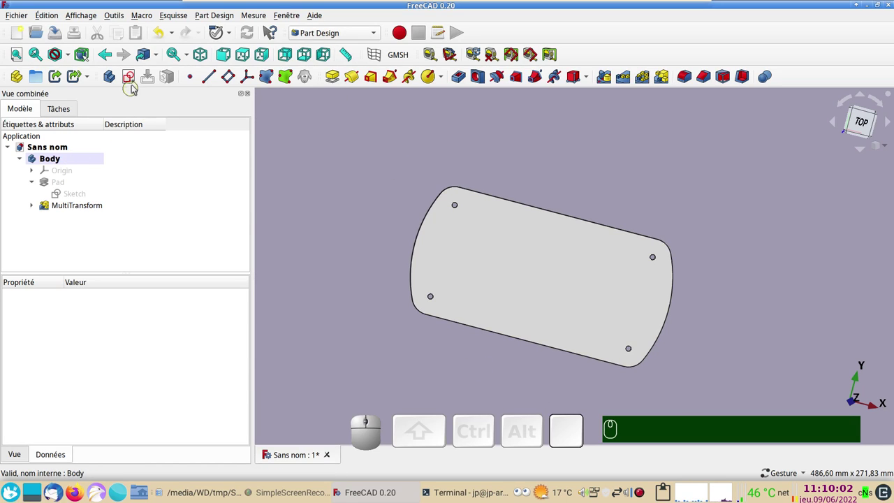
left_click(133, 79)
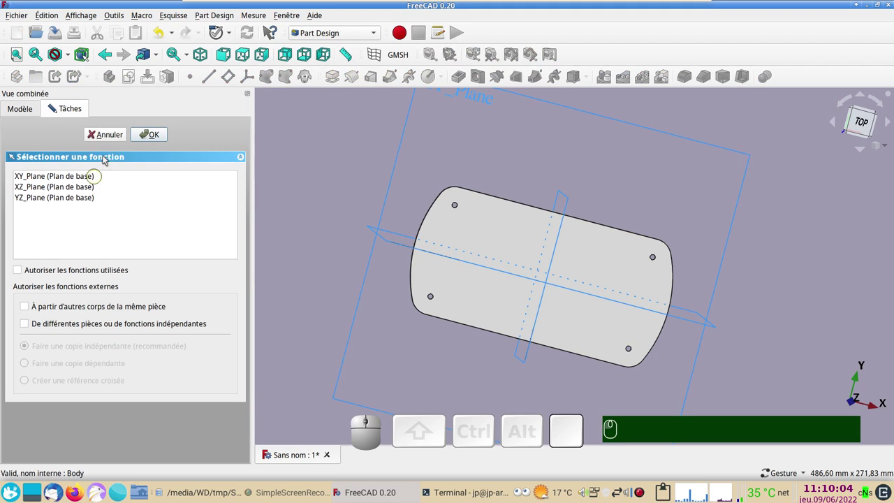
left_click(75, 176)
left_click(146, 139)
scroll("up", 3)
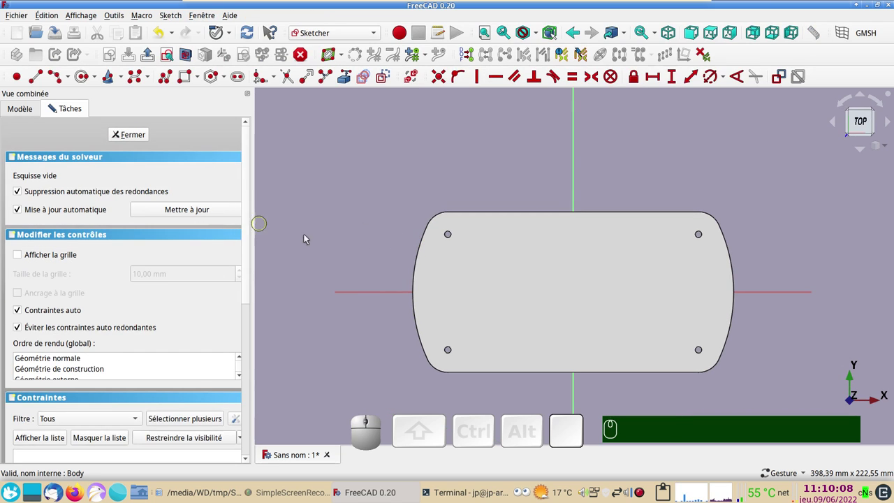
key("&")
Draw a 2 mm diameter circle centred on the origin and close the sketch.
left_click(82, 79)
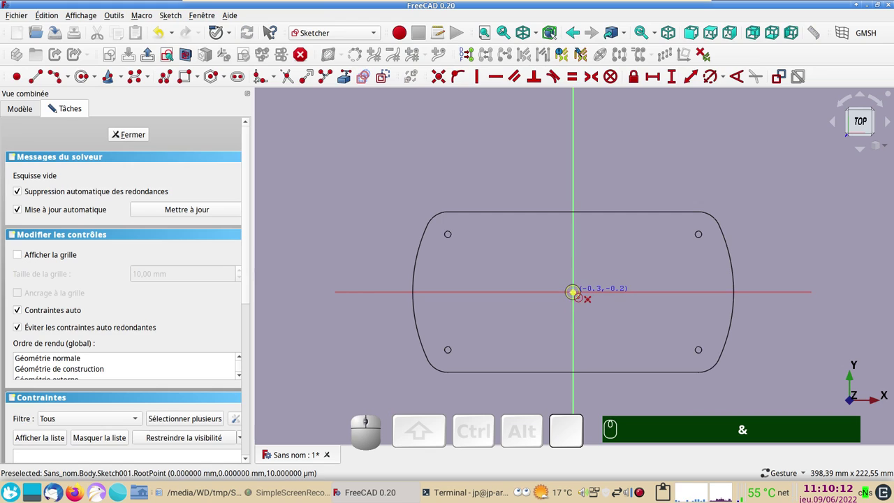
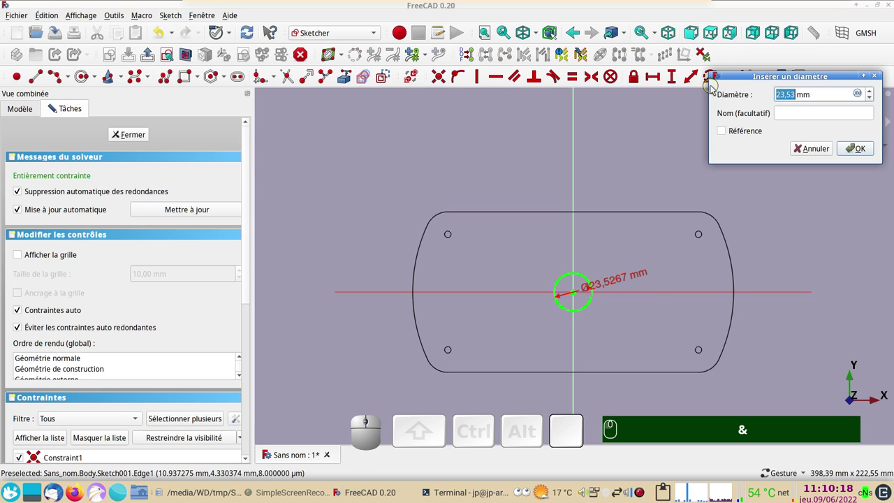
key("KP_2")
key("KP_Enter")
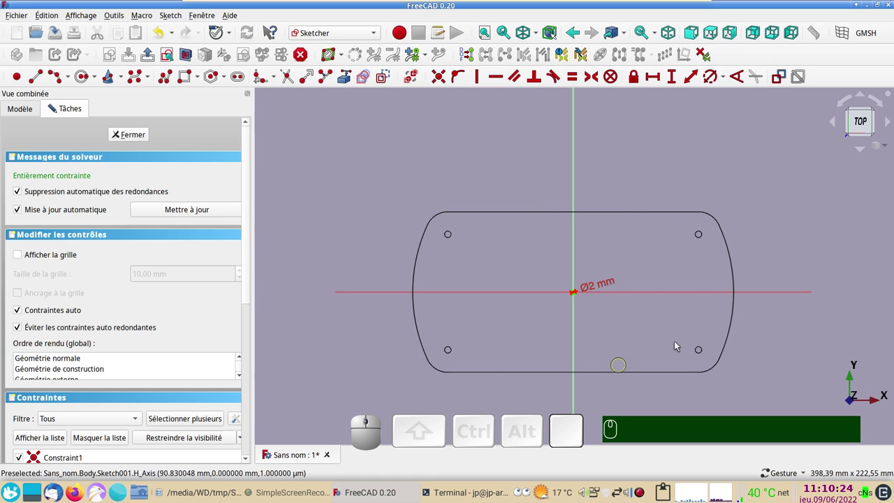
left_click(139, 137)
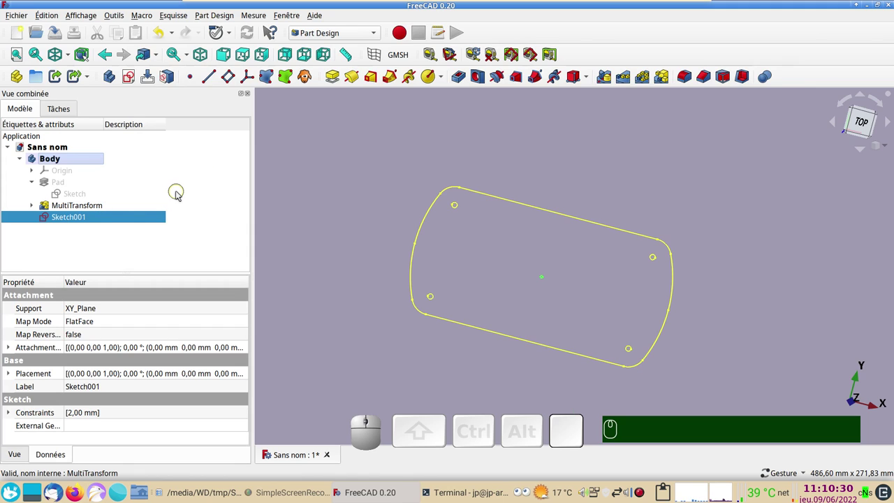
key("KP_2")
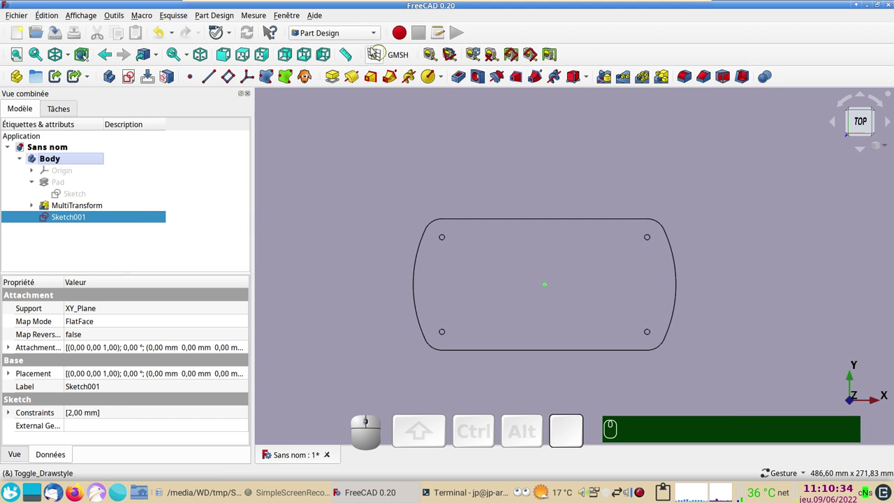
Switch to the Curves workbench and show the plate as a shaded solid.
left_click(361, 30)
left_click(343, 51)
key("&")
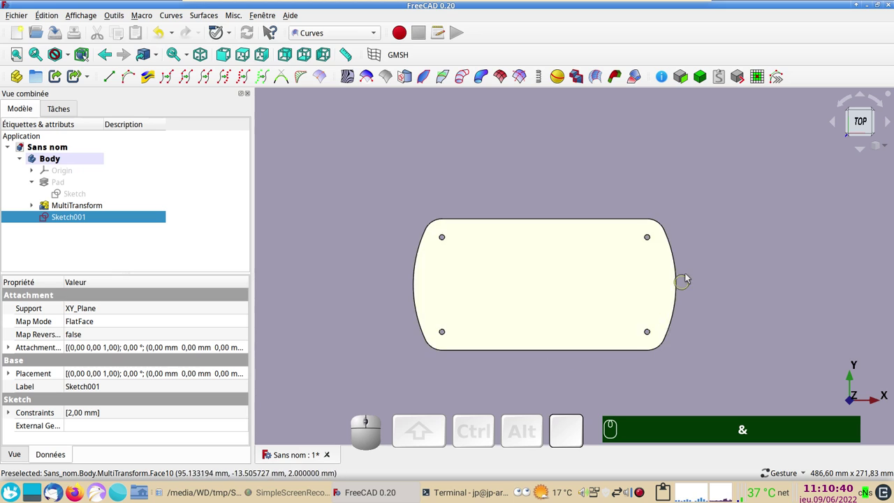
type("&")
type("&")
left_click(67, 63)
left_click(70, 60)
left_click(83, 103)
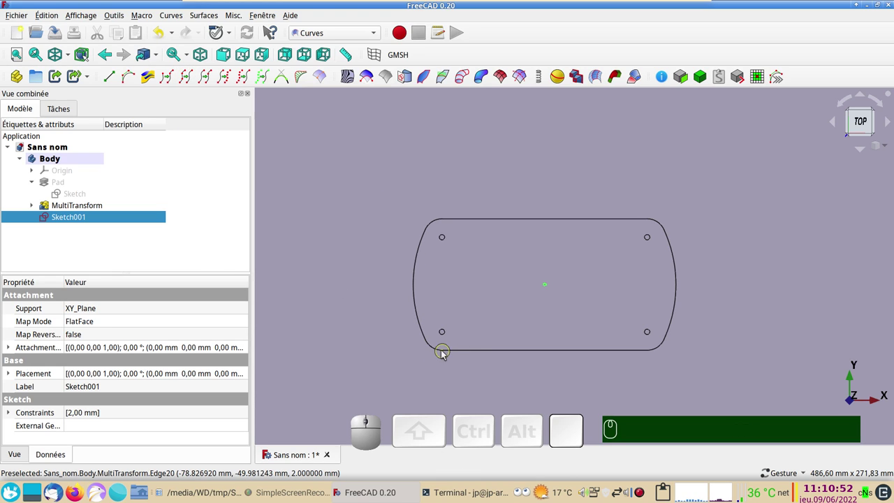
Select every outer edge and arc of the plate's outline.
left_click(444, 354)
left_click(475, 354)
left_click(659, 352)
left_click(670, 337)
left_click(680, 283)
left_click(666, 226)
left_click(644, 221)
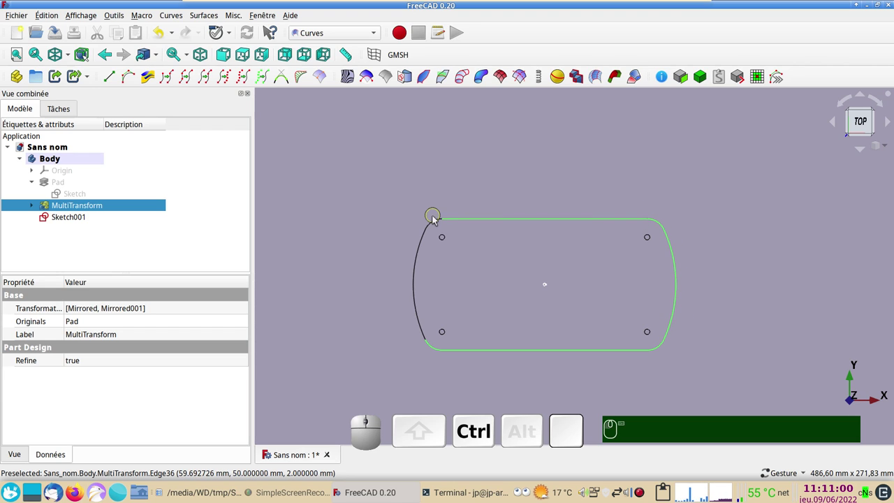
left_click(438, 222)
left_click(428, 238)
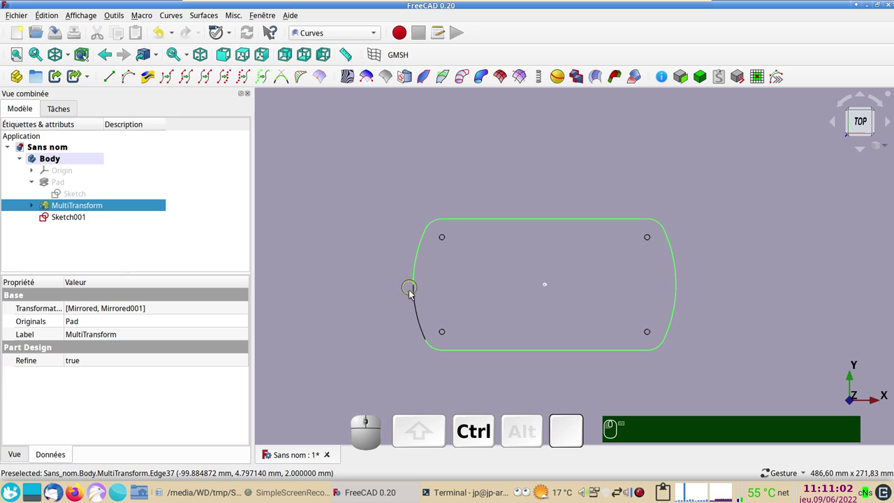
left_click(418, 302)
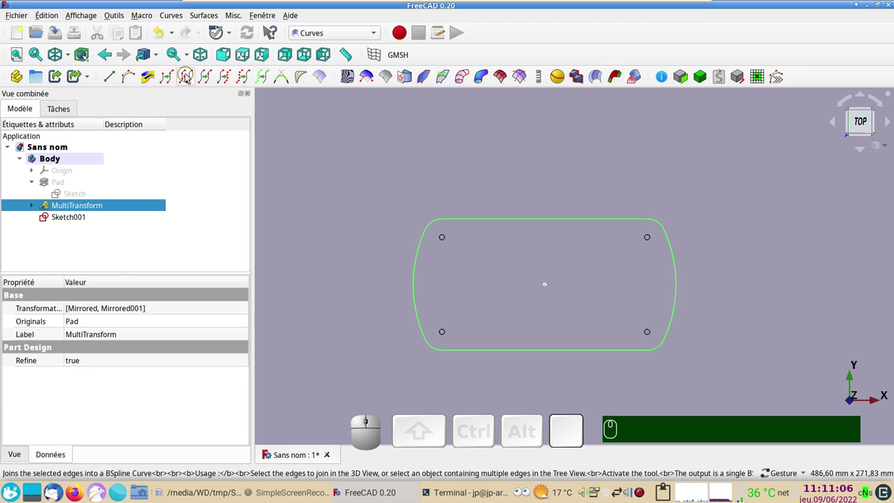
Join the selected edges into one JoinCurve and hide the MultiTransform solid.
left_click(189, 76)
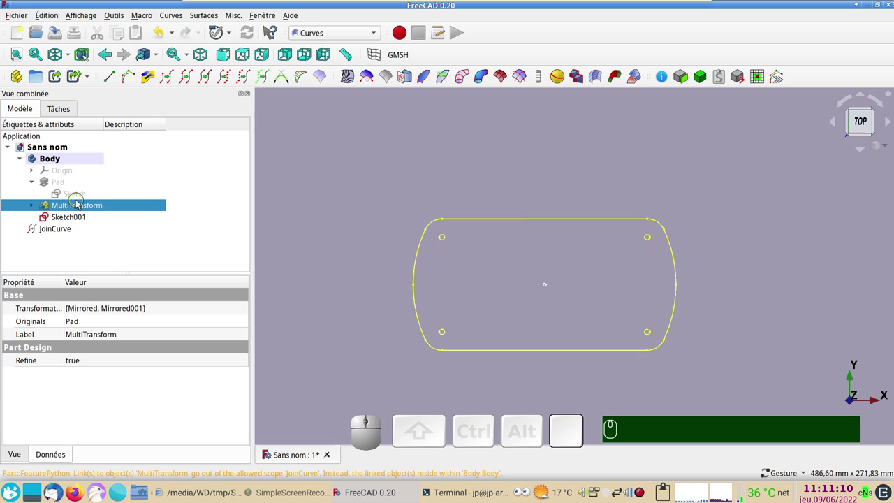
key("space")
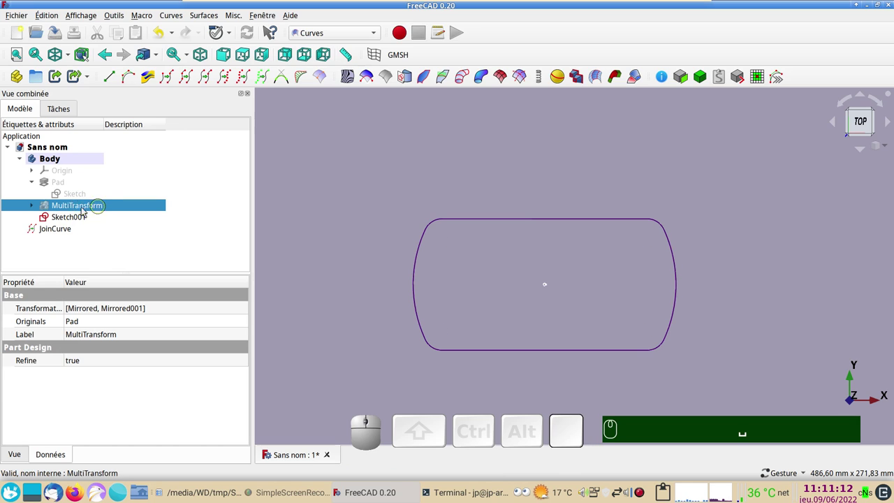
left_click(52, 234)
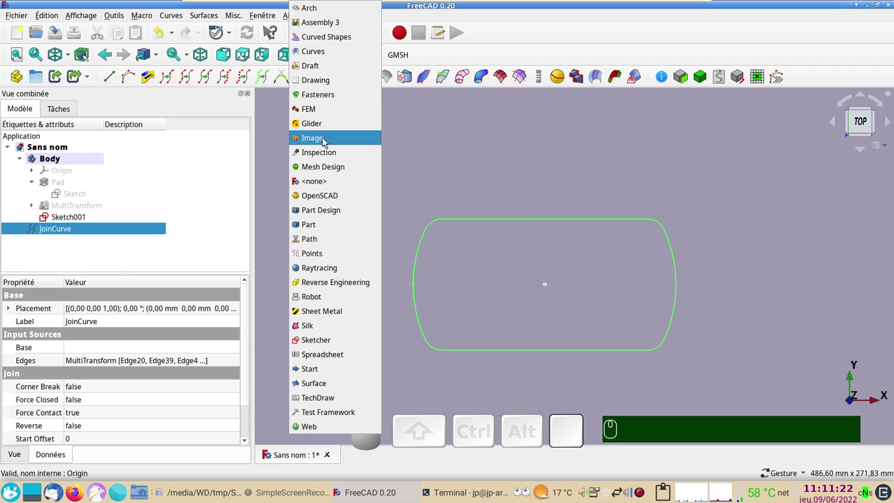
Switch to the Part workbench and start a 2D Offset of the JoinCurve.
left_click(326, 231)
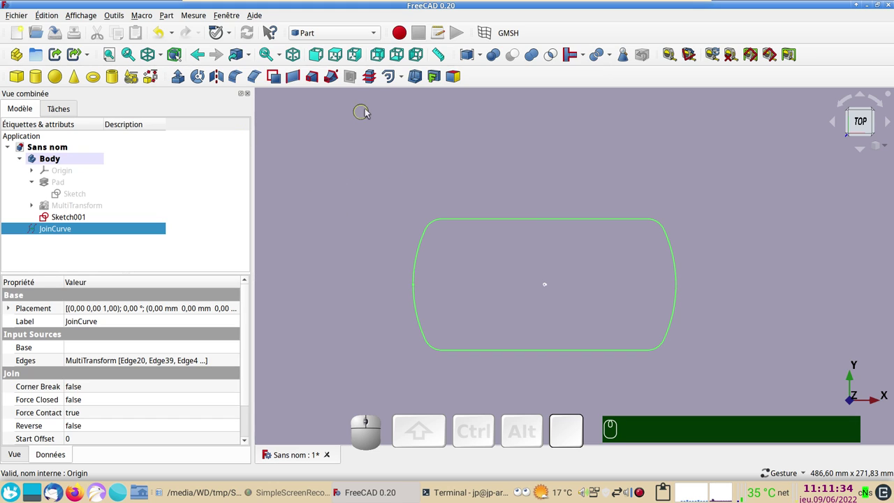
left_click(406, 76)
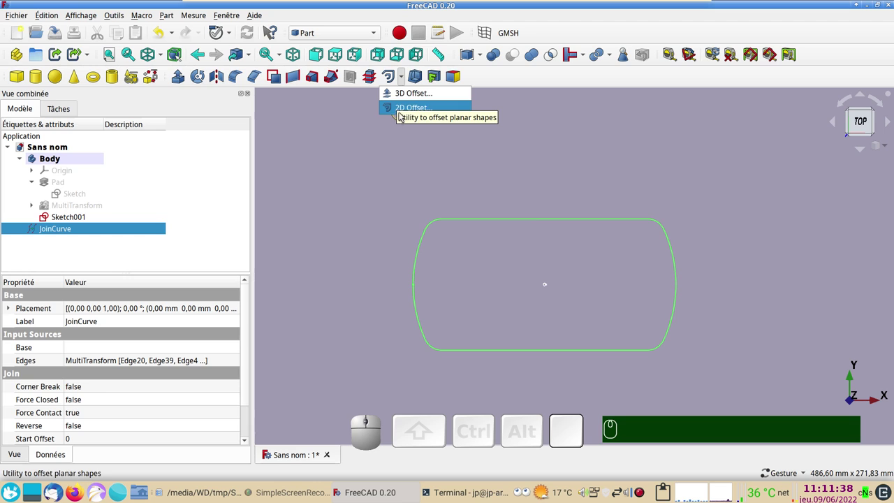
left_click(400, 114)
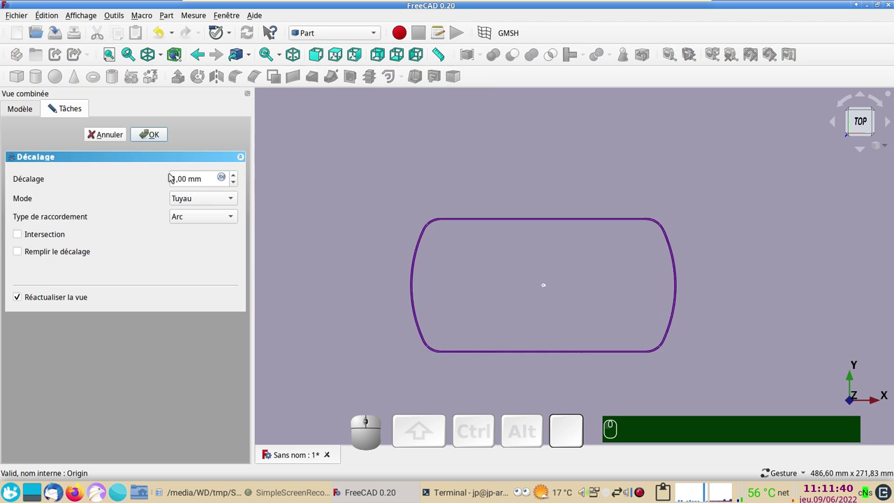
left_click(119, 135)
left_click(61, 230)
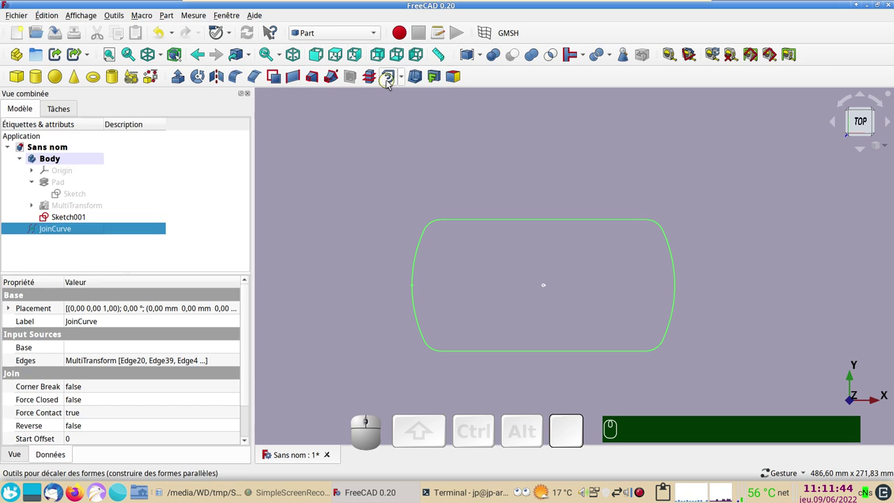
left_click(390, 83)
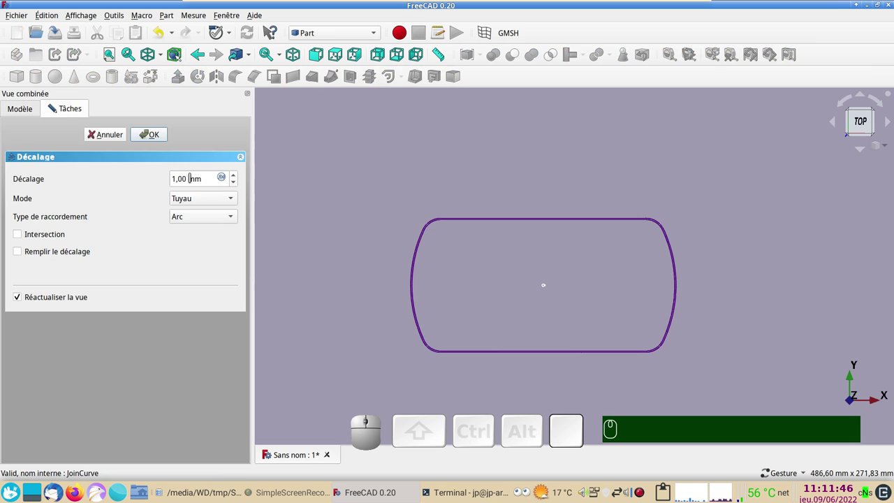
Set the offset distance to -4 mm inward and confirm the Offset2D.
scroll("up", 3)
scroll("up", 3)
scroll("up", 3)
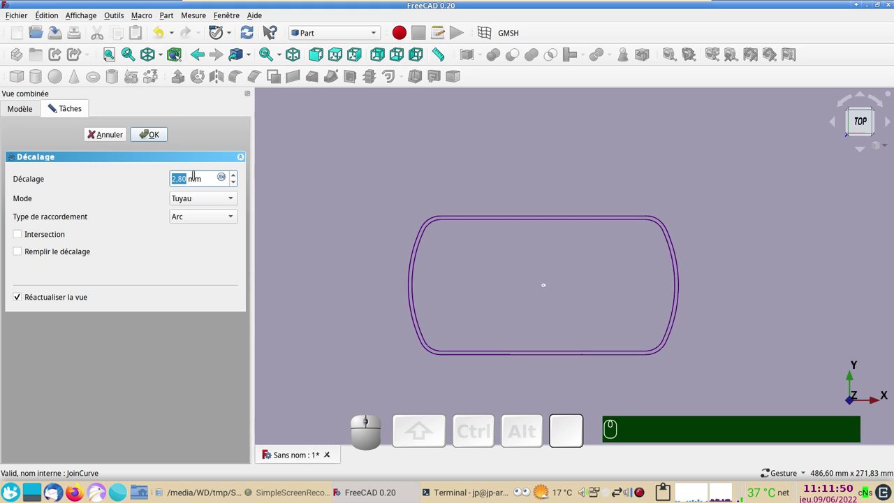
key("KP_Subtract")
key("KP_4")
key("KP_Enter")
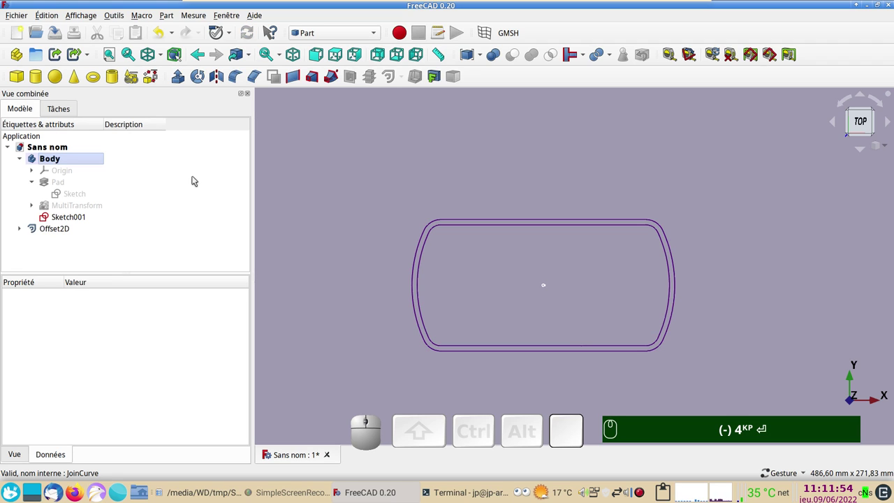
Hide the JoinCurve inside Offset2D so only the offset outline remains visible.
left_click(22, 229)
left_click(57, 240)
key("space")
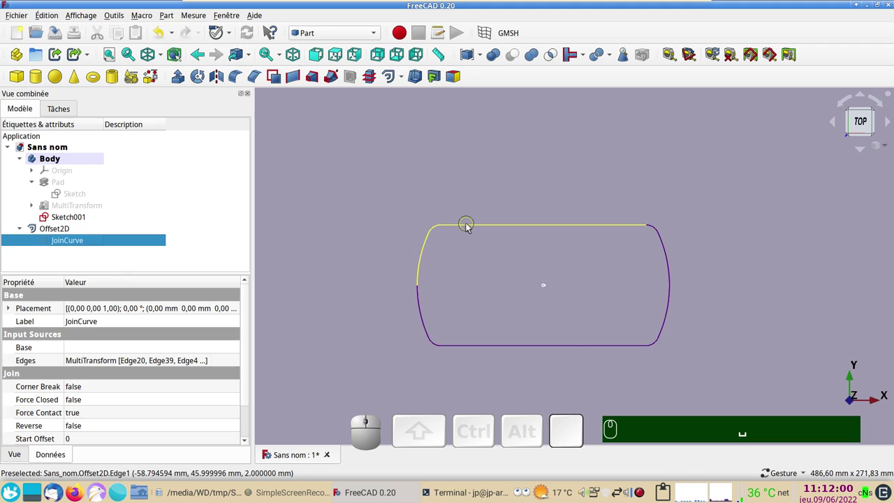
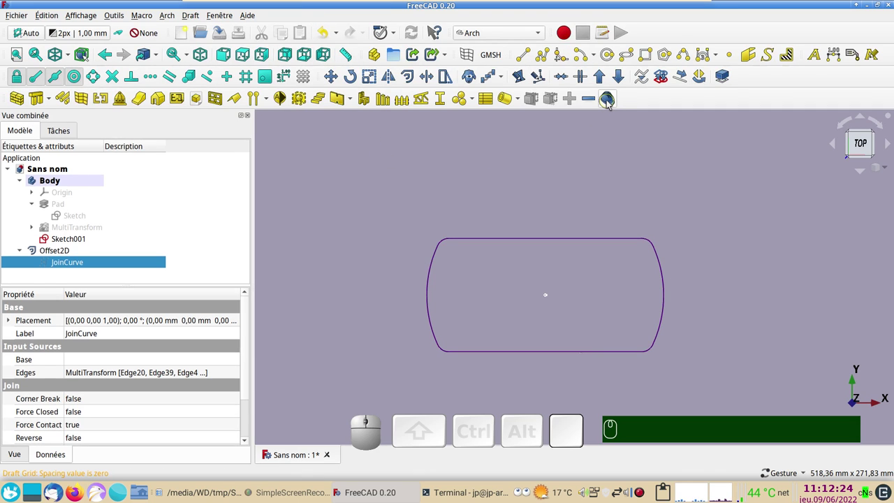
Survey the lower, right and top outline edges (159.93, 154.82, 209.06 mm) and copy the 523.81 mm total.
left_click(611, 104)
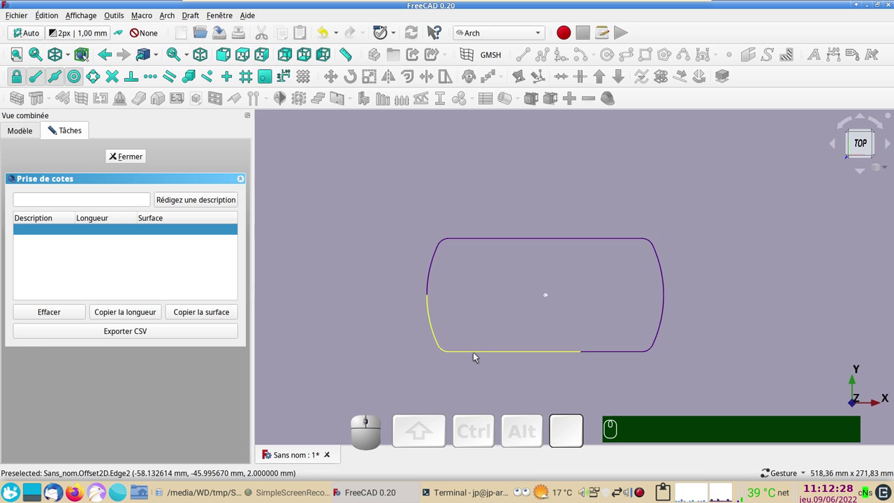
left_click(478, 357)
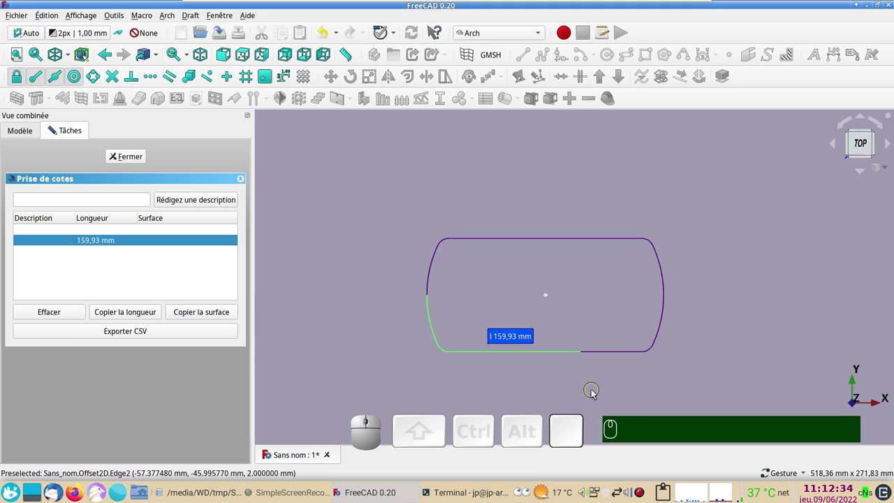
left_click(624, 353)
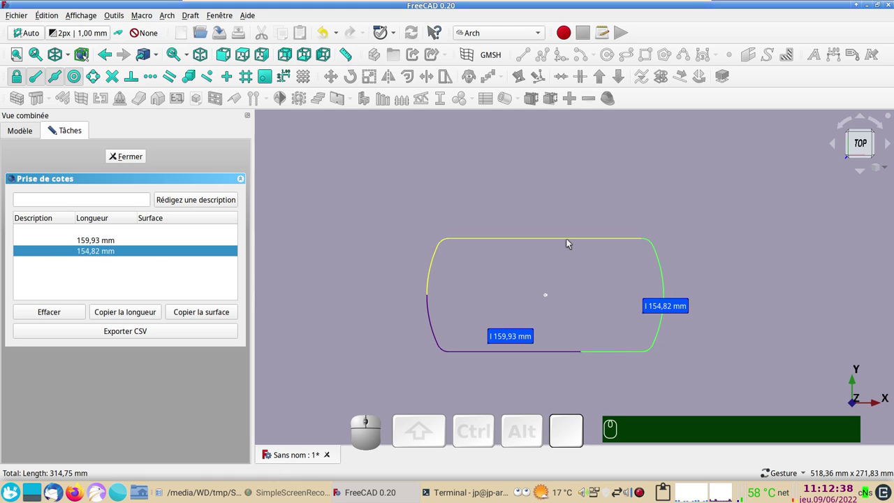
left_click(572, 242)
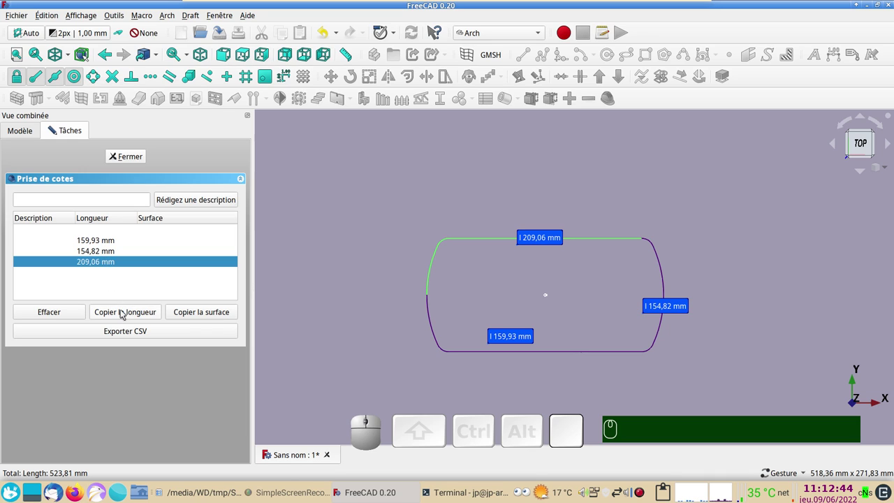
left_click(130, 317)
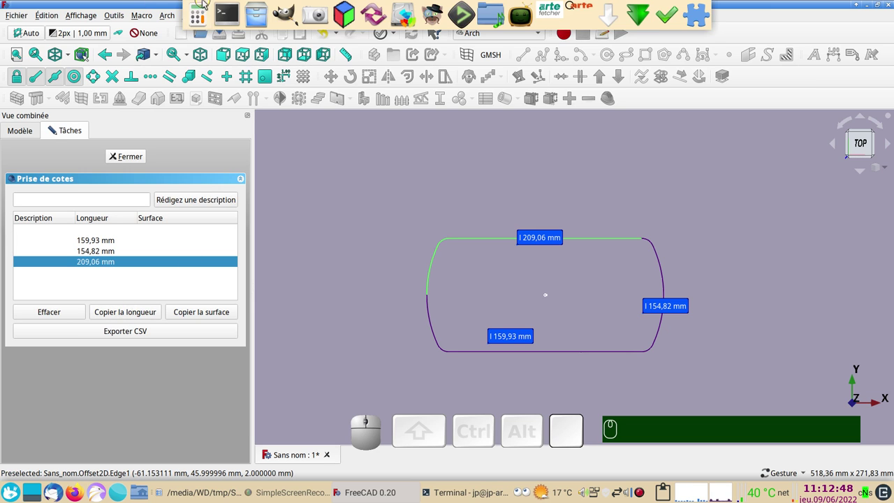
In Calculatrice, divide the pasted 523,81 by 5 to get 104,762, then close it.
left_click(201, 13)
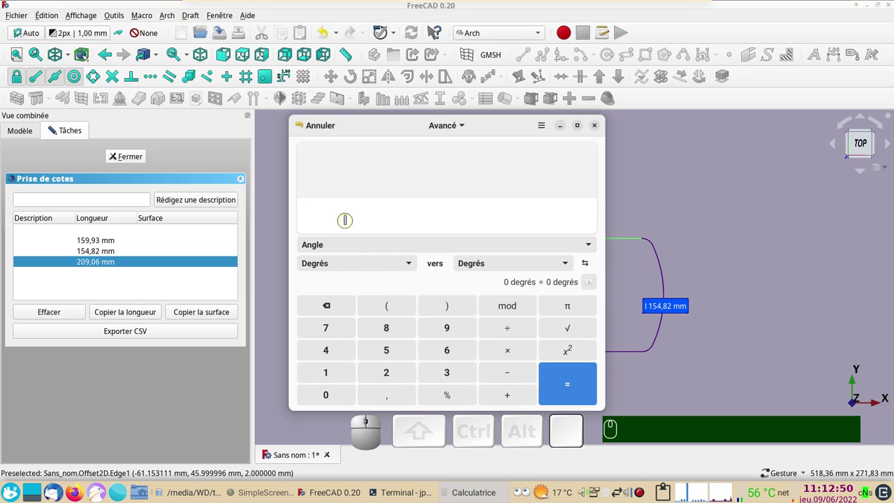
right_click(349, 223)
left_click(376, 264)
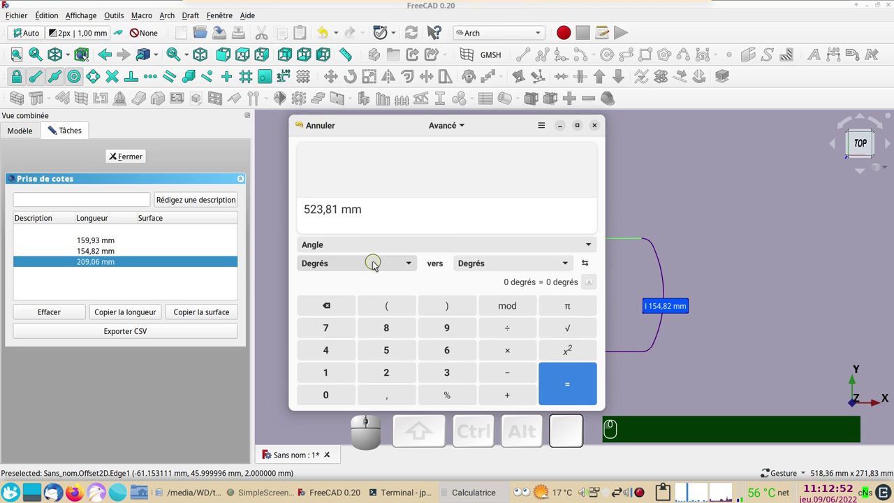
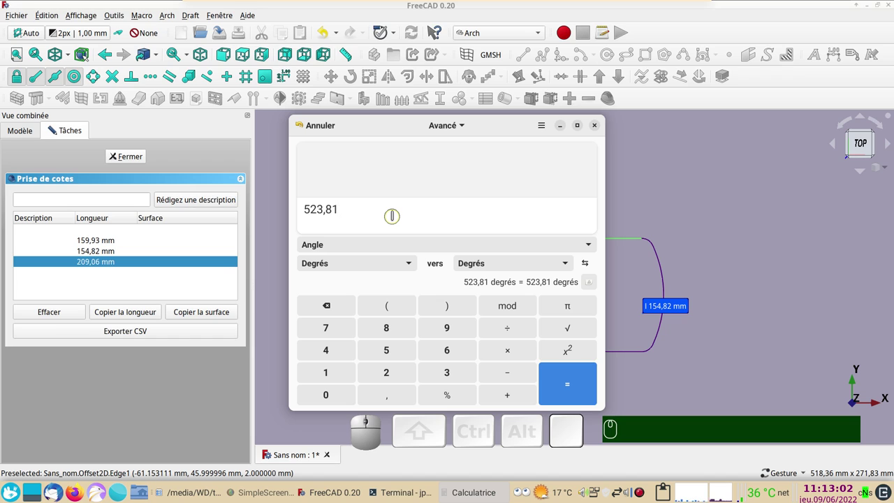
key("KP_Divide")
key("KP_5")
key("Return")
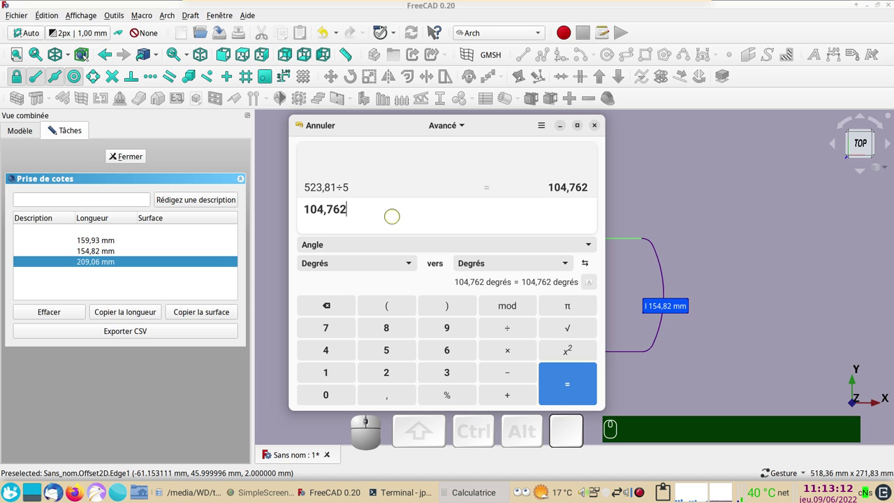
left_click(597, 131)
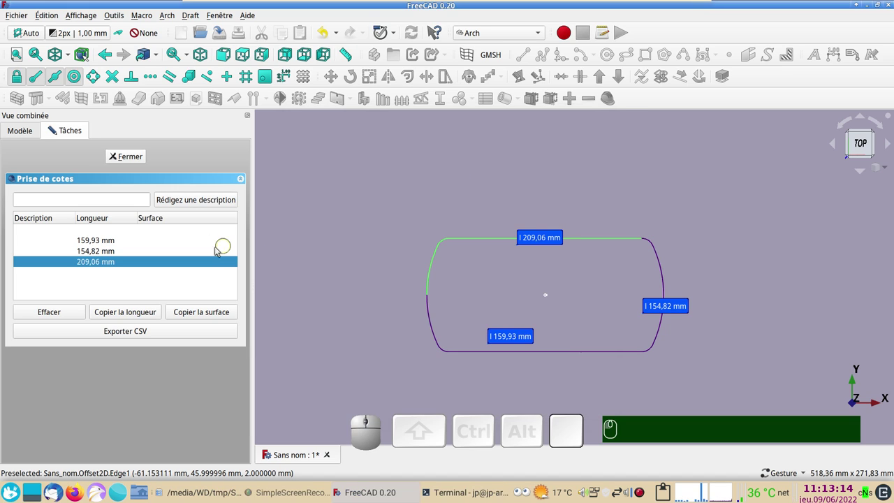
Close the survey, select Sketch001 together with Offset2D, and show the Draft array types.
left_click(135, 159)
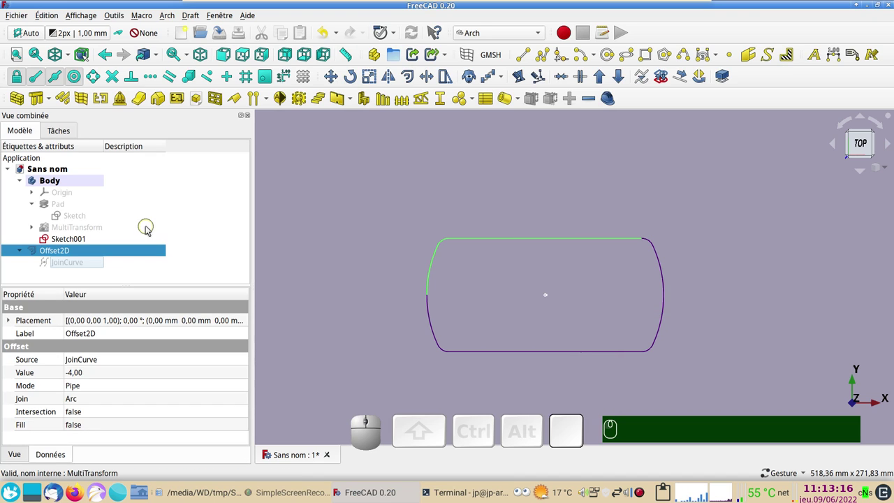
left_click(64, 244)
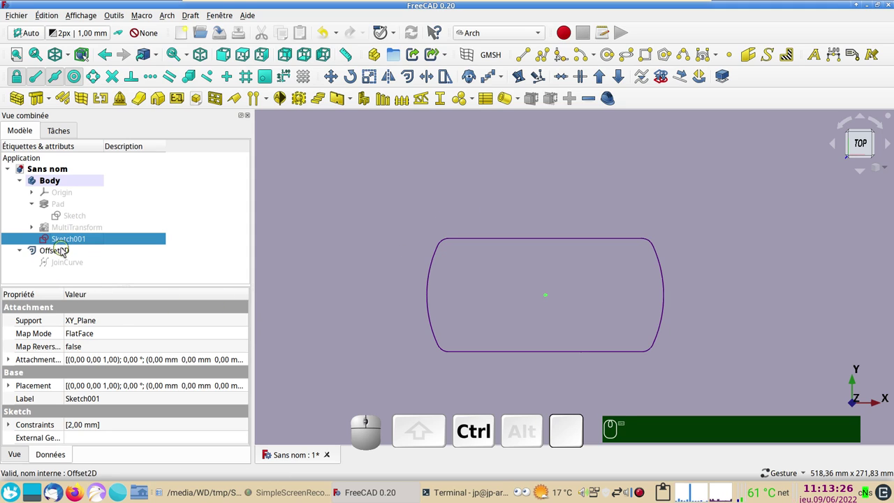
left_click(65, 251)
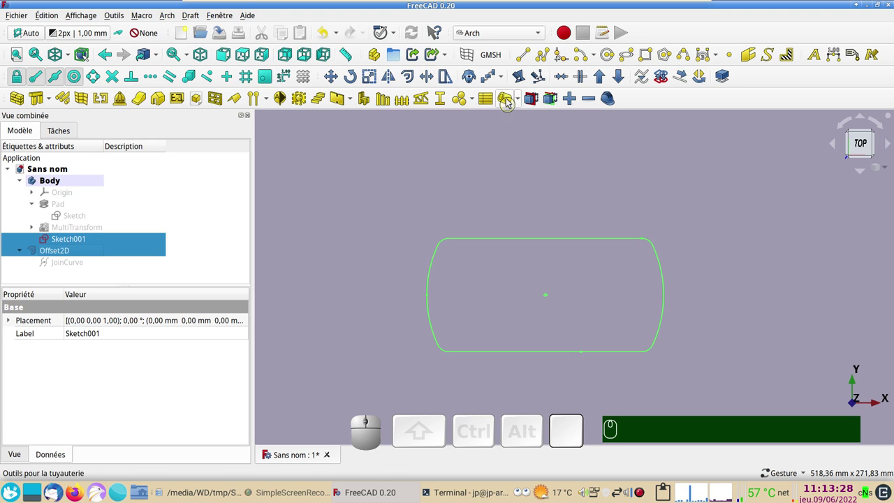
left_click(506, 79)
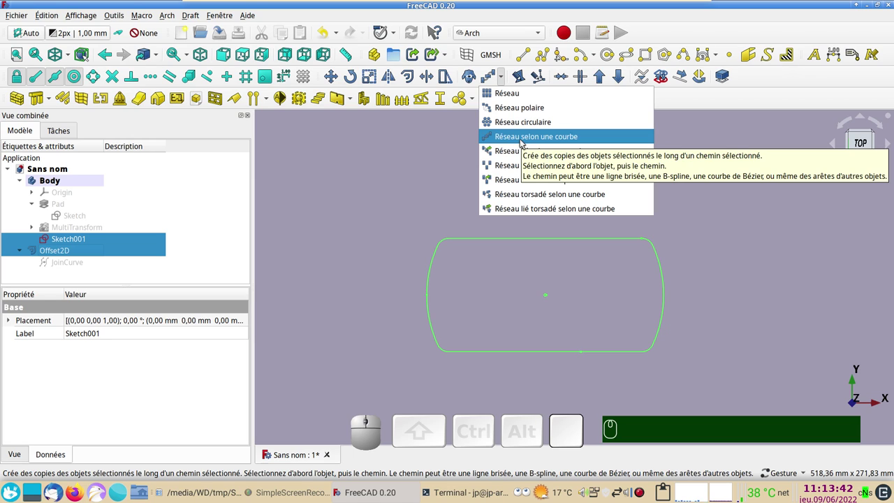
Create a Path array of the hole sketch along the offset curve and expand it in the tree.
left_click(525, 142)
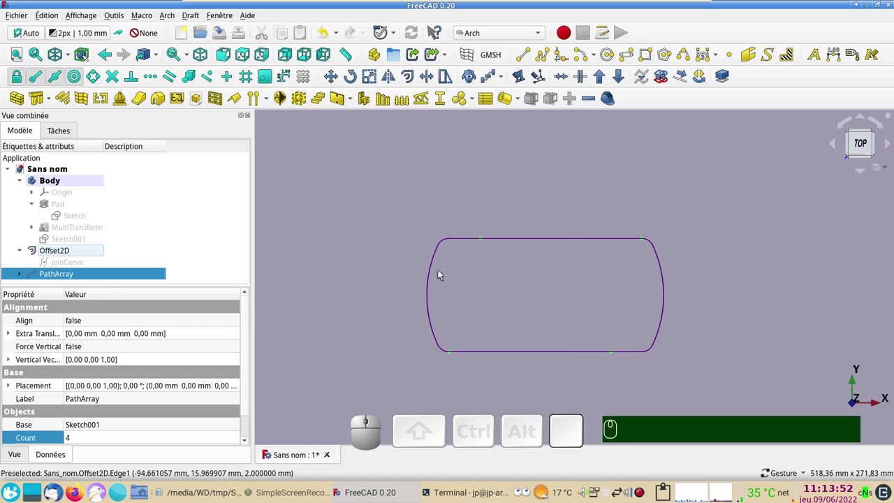
scroll("down", 3)
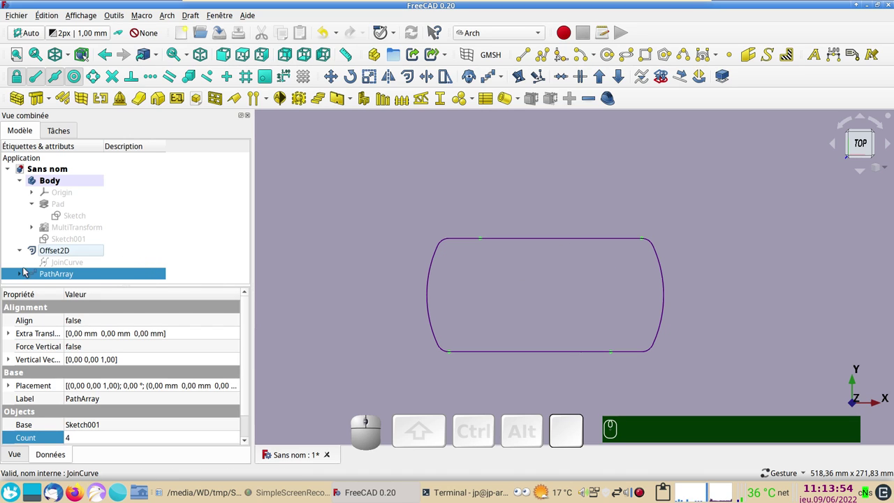
left_click(23, 277)
scroll("down", 3)
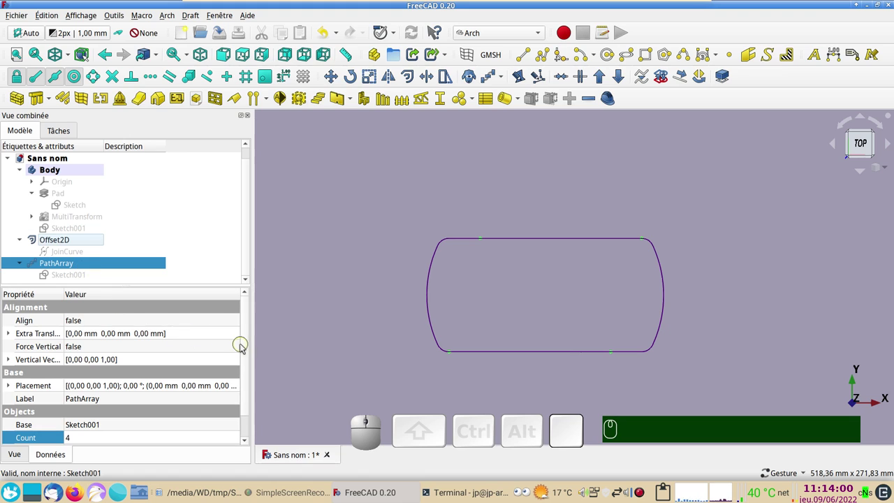
Set the PathArray Count to 104 and recompute so holes ring the offset curve.
left_click_drag(248, 350, 229, 412)
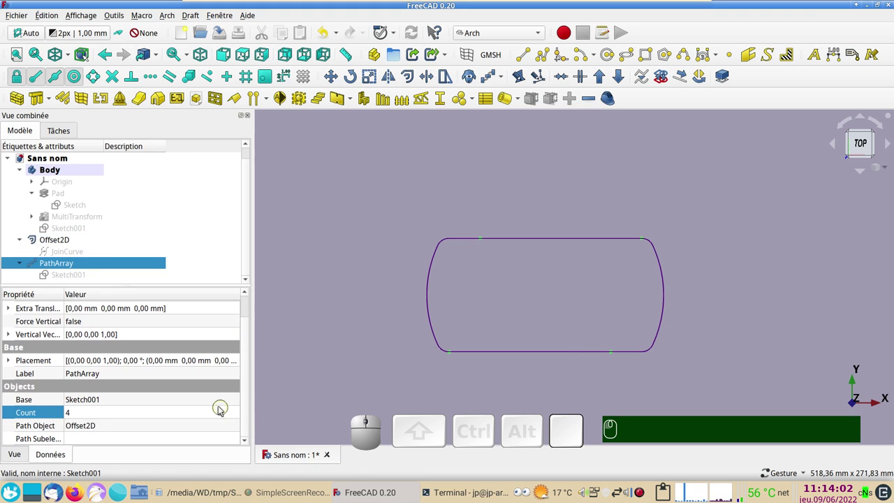
left_click(75, 413)
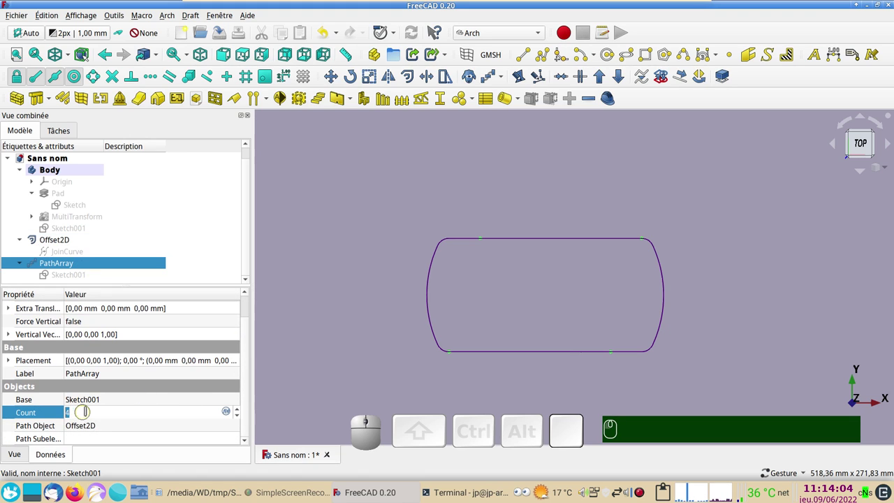
key("KP_1")
key("KP_0")
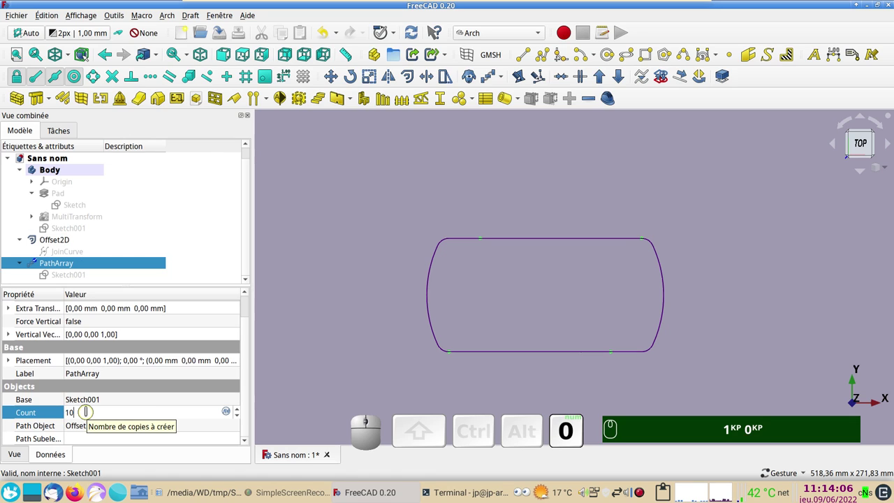
key("KP_1")
key("KP_0")
key("KP_4")
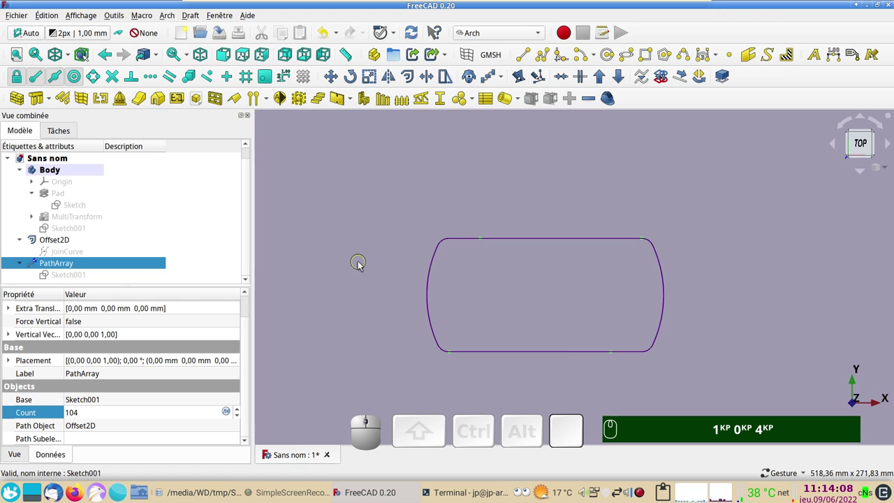
left_click(416, 33)
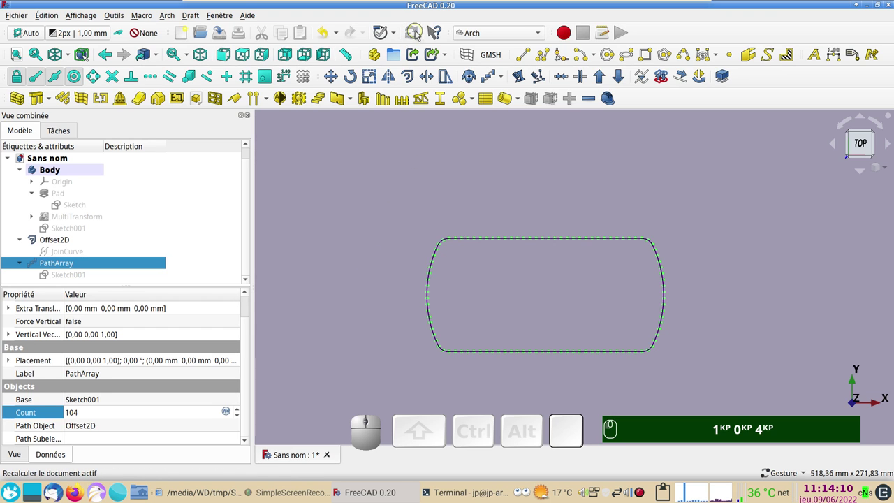
Zoom in to inspect a row of the stitching holes.
scroll("up", 3)
left_click_drag(502, 251, 547, 331)
scroll("up", 3)
scroll("up", 3)
left_click_drag(510, 243, 500, 60)
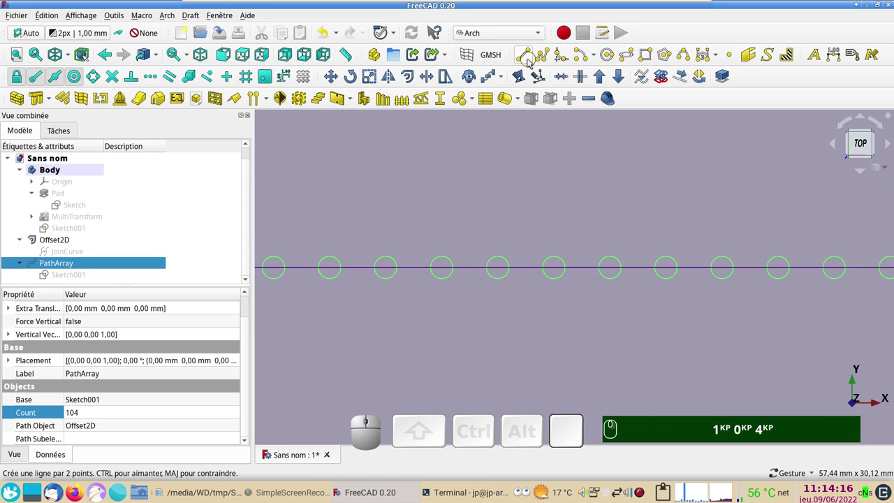
left_click(529, 57)
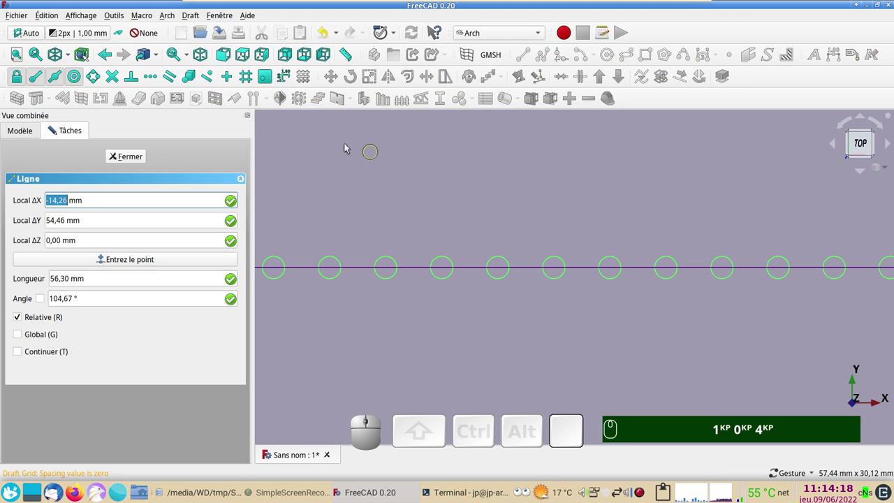
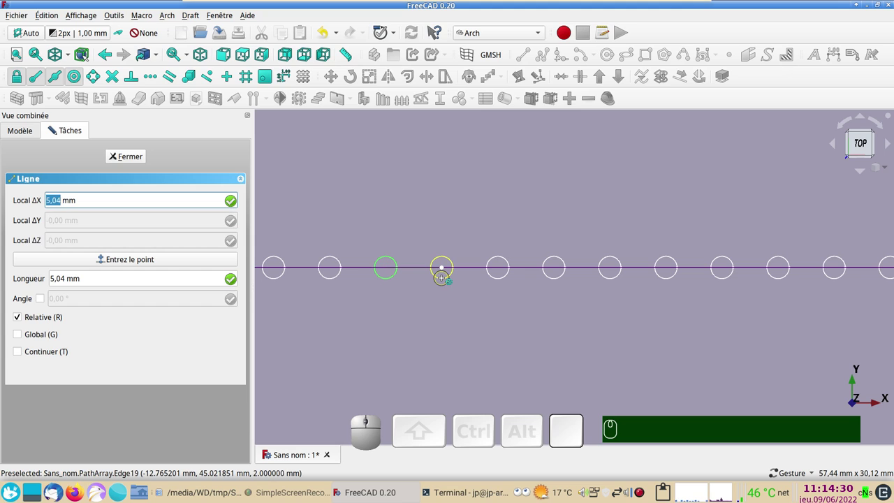
left_click(138, 155)
scroll("down", 3)
scroll("down", 3)
left_click_drag(478, 319, 166, 222)
left_click(70, 218)
Show the MultiTransform plate solid again and clear the selection.
key("space")
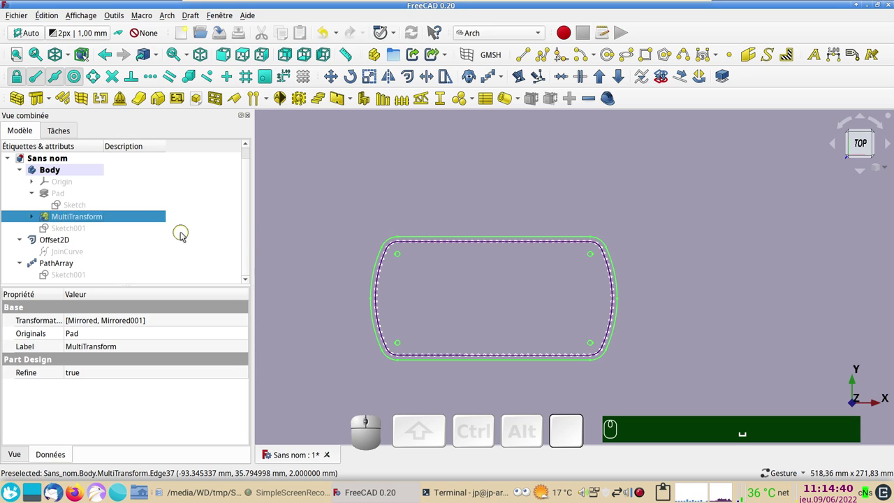
type("&")
left_click_drag(711, 330, 693, 323)
type("&")
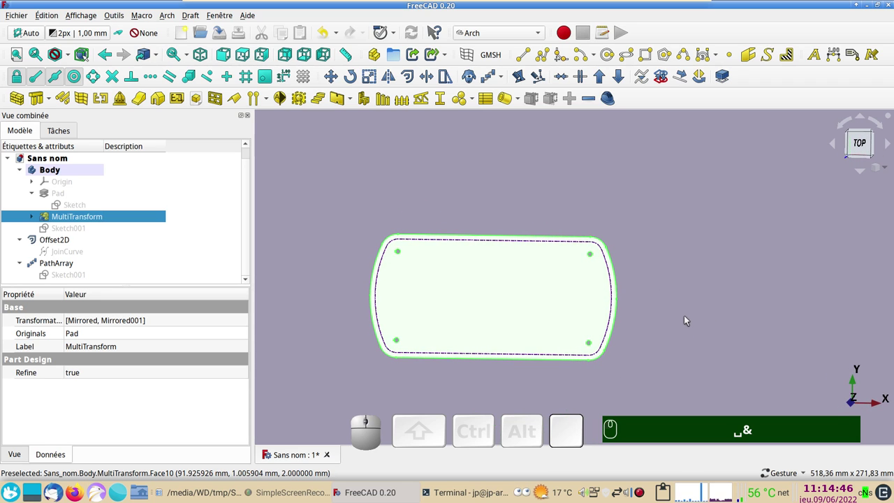
left_click(699, 318)
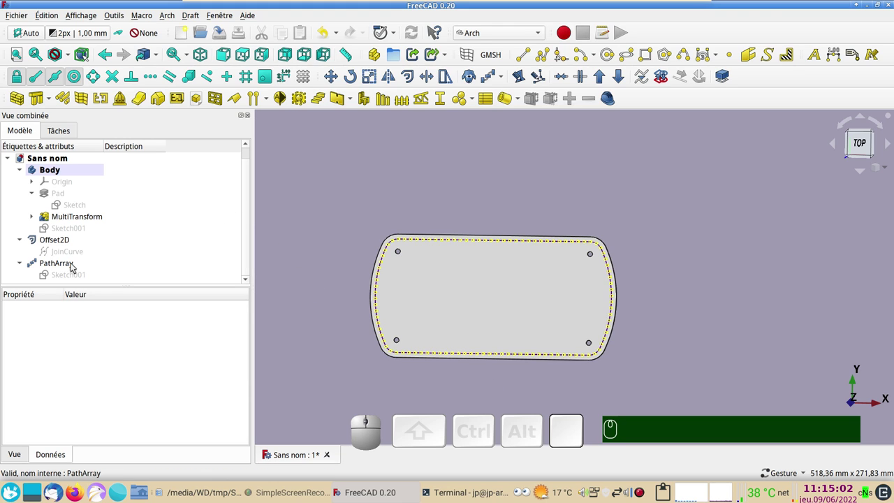
Drag the PathArray into the plate's Body so it becomes the BaseFeature.
left_click(75, 264)
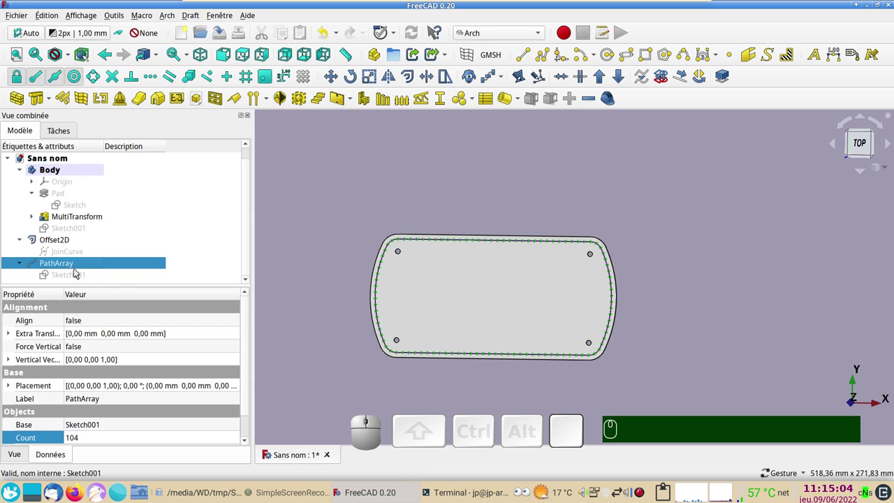
left_click_drag(61, 266, 83, 174)
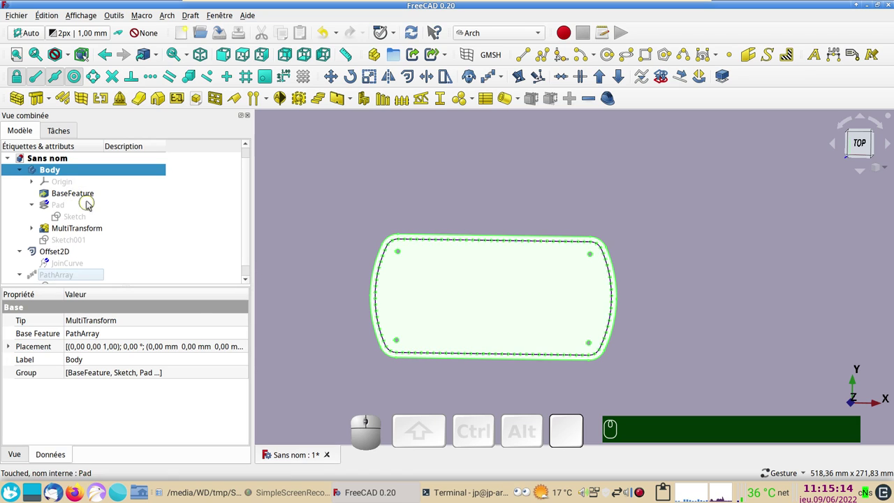
Switch to the Part Design workbench and bring the model tree back.
left_click(92, 198)
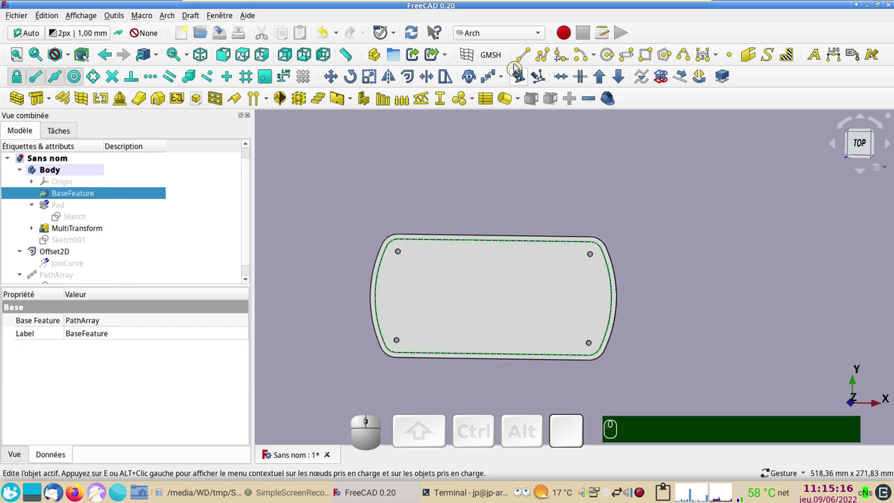
left_click(503, 36)
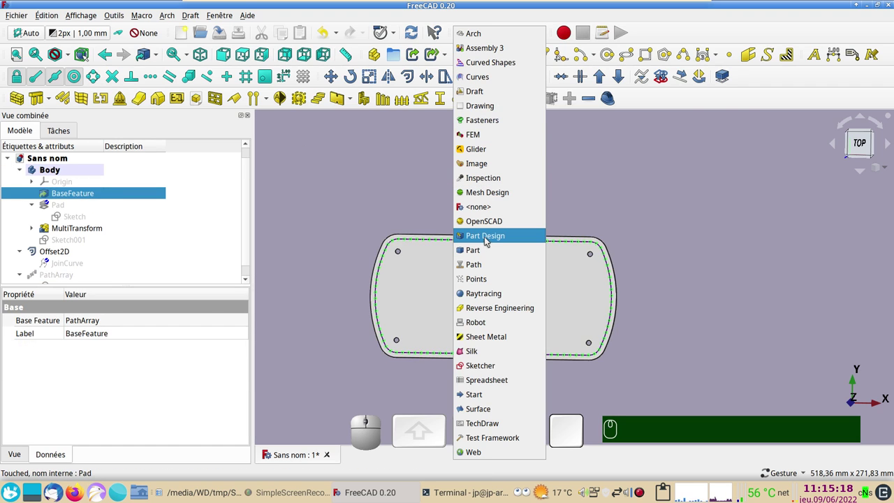
left_click(488, 241)
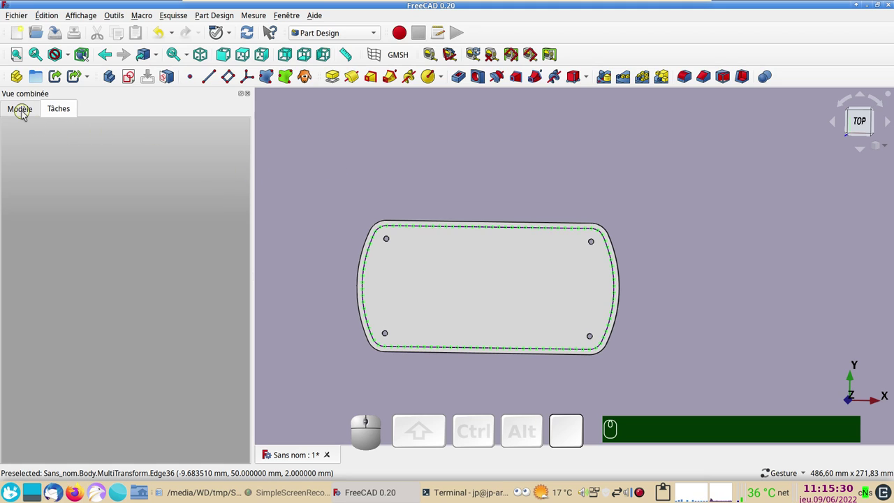
left_click(26, 114)
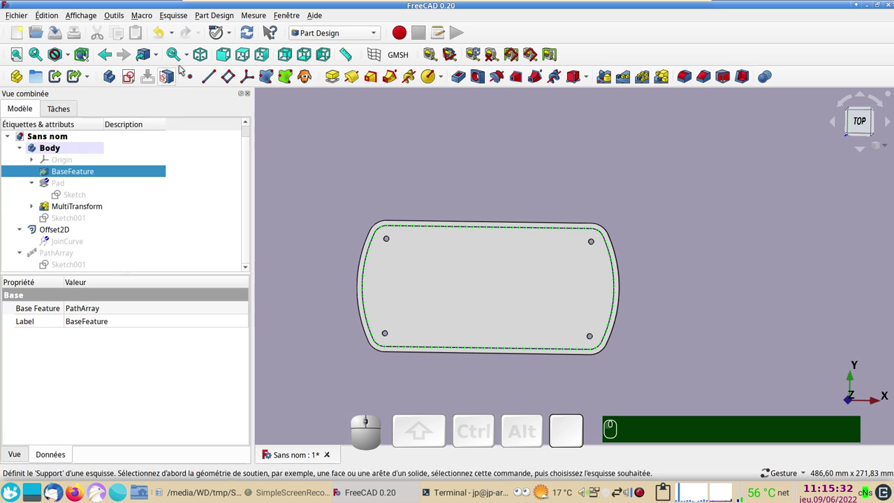
Undo the BaseFeature move, leaving the 104-hole PathArray outside the Body.
left_click(161, 33)
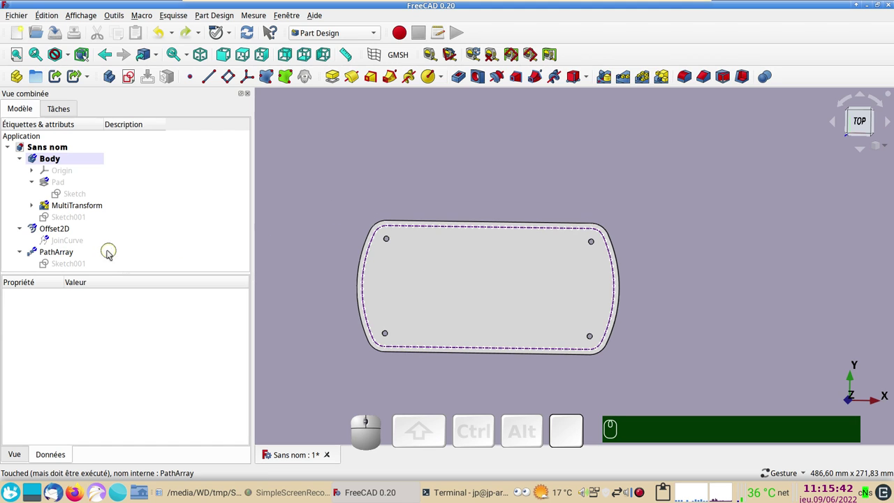
left_click(72, 255)
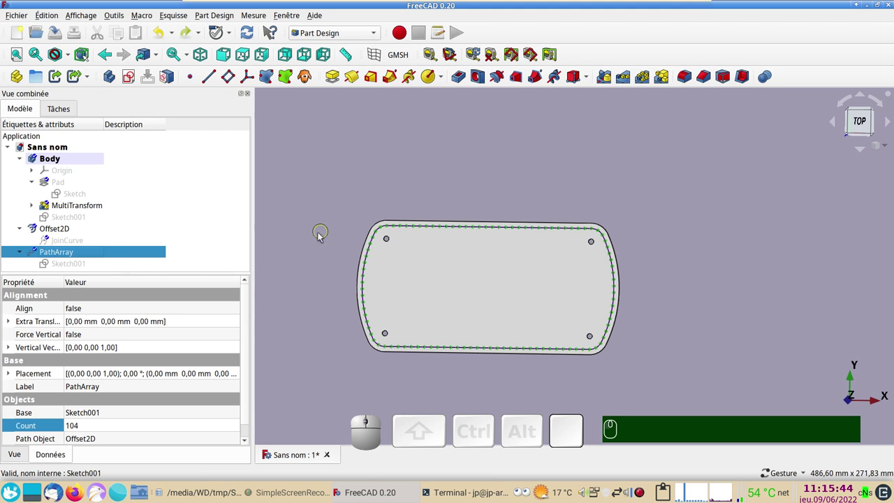
left_click_drag(466, 381, 371, 268)
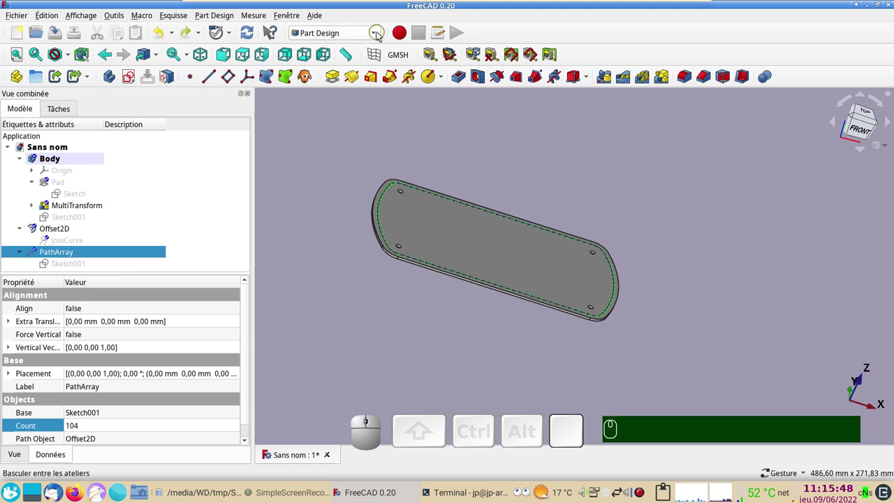
In the Part workbench, extrude the hole array 10 mm symmetric through the plate.
left_click(379, 33)
left_click(321, 227)
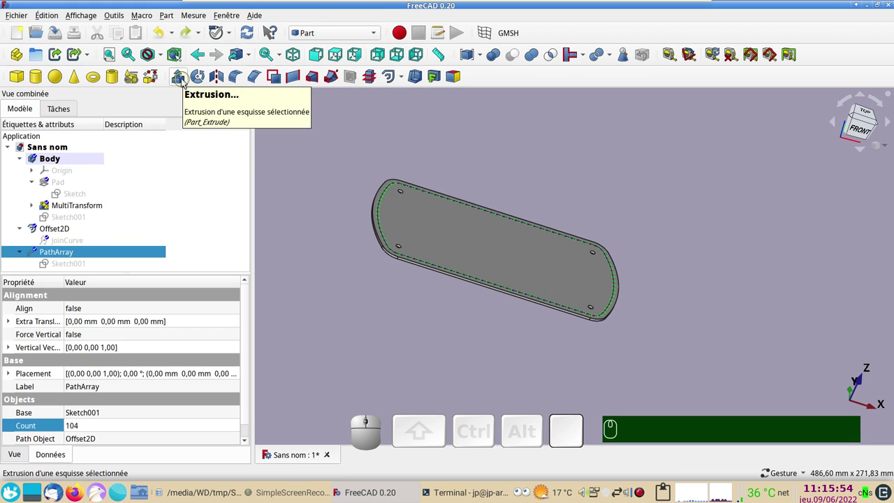
left_click(186, 82)
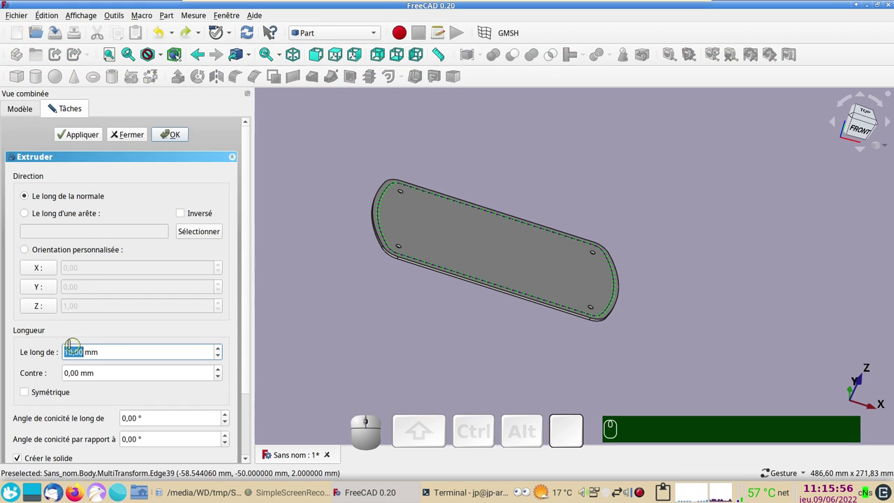
left_click(30, 397)
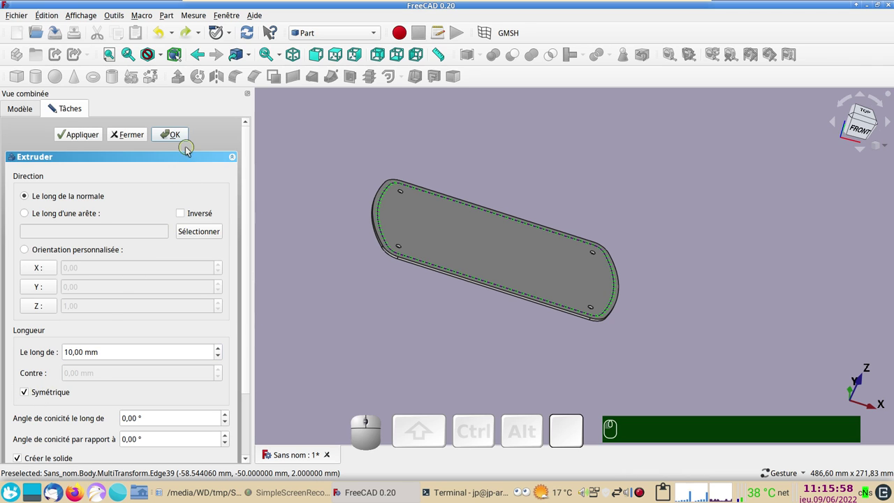
left_click(177, 141)
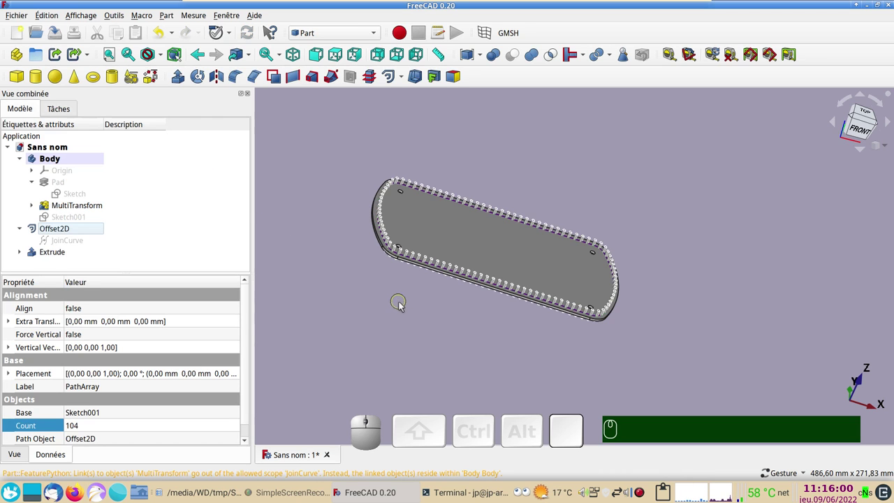
Orbit to check the cylinders cross the plate, then select the plate body.
scroll("up", 3)
scroll("down", 3)
left_click_drag(455, 339, 480, 364)
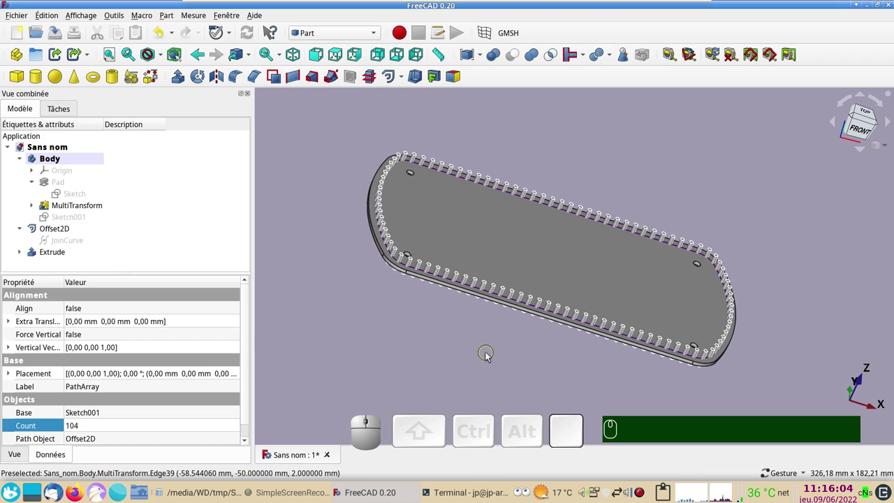
left_click_drag(490, 356, 90, 243)
left_click(490, 269)
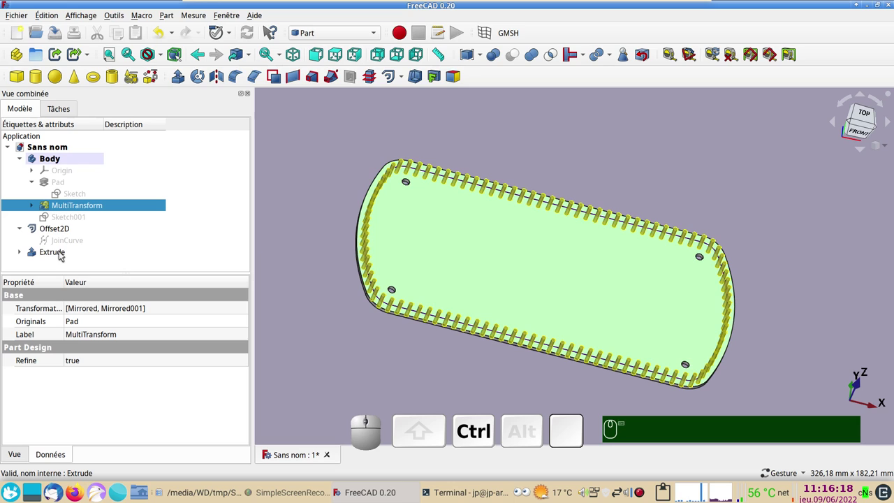
Boolean-cut the extruded cylinders from the MultiTransform plate.
left_click(63, 254)
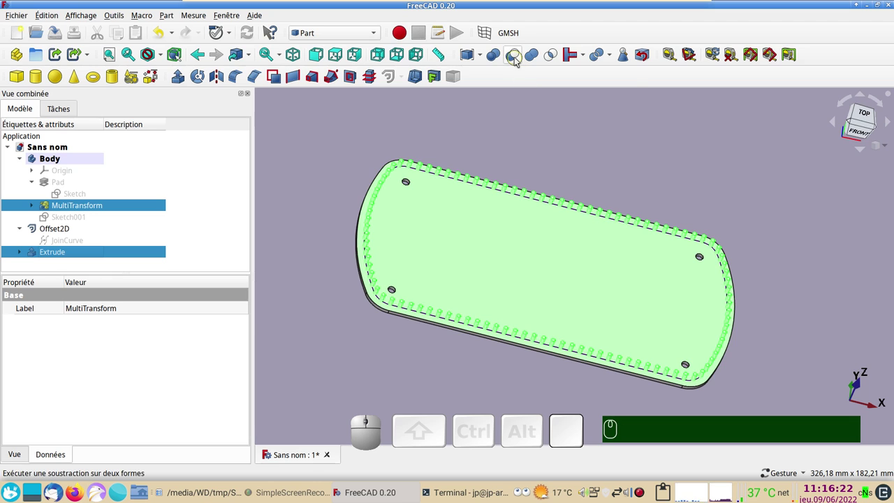
left_click(519, 60)
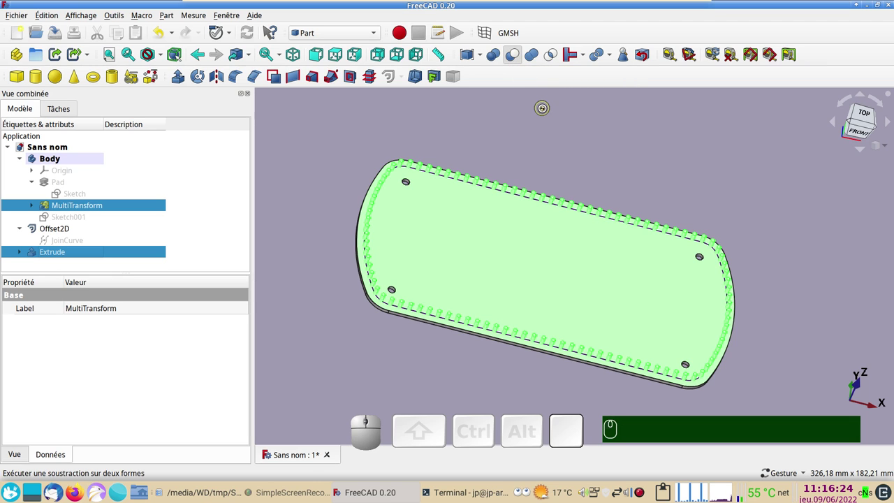
View the Cut plate from above and zoom in on a rounded corner.
left_click_drag(681, 169, 625, 193)
key("KP_2")
scroll("up", 3)
left_click_drag(476, 247, 447, 186)
scroll("down", 3)
scroll("up", 3)
right_click(619, 204)
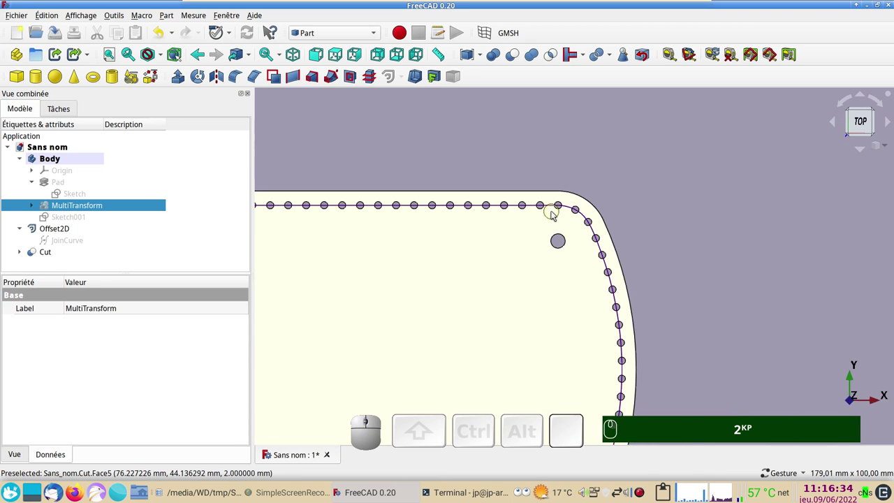
scroll("up", 3)
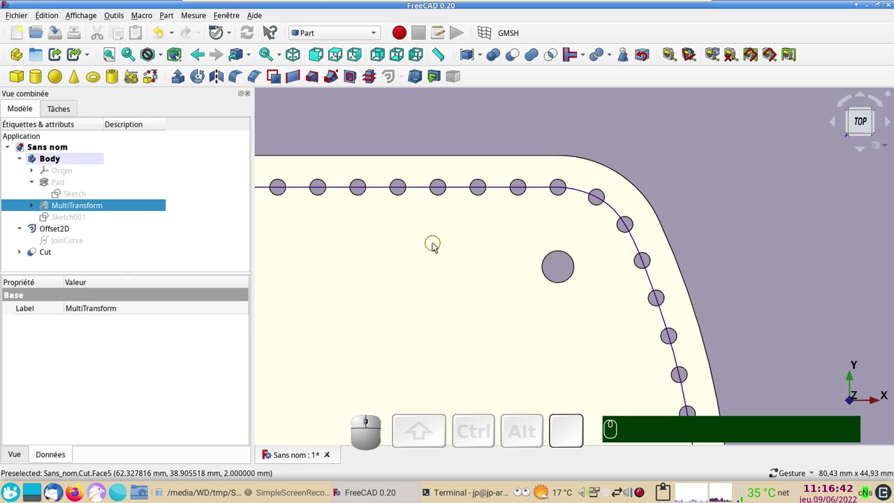
Switch to the Draft workbench from the workbench list.
left_click(365, 254)
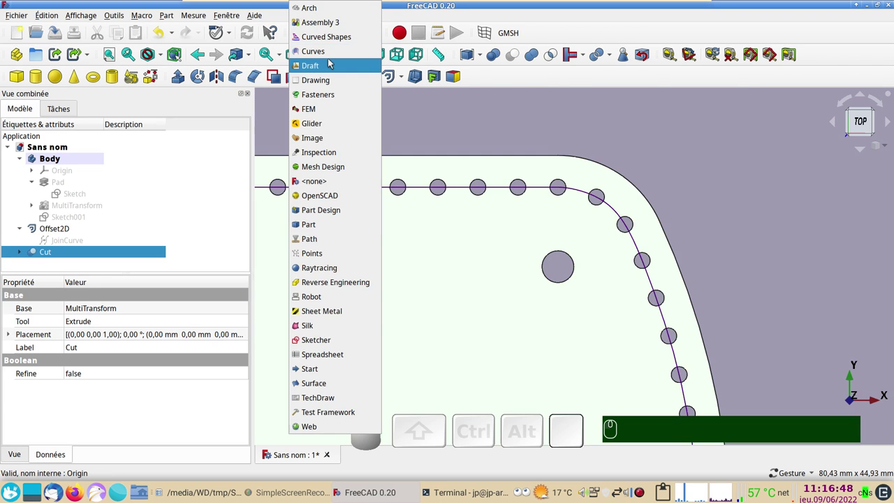
left_click(332, 63)
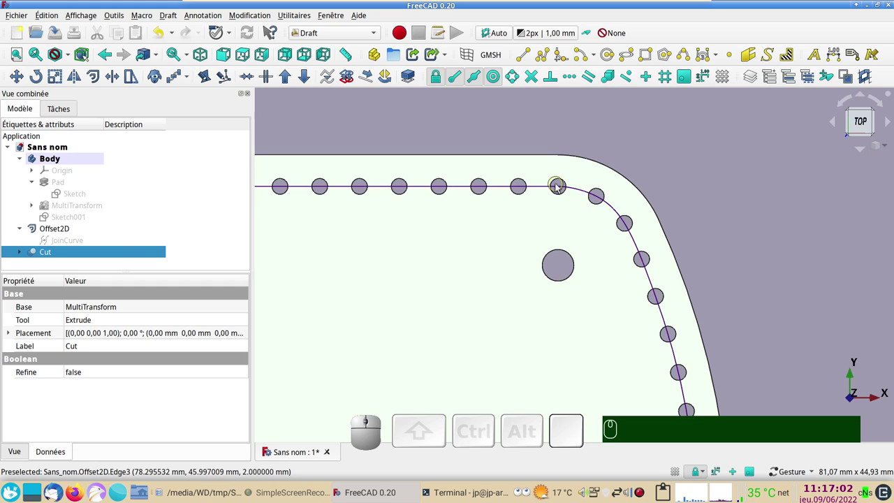
Hide the Offset2D curve and select the plate's base Sketch under Pad.
scroll("down", 3)
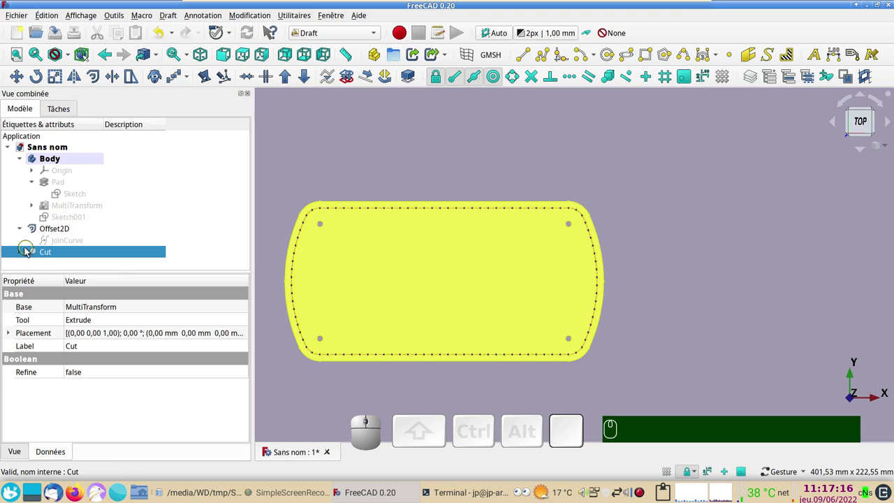
left_click(40, 231)
key("space")
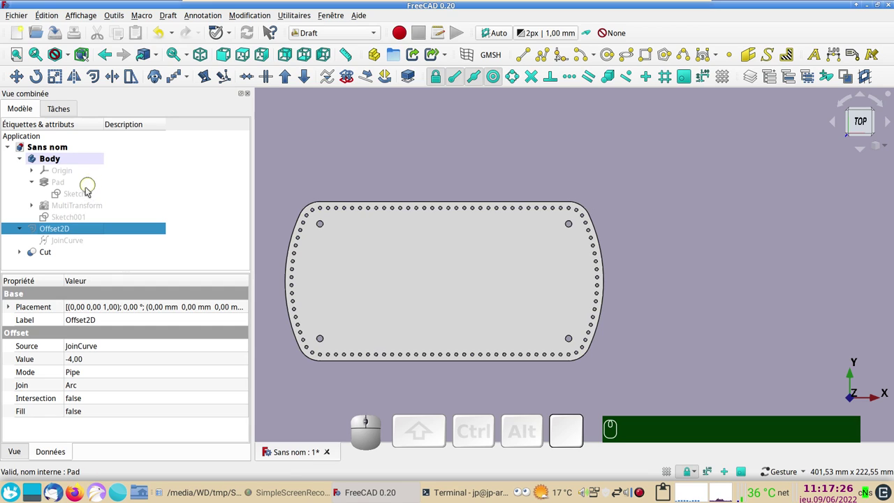
left_click(85, 197)
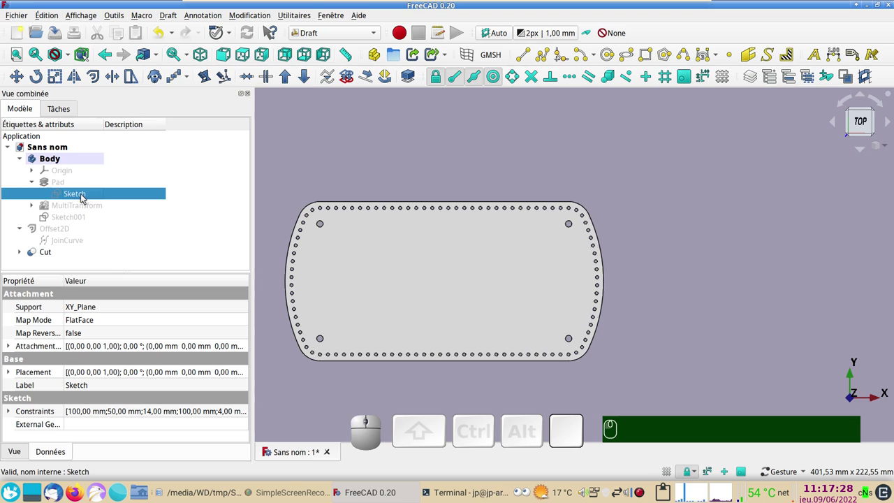
Edit the base sketch and change its 100 mm length constraint to 150 mm.
left_click(85, 197)
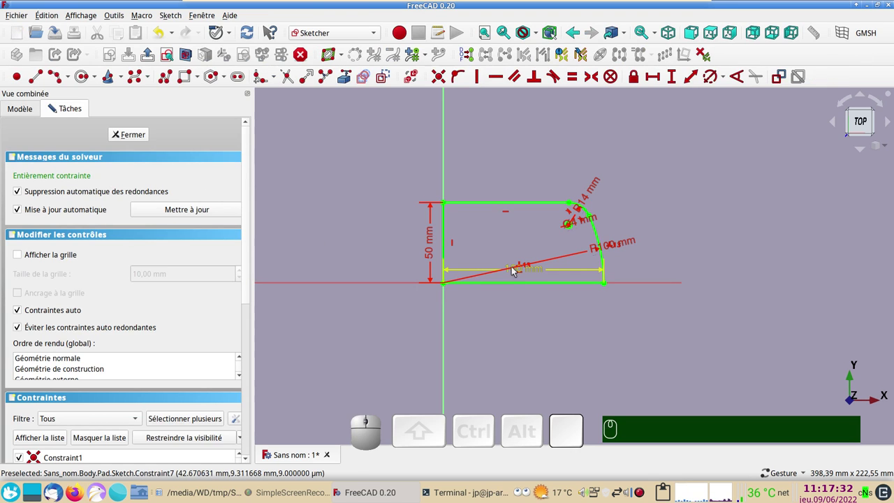
left_click_drag(516, 270, 515, 310)
left_click(504, 303)
key("KP_1")
key("KP_5")
key("KP_0")
key("Return")
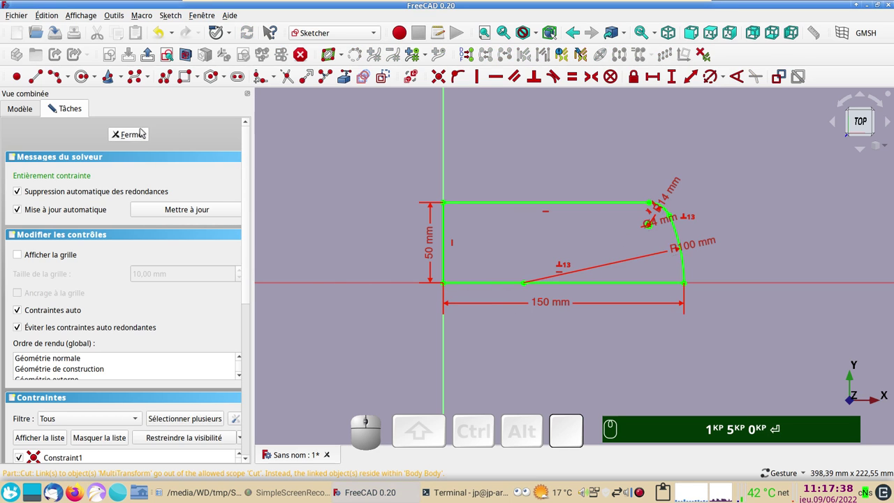
Close the sketch and fit the rebuilt, longer plate in view.
left_click(139, 141)
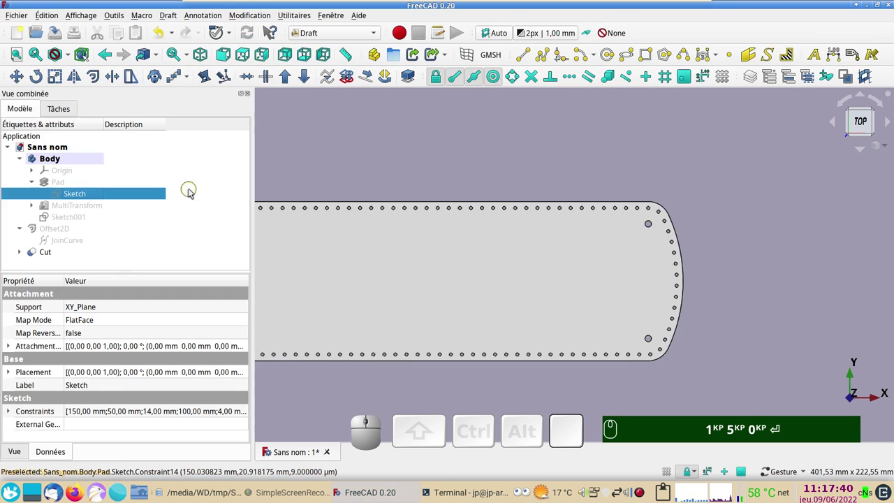
scroll("down", 3)
left_click_drag(472, 358, 533, 359)
scroll("up", 3)
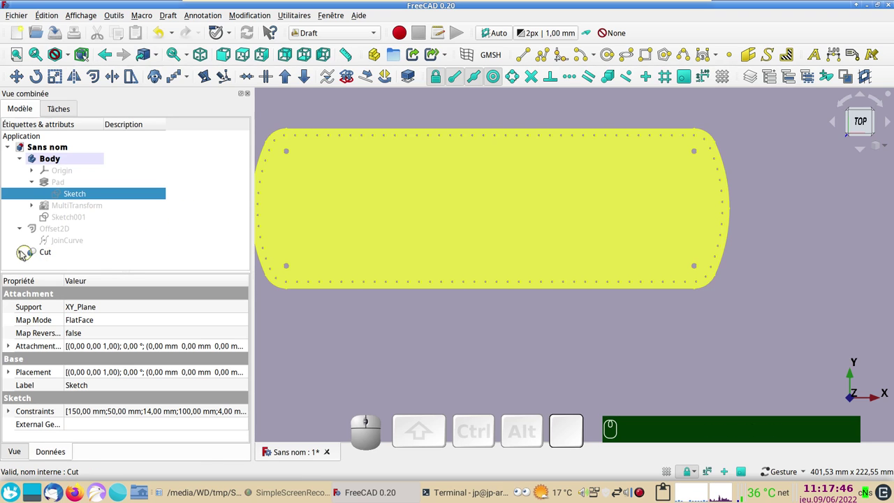
Expand the Cut and Extrude nodes in the tree to reach the PathArray.
left_click(23, 254)
scroll("down", 3)
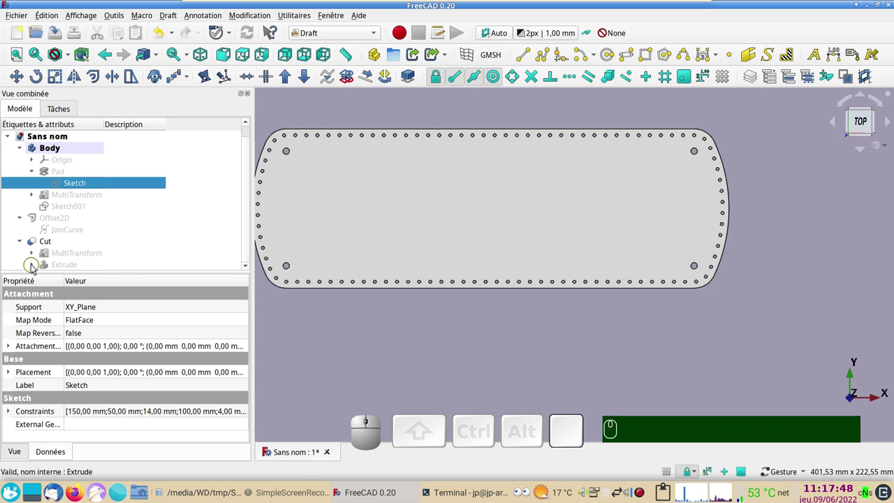
left_click(35, 266)
scroll("down", 3)
Set the PathArray Count to 80, then to 120 holes around the plate.
left_click(86, 265)
left_click(97, 425)
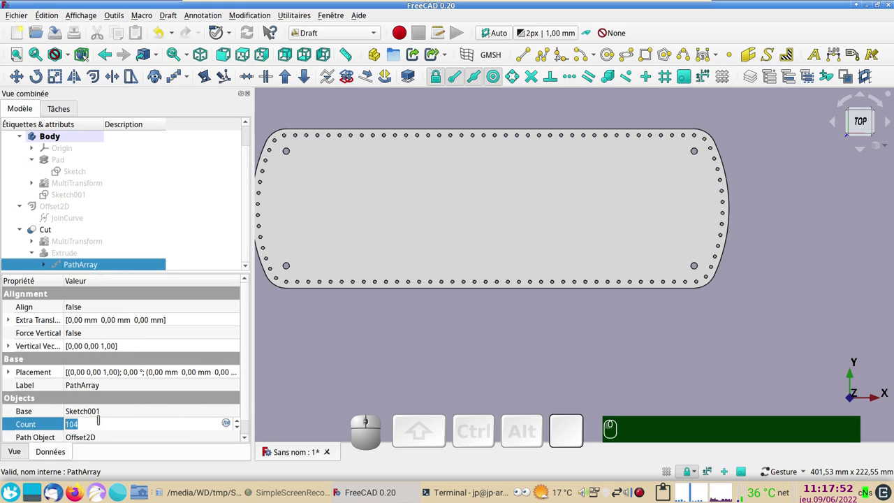
key("KP_8")
key("KP_0")
key("KP_Enter")
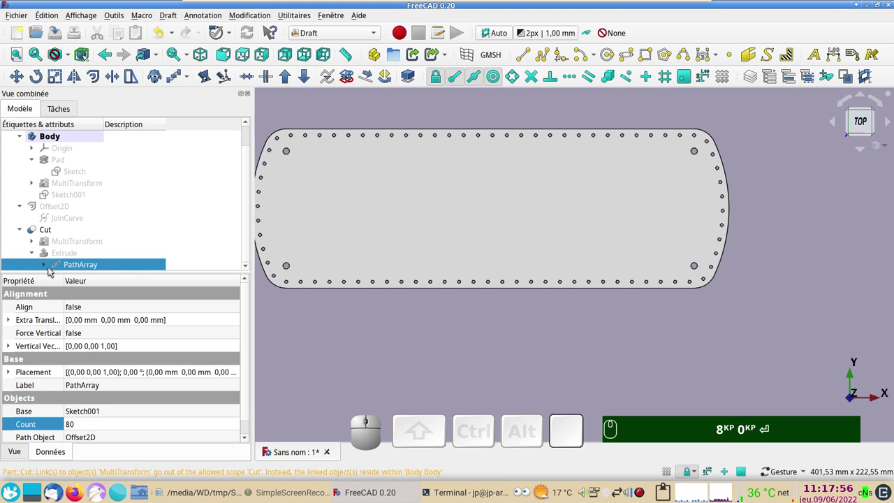
left_click(88, 423)
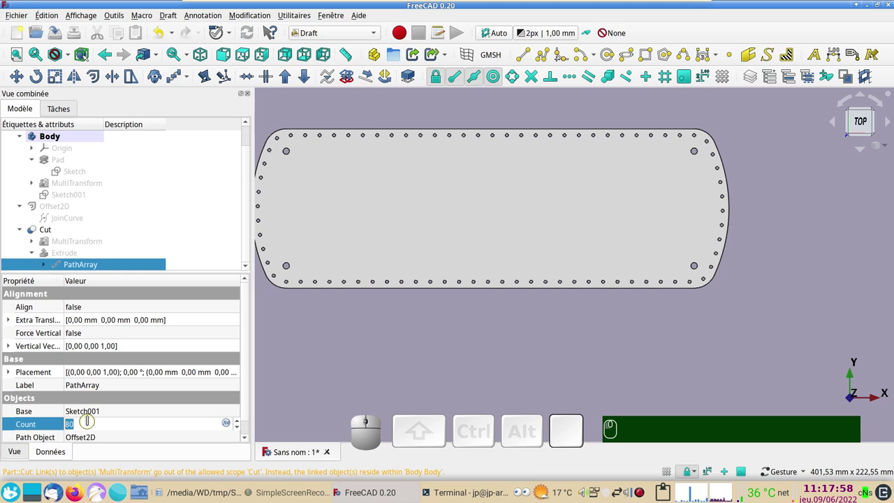
key("KP_1")
key("KP_2")
key("KP_0")
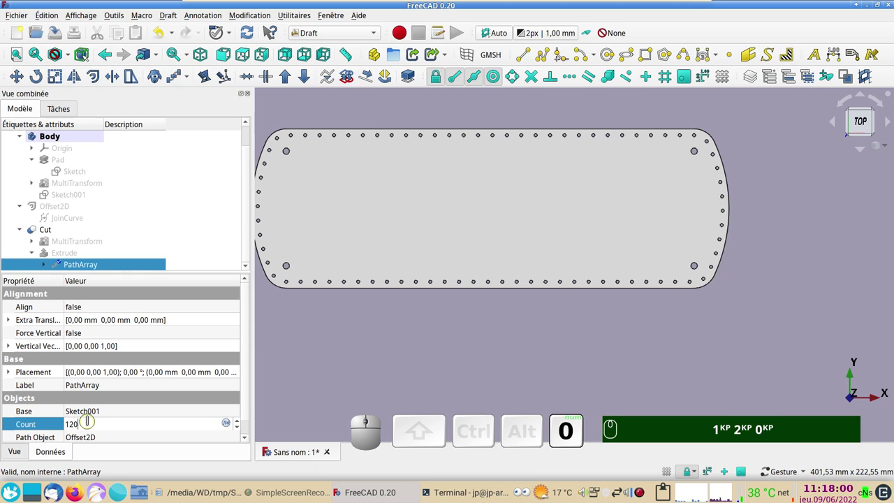
key("KP_Enter")
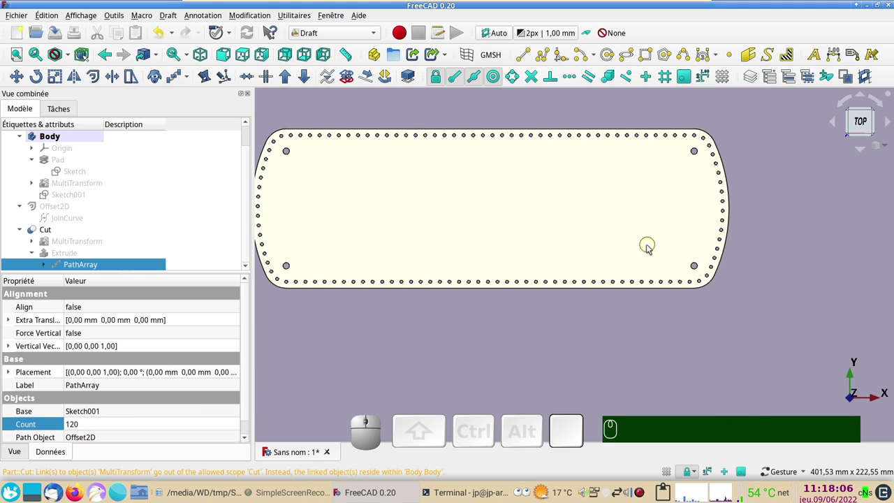
Tilt the view to inspect the hole ring, then return to top view centred.
scroll("down", 3)
left_click_drag(581, 320, 560, 306)
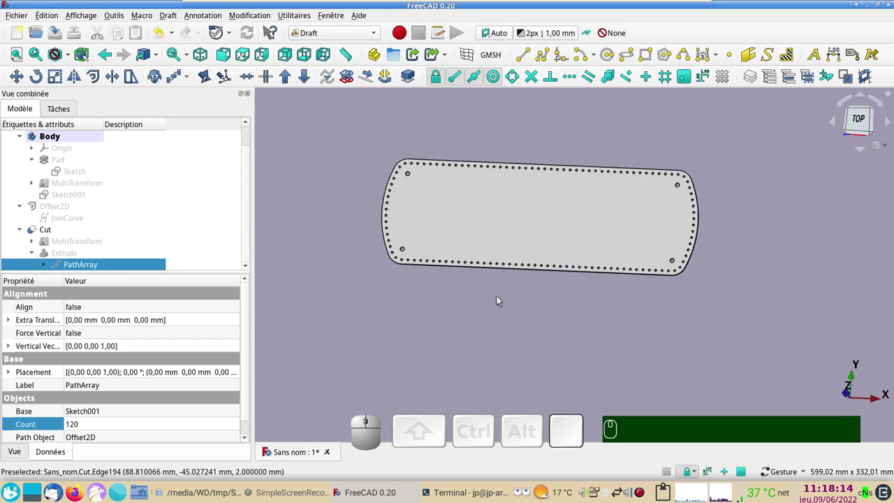
key("KP_2")
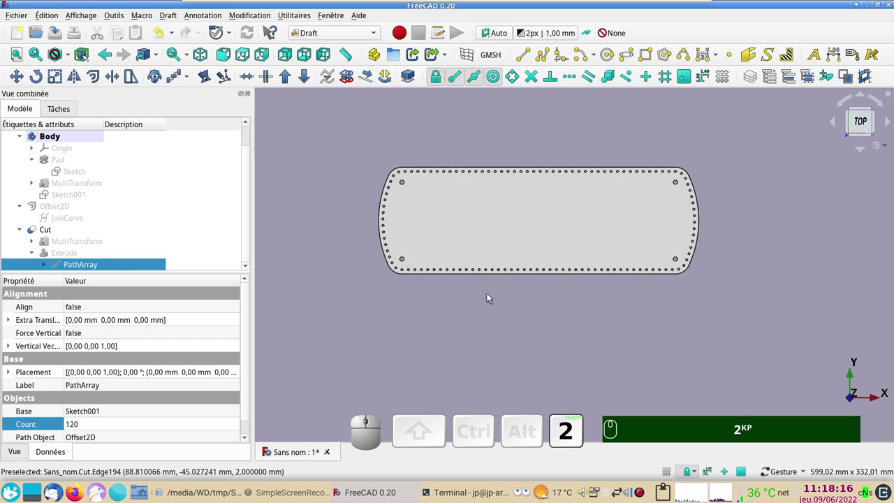
left_click_drag(491, 296, 476, 317)
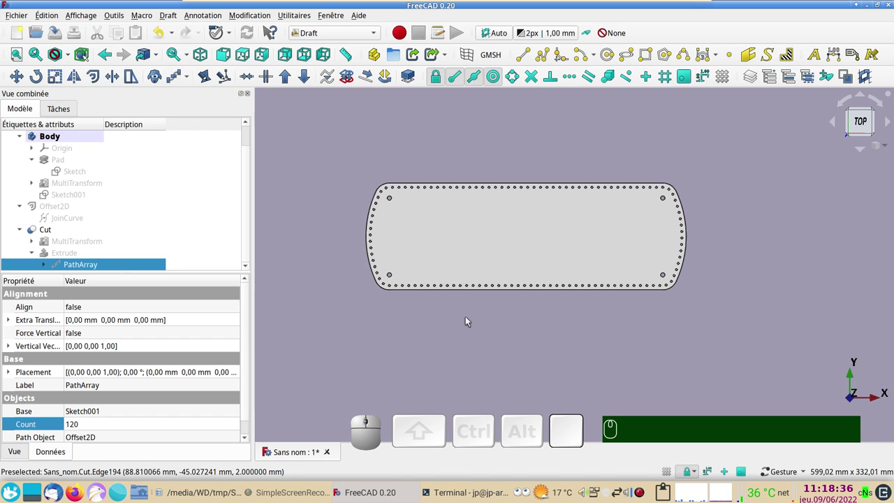
Select the Cut object and start Fichier > Exporter for it.
left_click(634, 412)
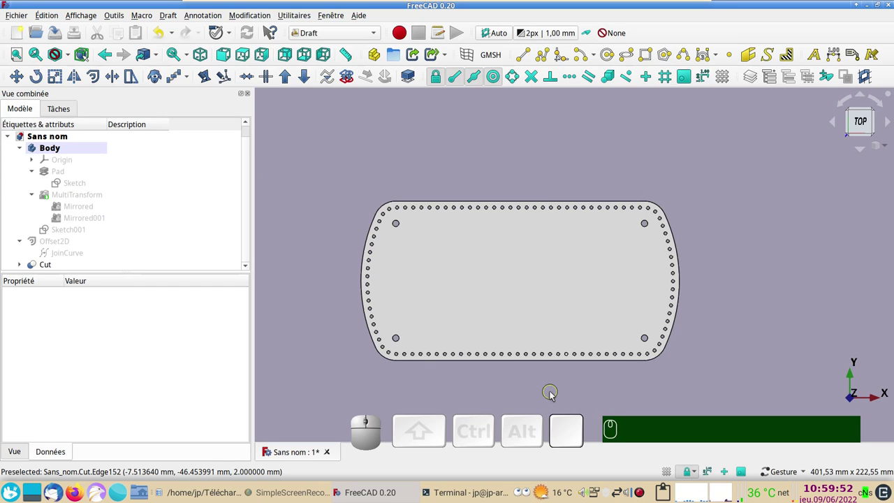
left_click(442, 285)
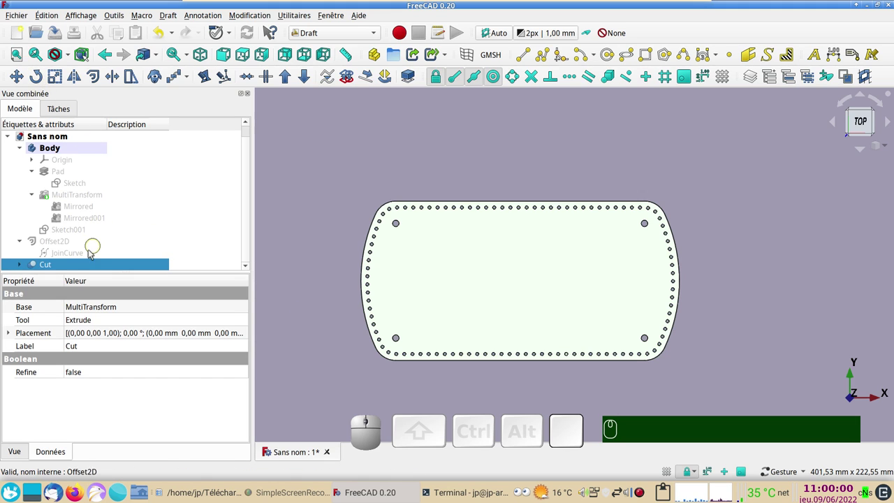
left_click(22, 18)
Export the Cut object as Sans nom-Cut.dxf in Autodesk DXF 2D format and locate it in Dolphin.
left_click(55, 179)
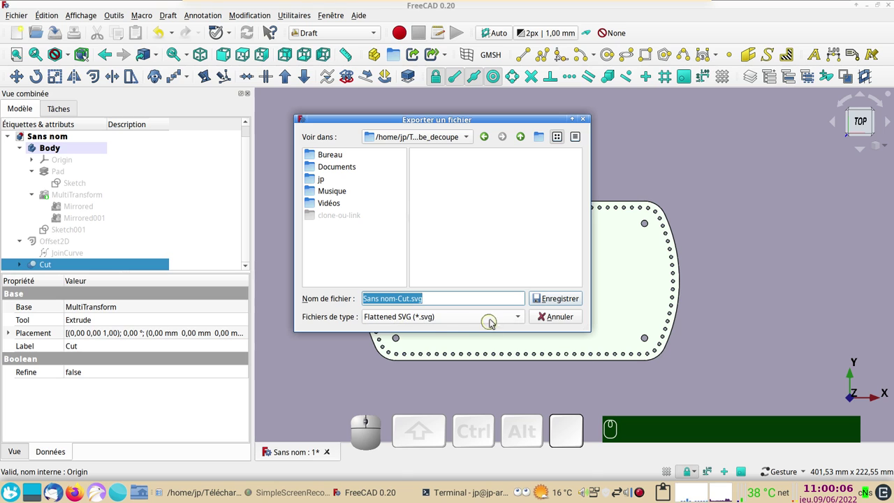
left_click(494, 317)
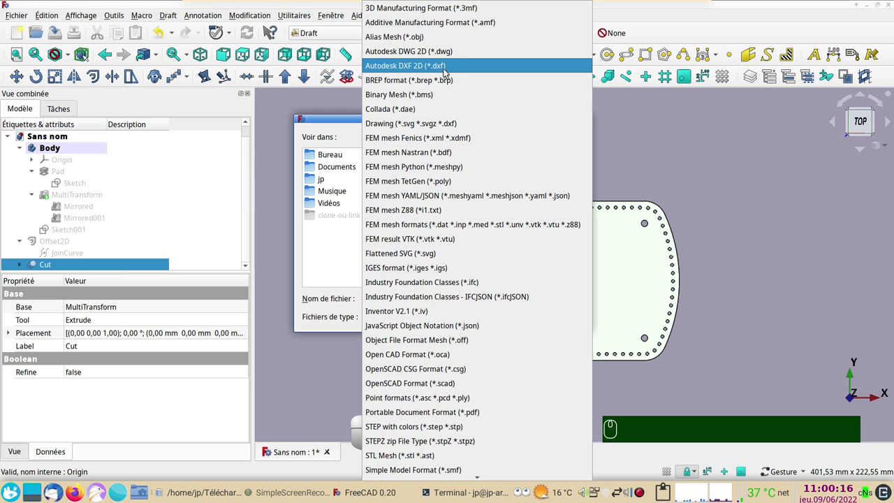
left_click(448, 73)
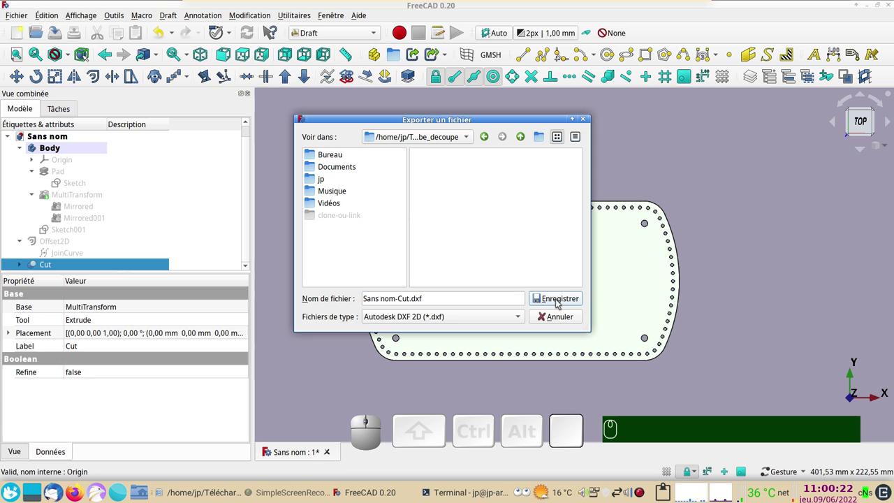
left_click(560, 304)
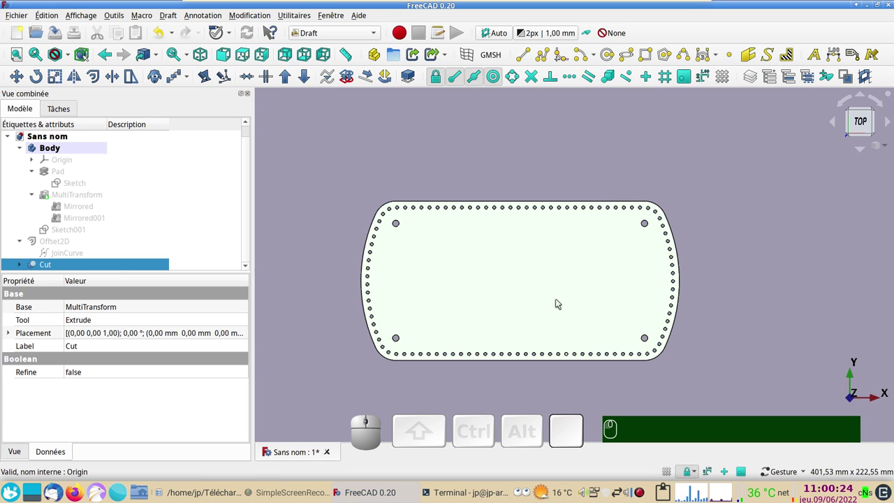
left_click(198, 497)
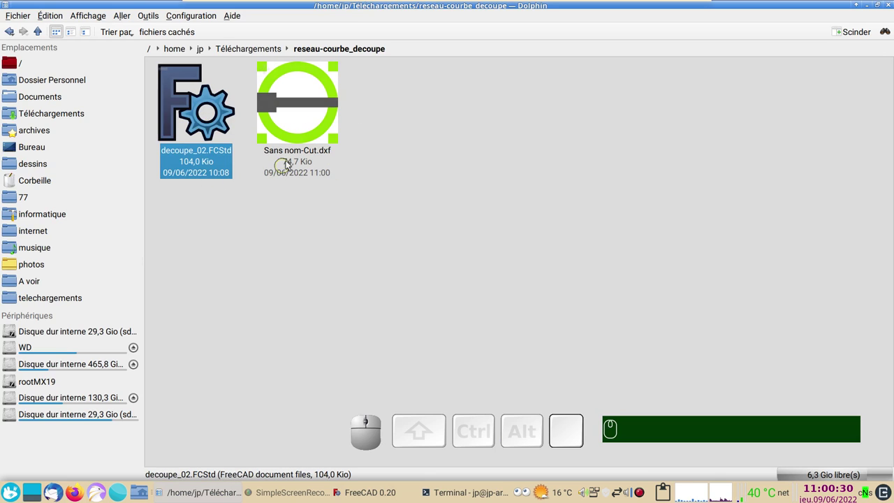
Load Sans nom-Cut.dxf in LibreCAD and zoom until the whole rounded plate with its hole ring fills the view.
left_click(310, 124)
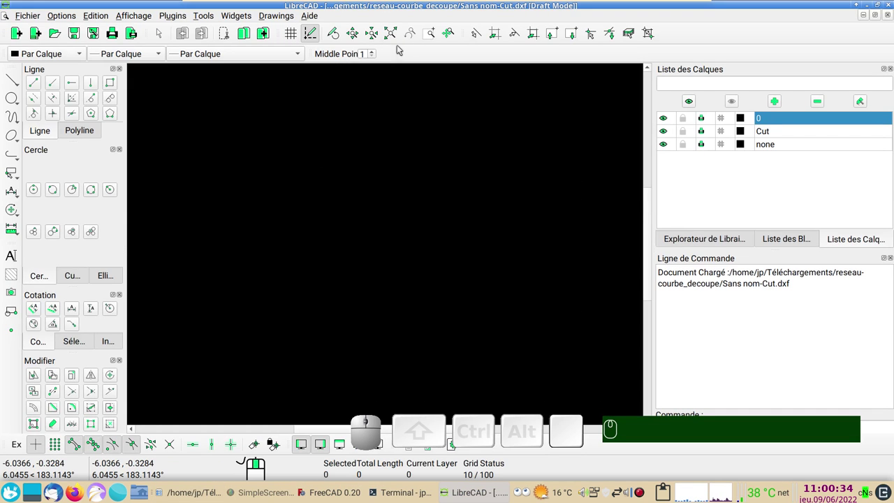
left_click(429, 33)
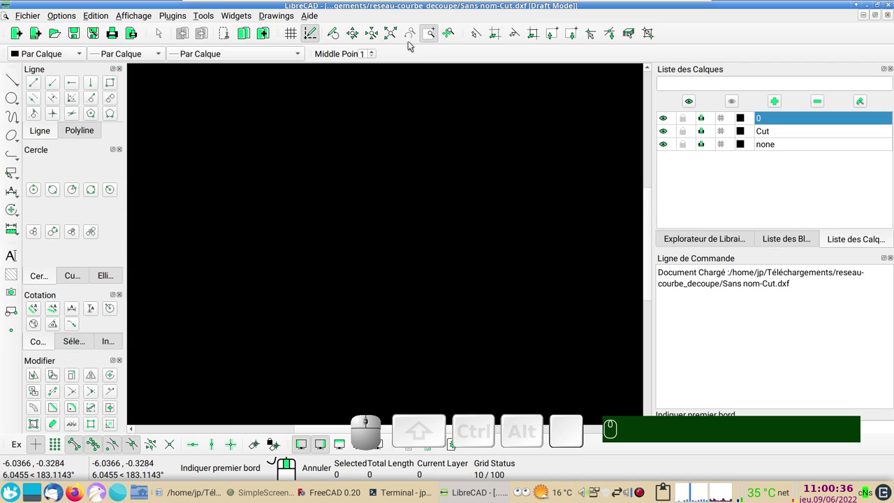
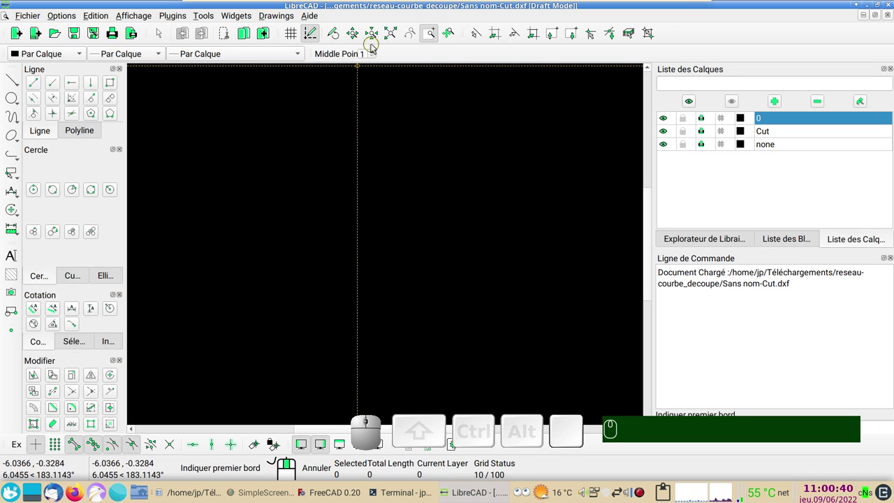
left_click(454, 31)
left_click(354, 36)
left_click(378, 35)
left_click(400, 39)
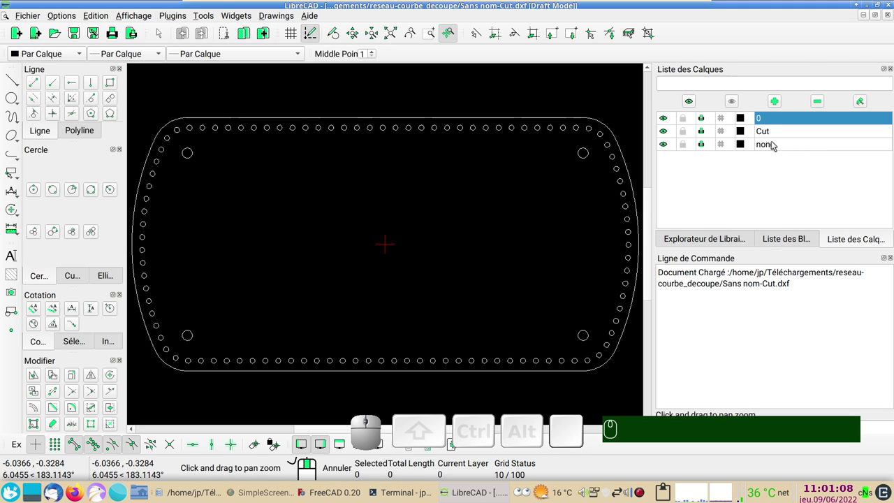
Add a new layer named 'dimensions' with its colour set to Rouge.
left_click(775, 105)
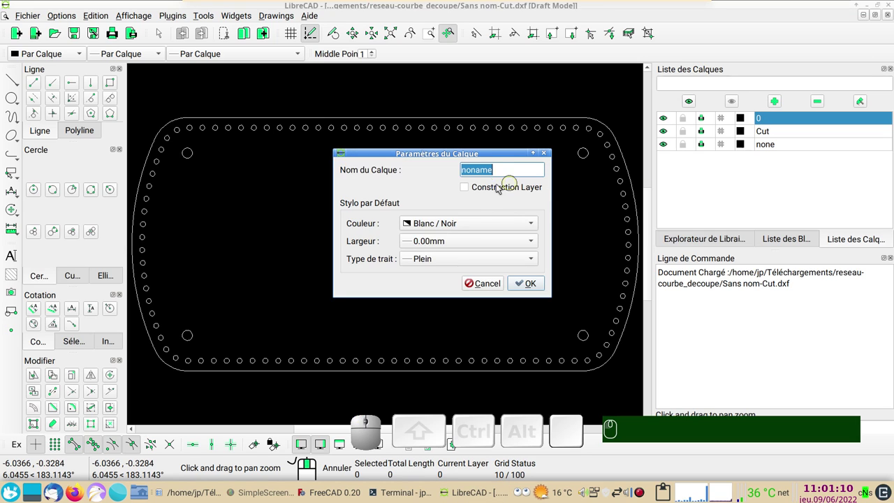
type("m")
type("ension")
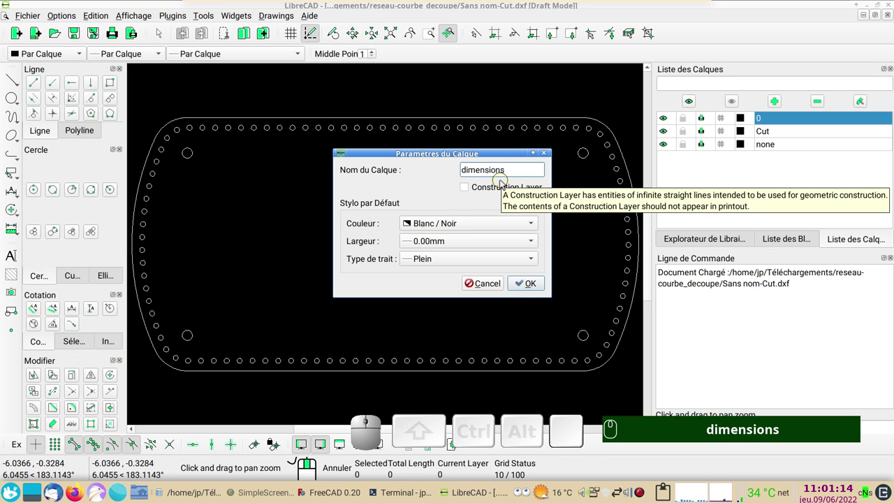
left_click(453, 227)
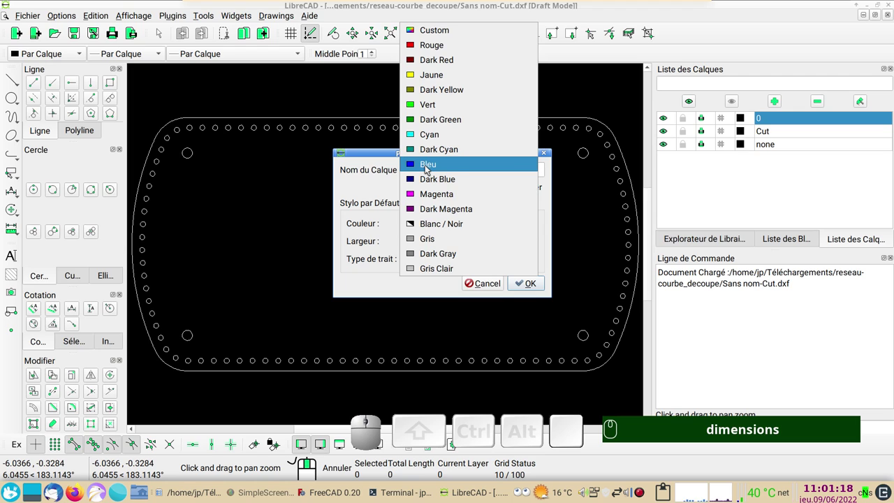
left_click(453, 53)
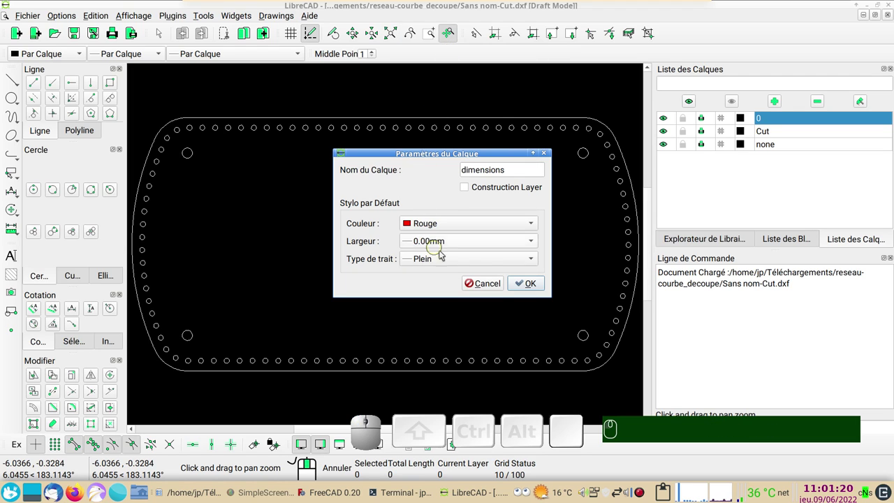
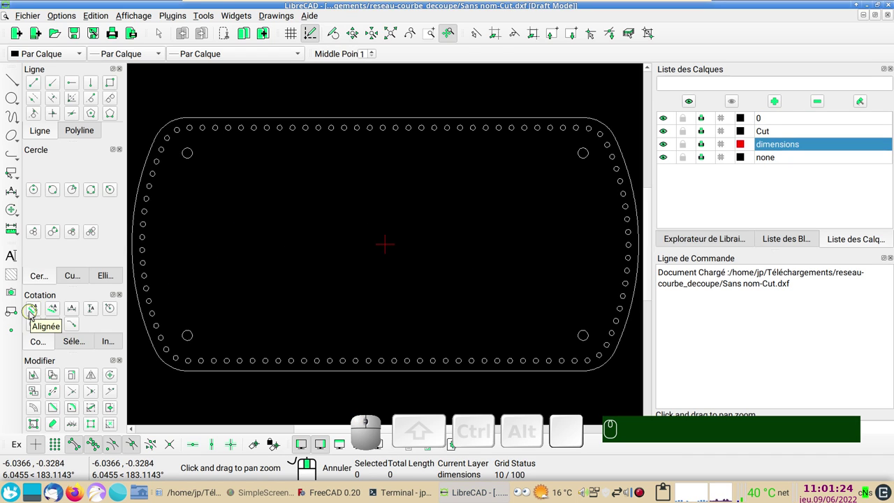
Start an aligned (Alignée) dimension with centre snapping enabled for the corner-hole distances.
left_click(33, 315)
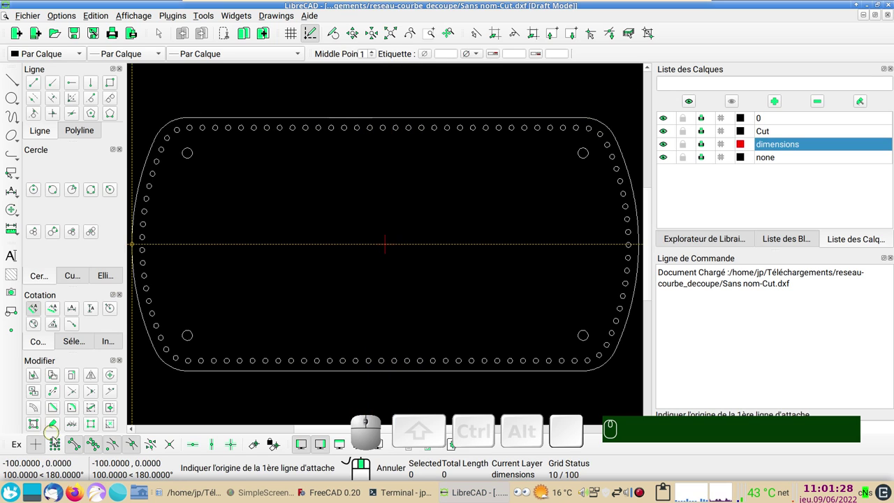
left_click(80, 450)
left_click(84, 448)
left_click(82, 448)
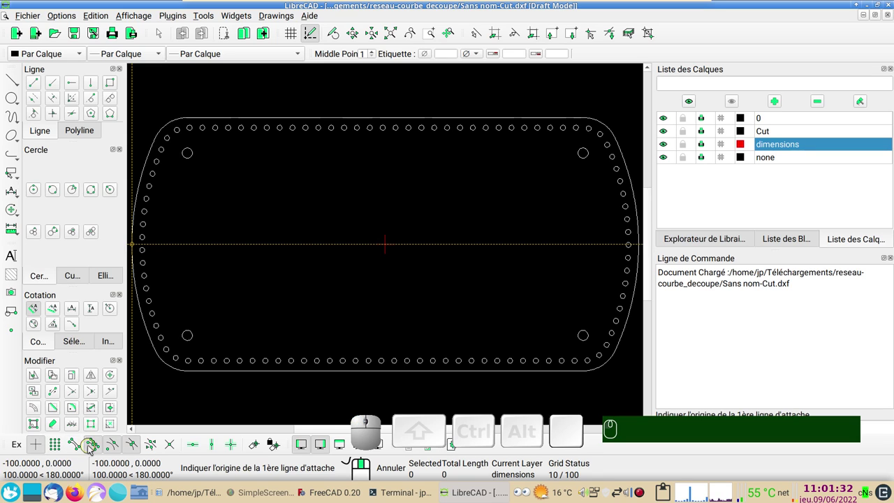
left_click(93, 449)
left_click(139, 447)
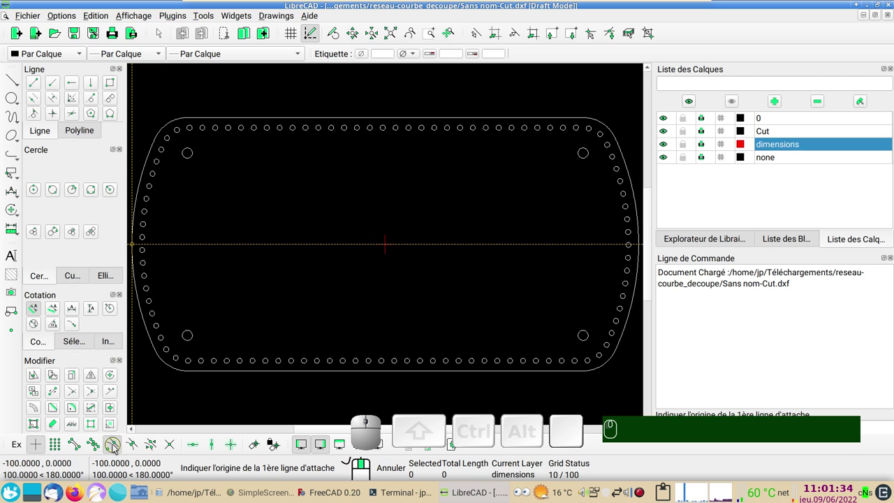
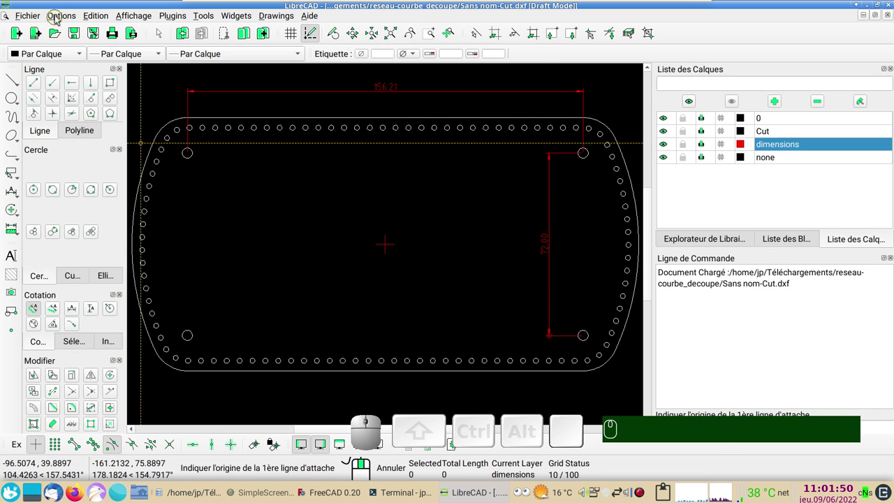
Set the general dimension scale to 2 in Préférences du Dessin > Cotation.
left_click(65, 15)
left_click(96, 57)
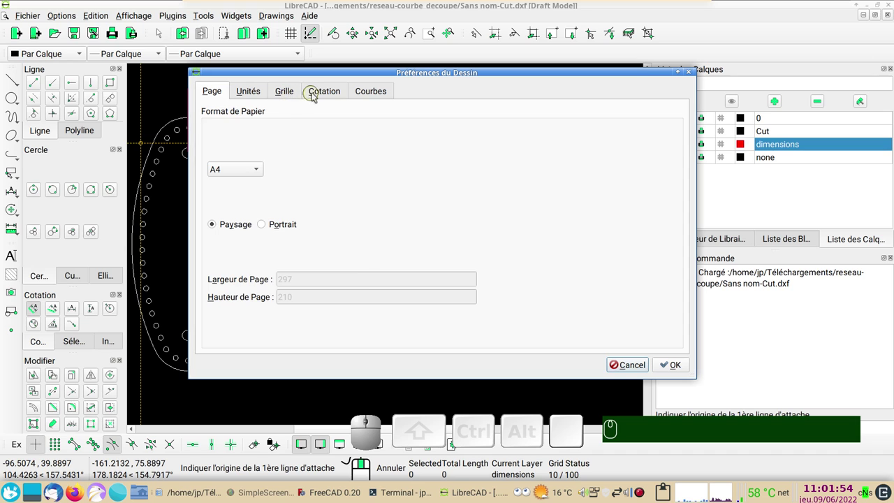
left_click(321, 94)
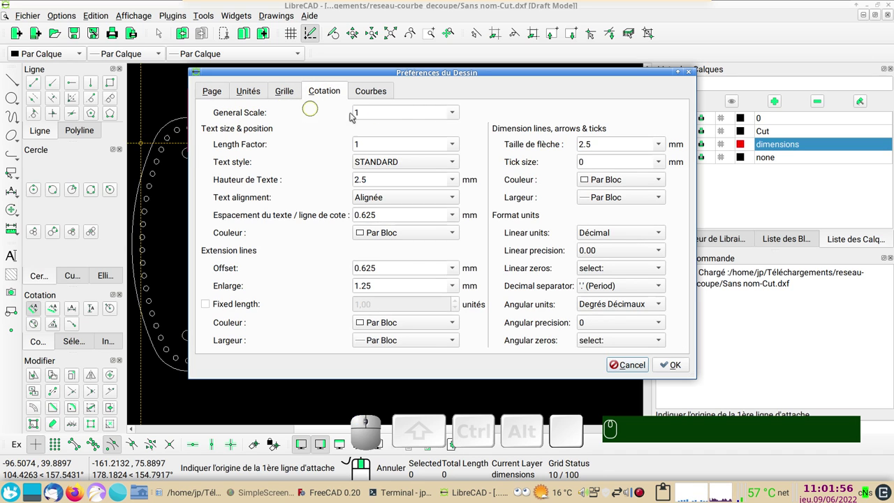
scroll("down", 3)
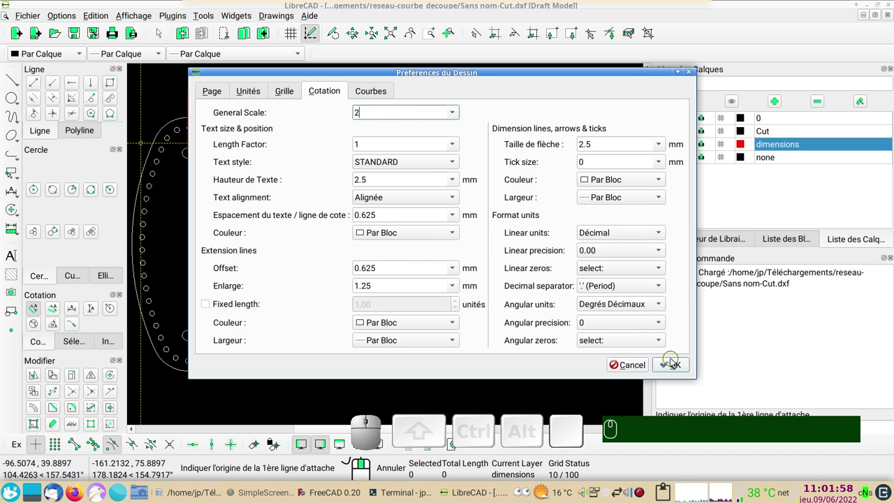
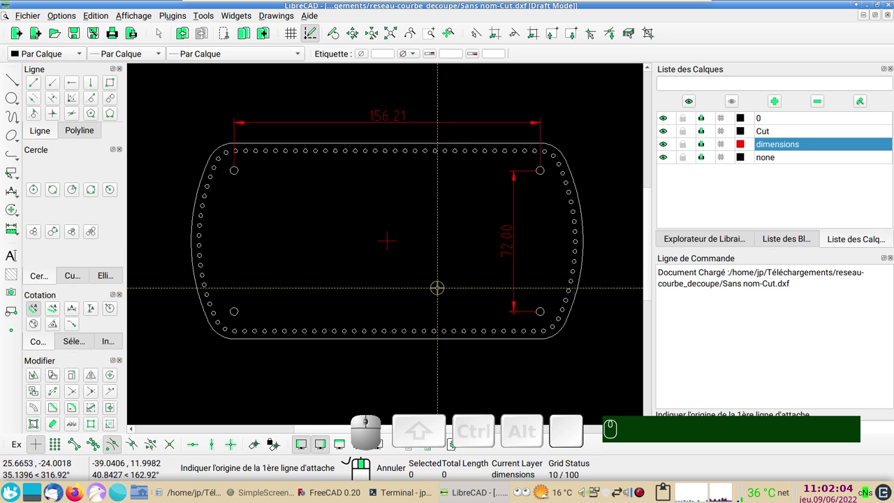
Save the drawing with the doubled 156.21 and 72.00 dimensions via Ctrl+S.
key("ctrl+s")
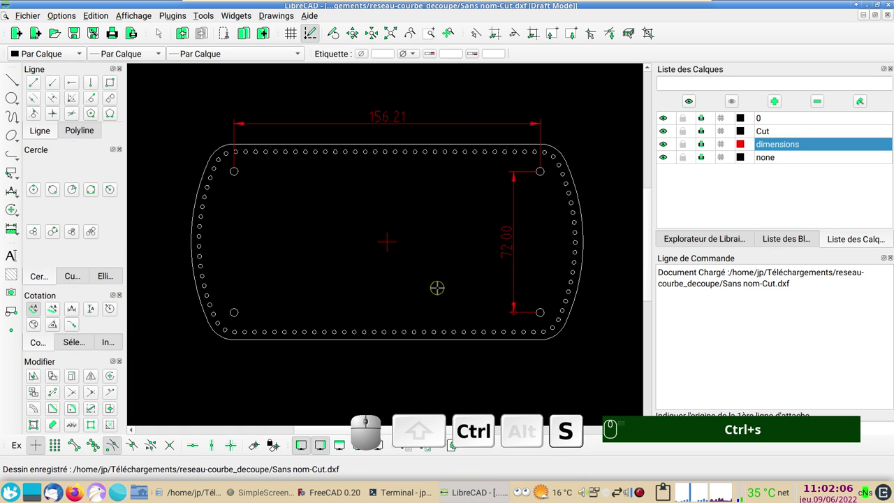